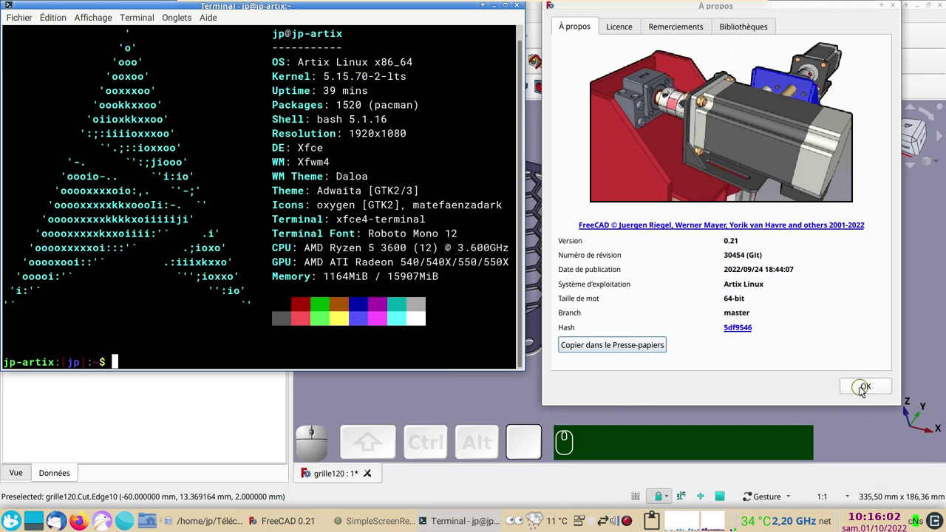
Dismiss the About FreeCAD version dialog to return to the grille120 model.
click(865, 391)
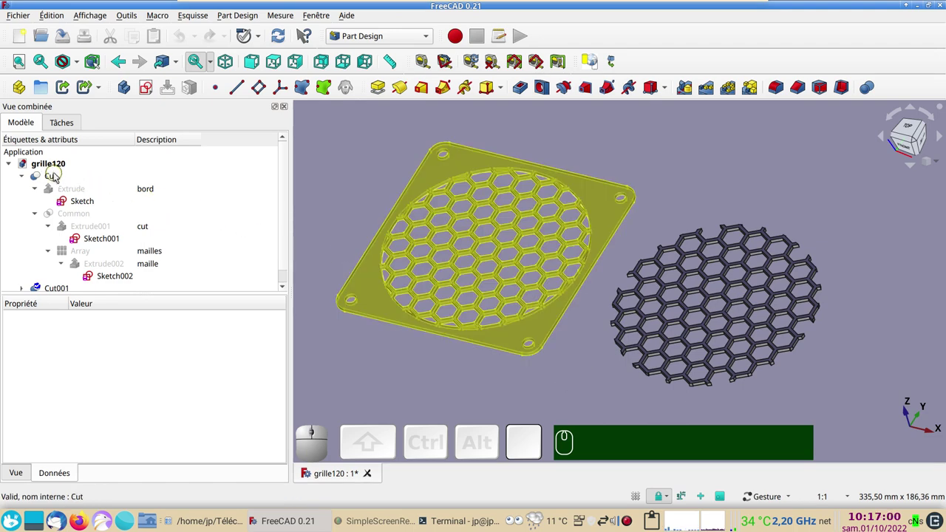
Hide the Cut solid of the grille and inspect the plate outline Sketch's properties.
click(57, 172)
key(space)
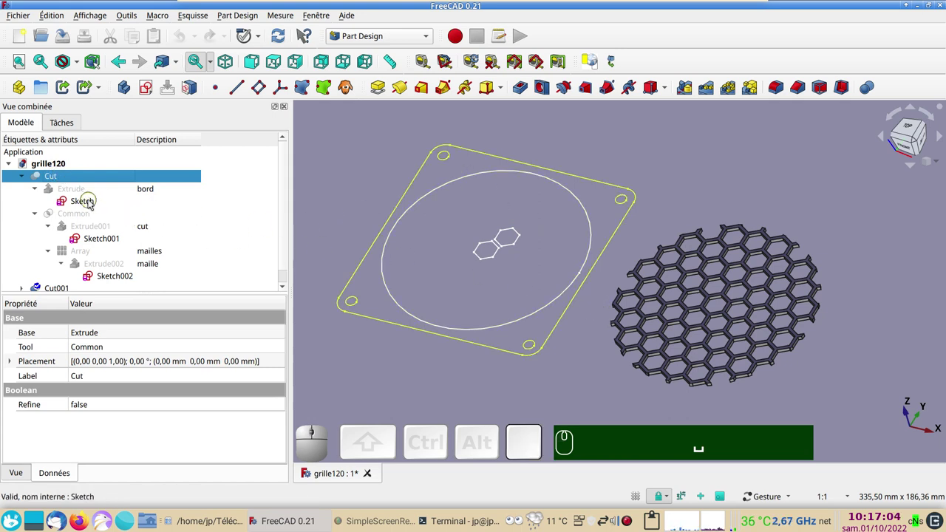
click(94, 203)
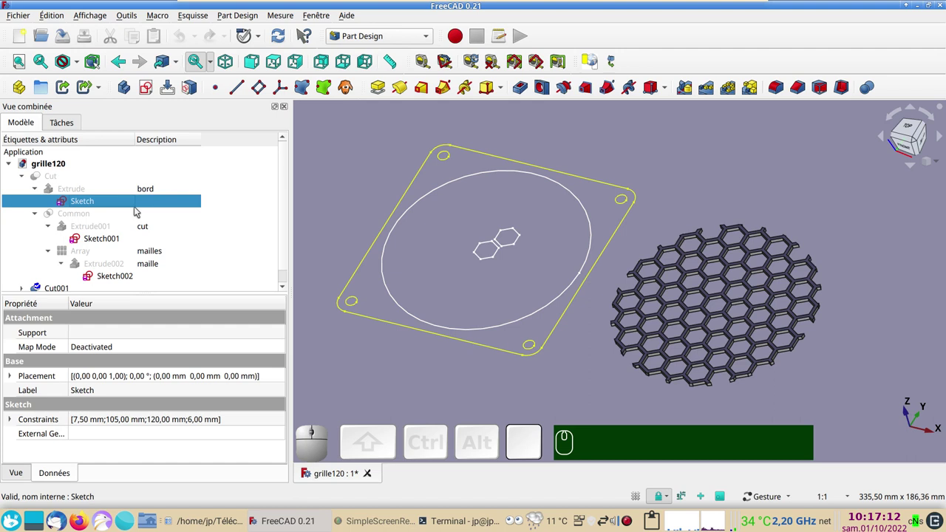
click(323, 195)
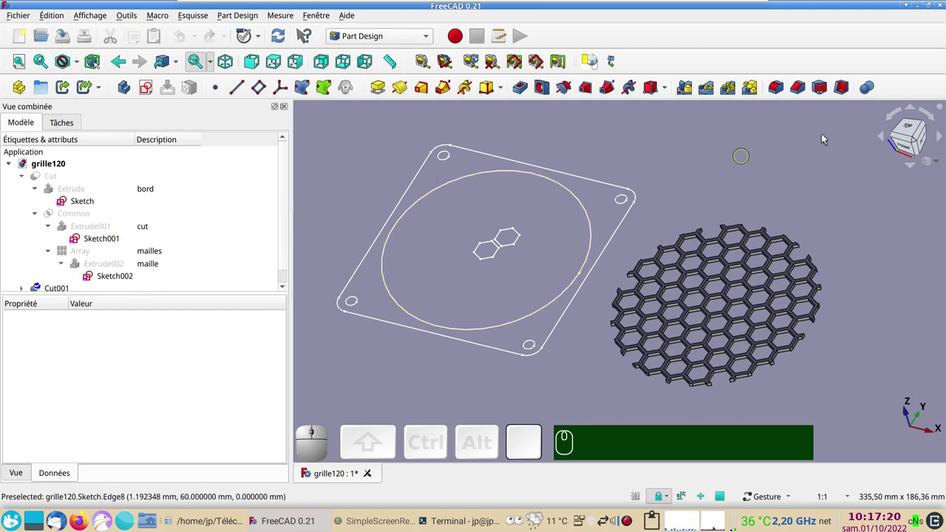
View the sketches from the top and inspect the two-hexagon Sketch002.
click(912, 132)
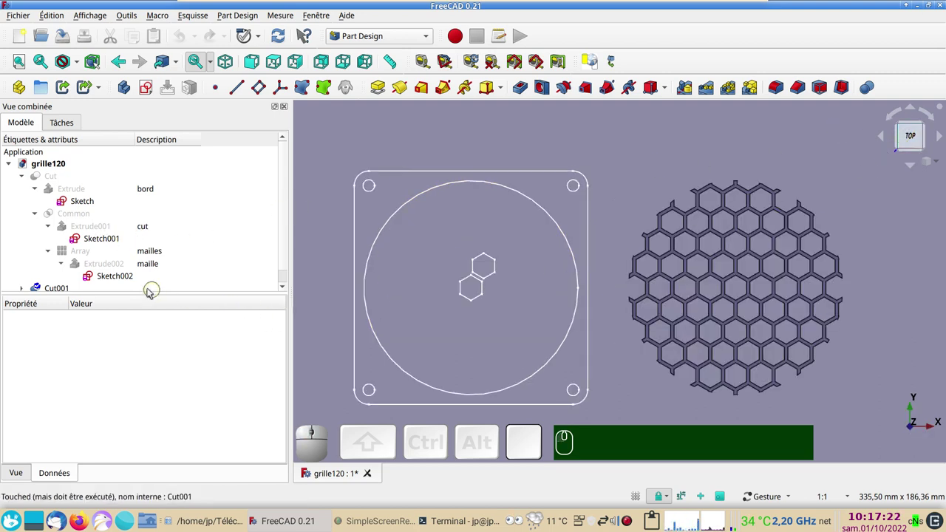
click(112, 279)
scroll(up, 3)
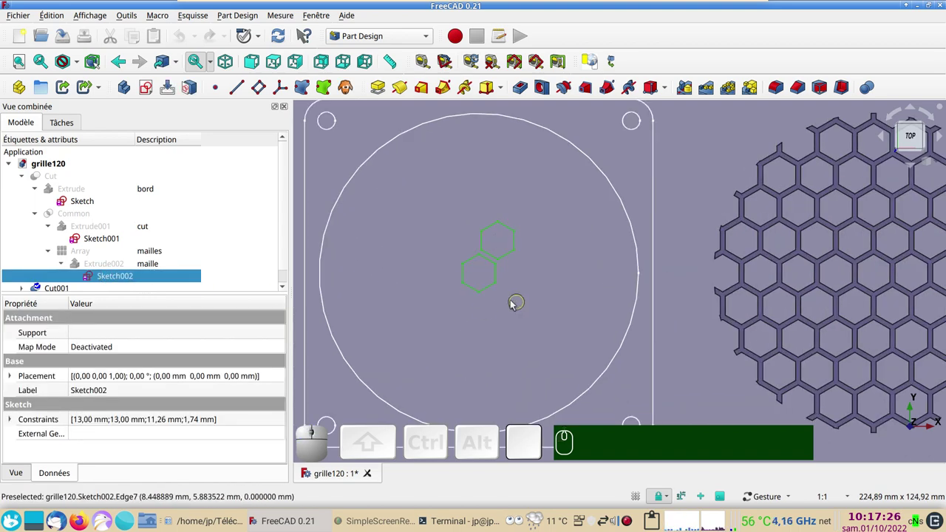
click(485, 314)
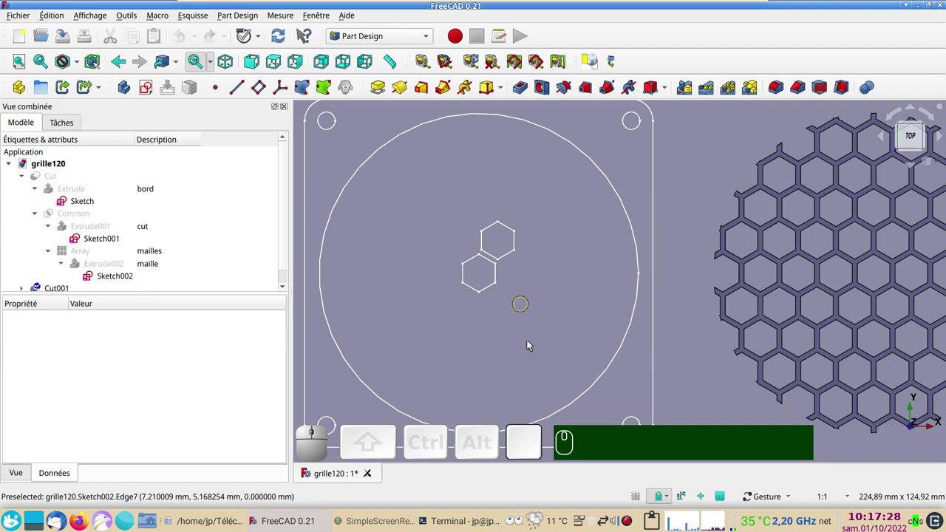
scroll(down, 3)
Create a new empty document and switch to the Sketcher workbench.
drag(360, 303, 357, 285)
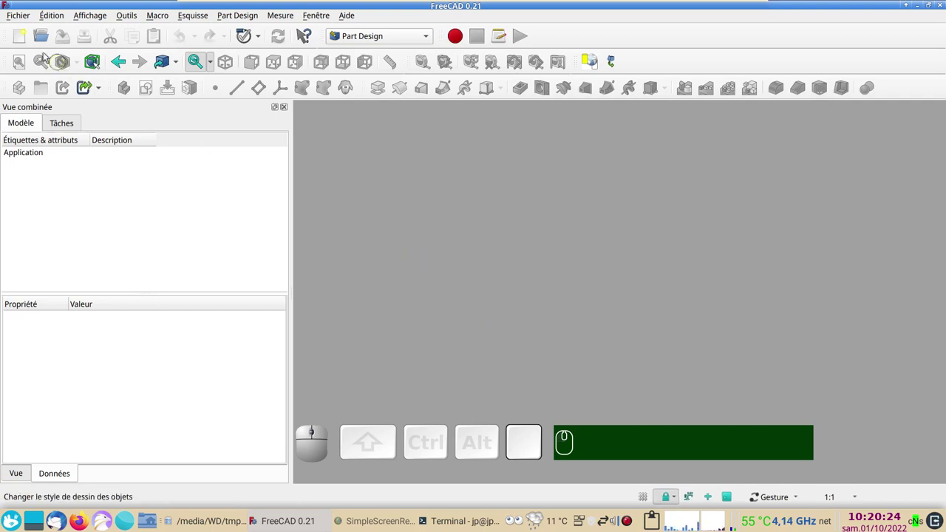
click(29, 43)
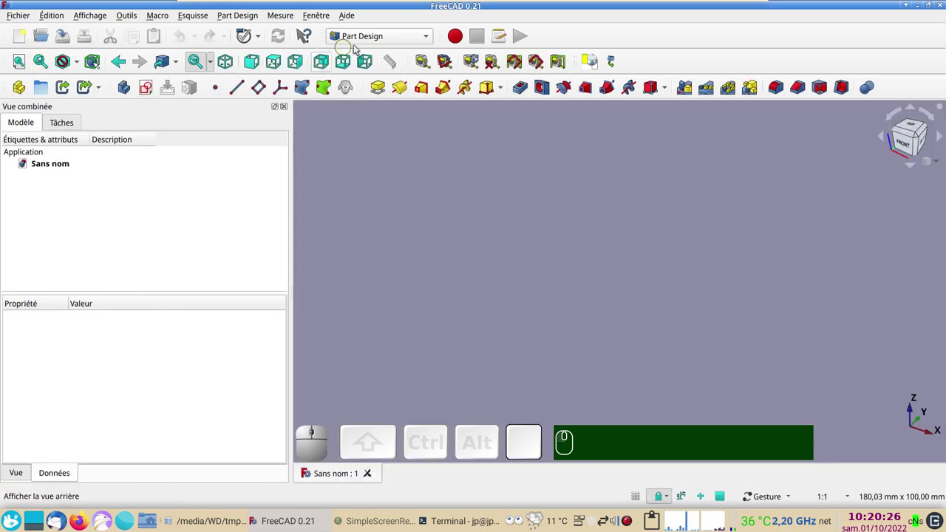
click(393, 43)
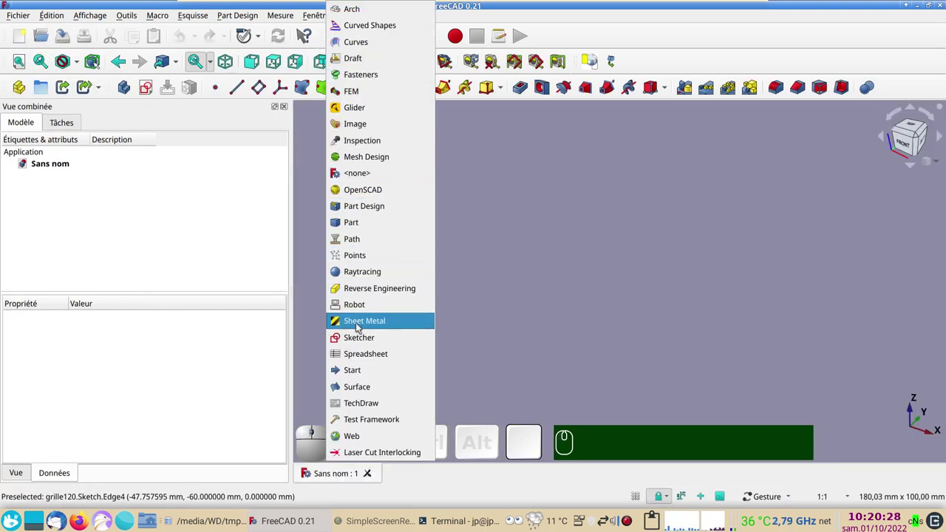
click(369, 339)
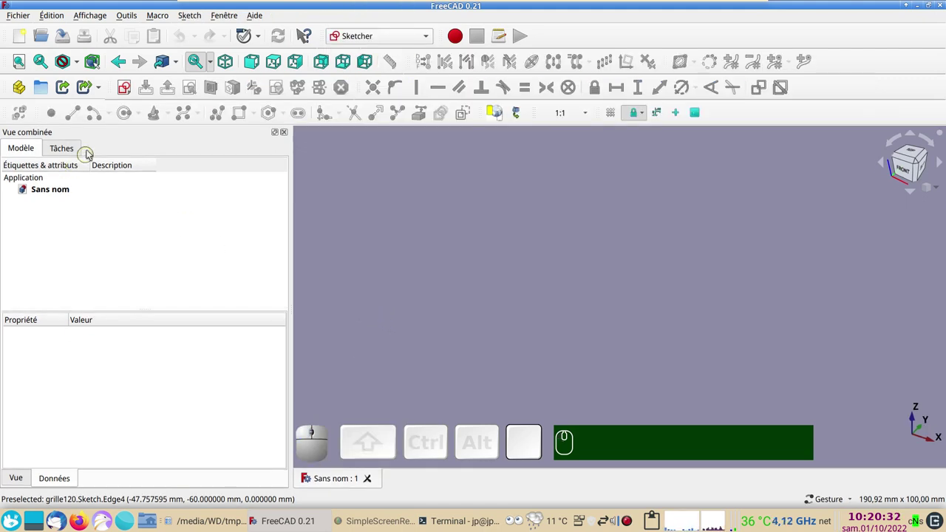
Start a new empty sketch on the XY plane.
click(127, 89)
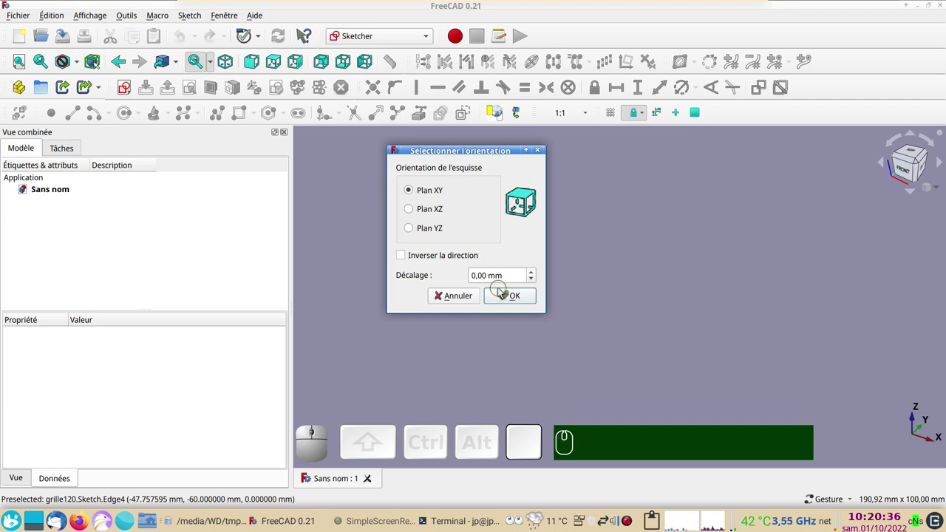
click(507, 298)
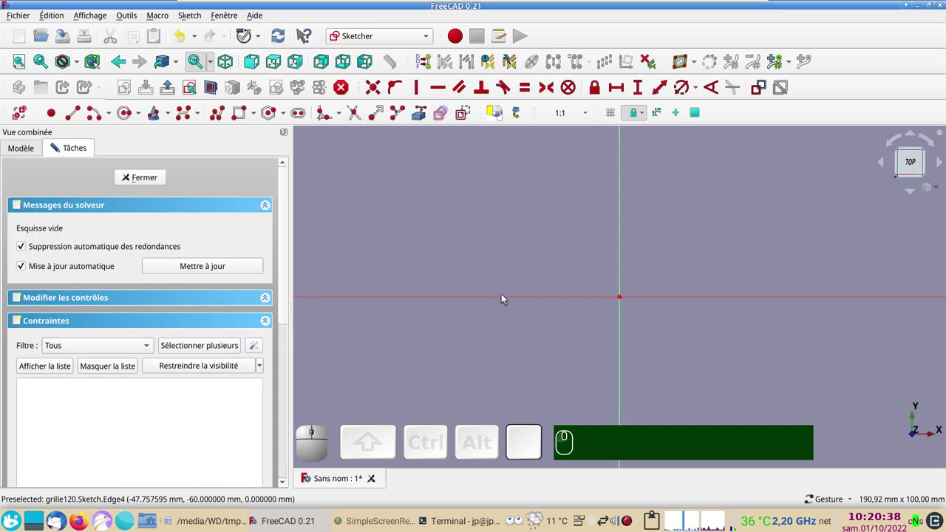
scroll(down, 3)
drag(524, 344, 493, 312)
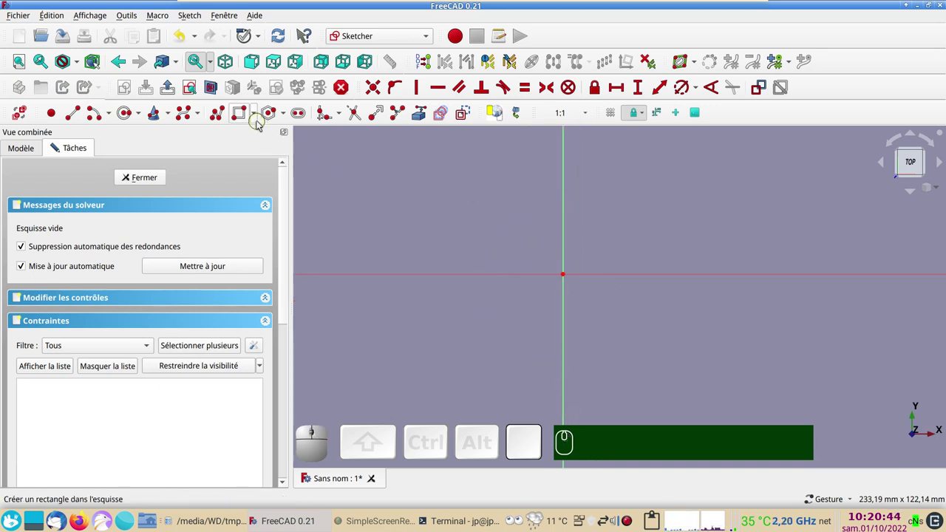
Draw a rounded rectangle and constrain its corner arcs to a 7.5 mm radius.
click(258, 115)
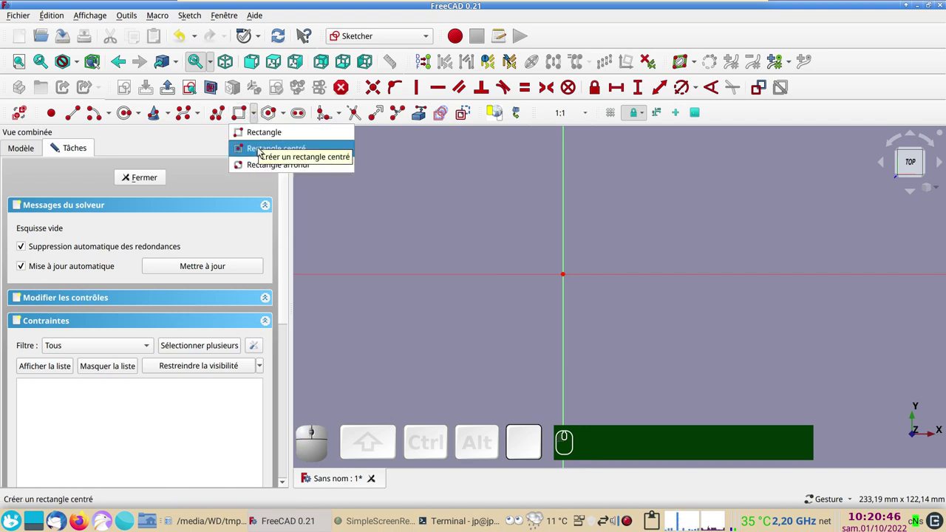
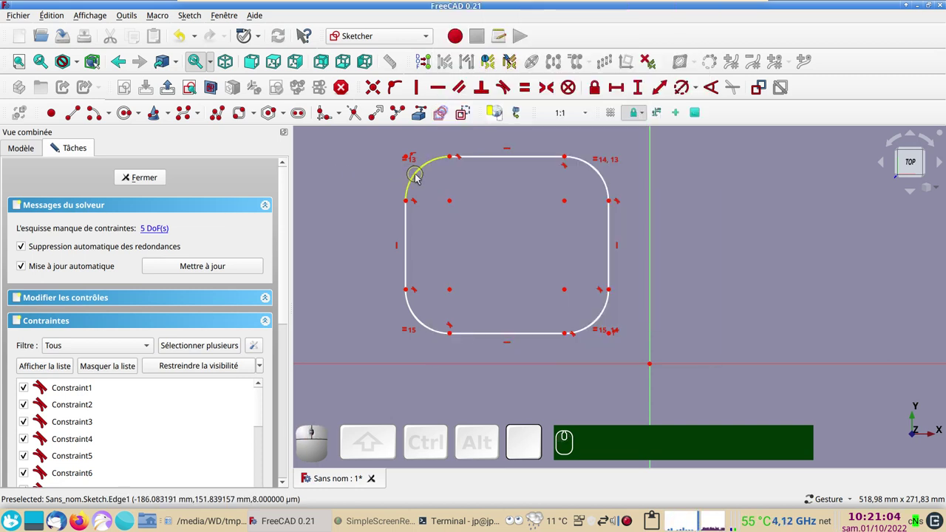
click(421, 175)
click(688, 94)
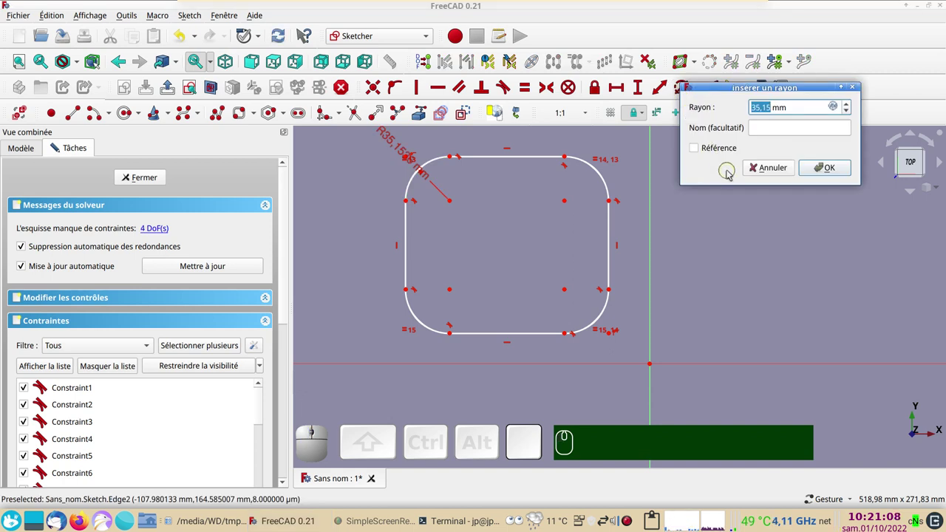
key(KP_7)
key(KP_Decimal)
key(KP_5)
key(KP_Enter)
scroll(up, 3)
drag(673, 294, 703, 338)
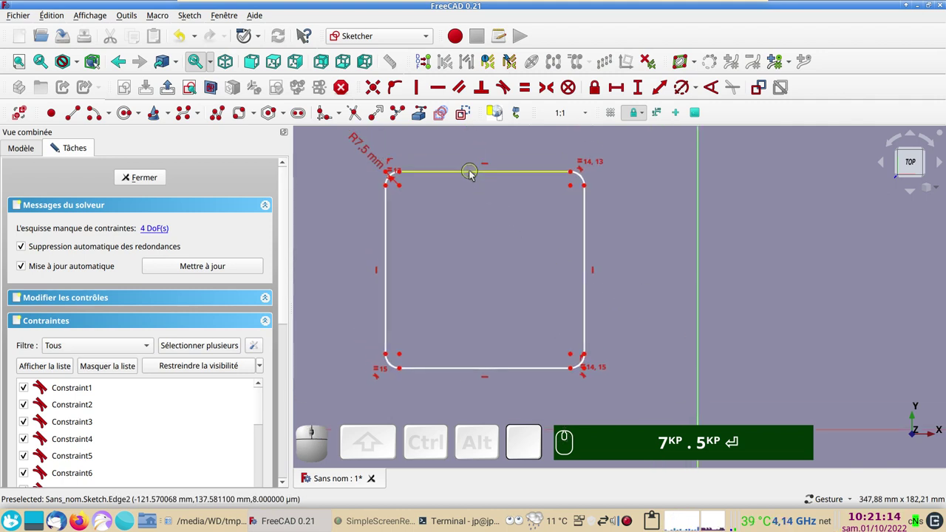
Make the top and left edges equal so the outline becomes a rounded square.
click(475, 174)
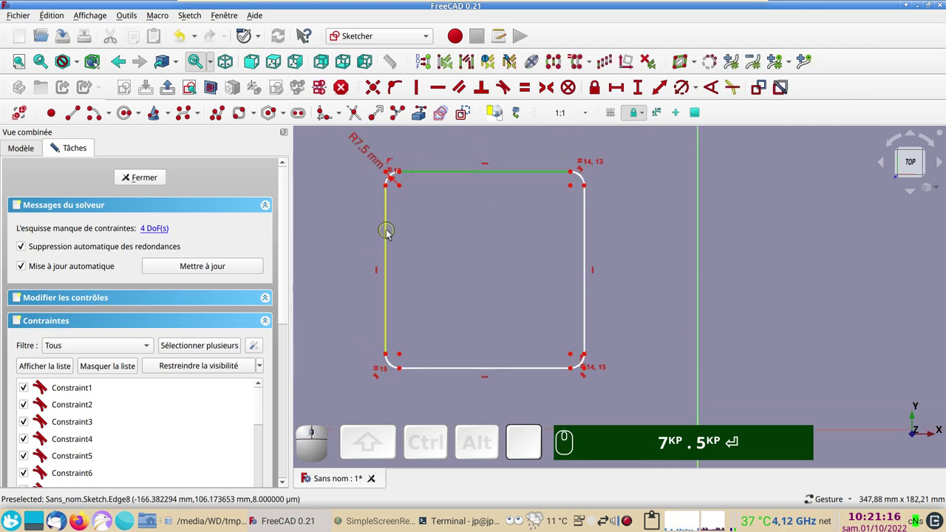
click(392, 233)
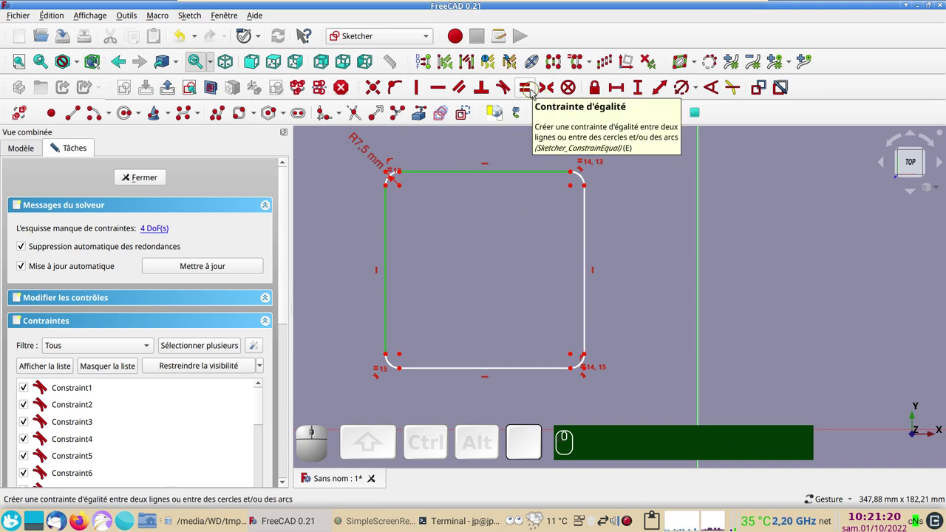
key(e)
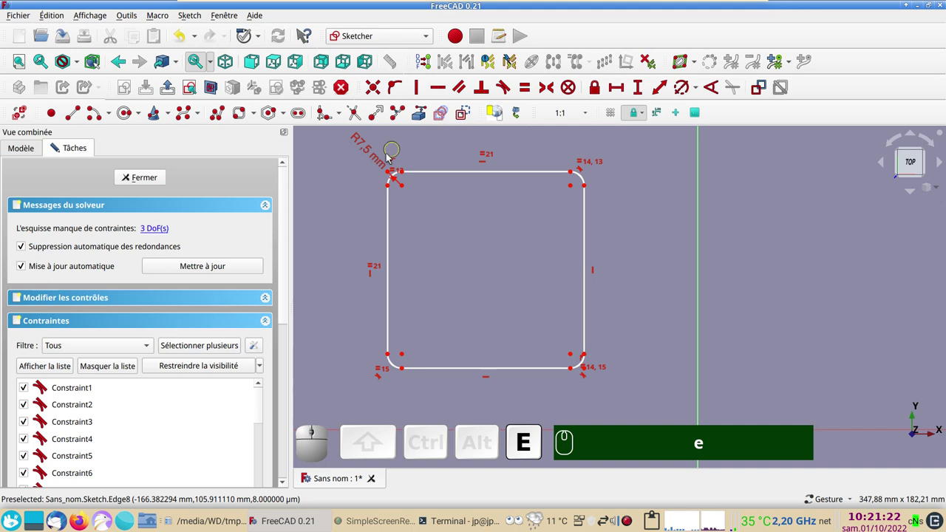
drag(574, 187, 519, 232)
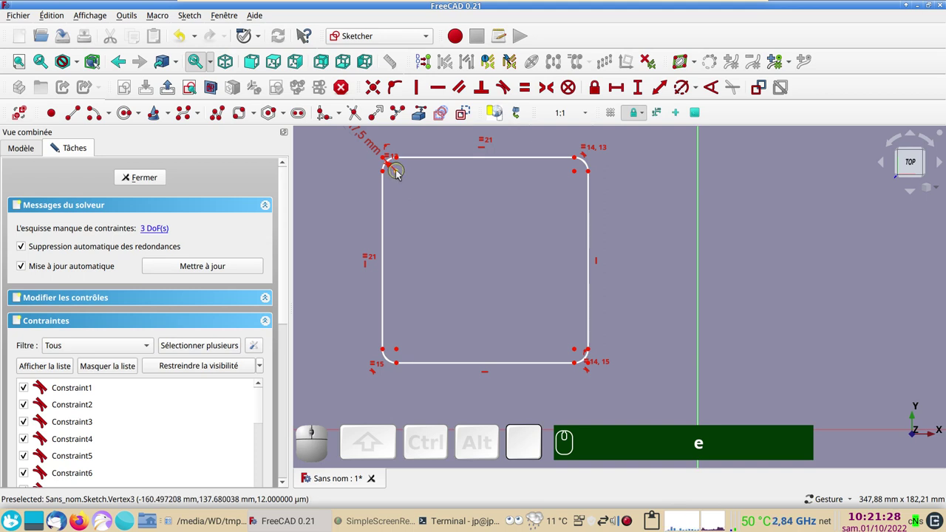
Constrain the horizontal distance between the top corner points to 105 mm.
click(401, 174)
click(580, 172)
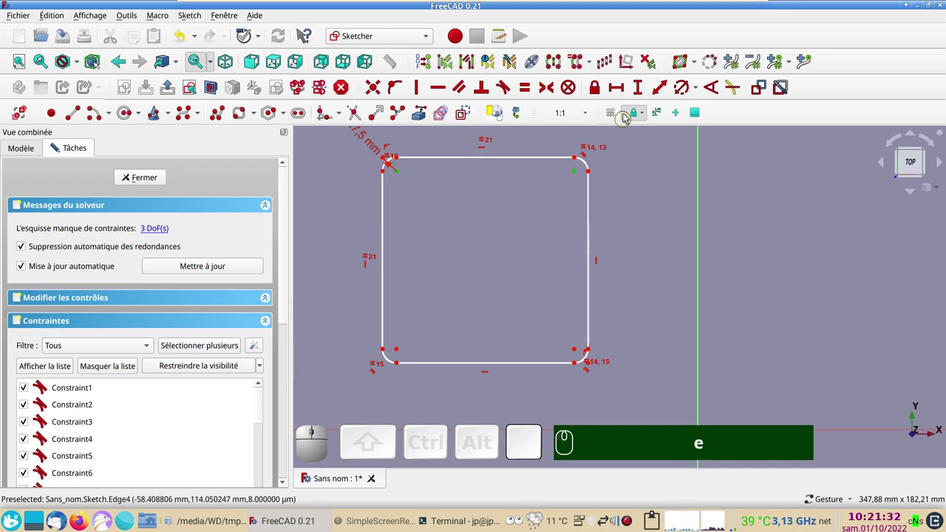
click(625, 95)
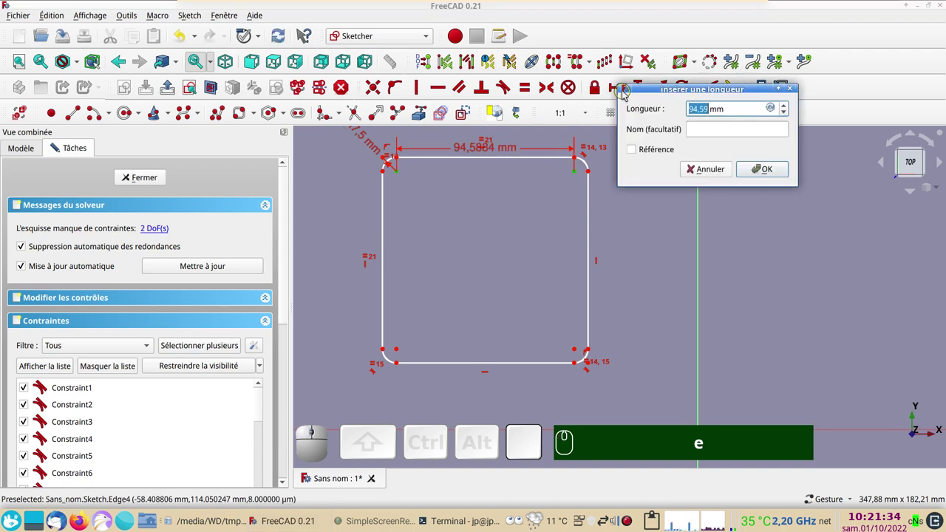
key(KP_1)
key(KP_0)
key(KP_5)
key(Return)
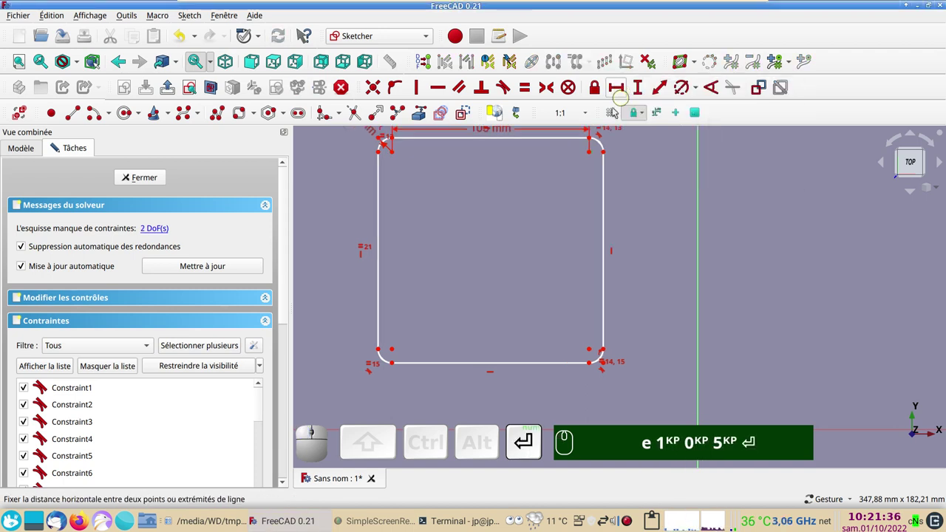
text(e)
key(KP_1)
key(KP_0)
key(KP_5)
key(Return)
Add a 120 mm reference-only width across the outer edges and separate the 105 and 120 mm labels.
drag(572, 228, 480, 273)
click(385, 214)
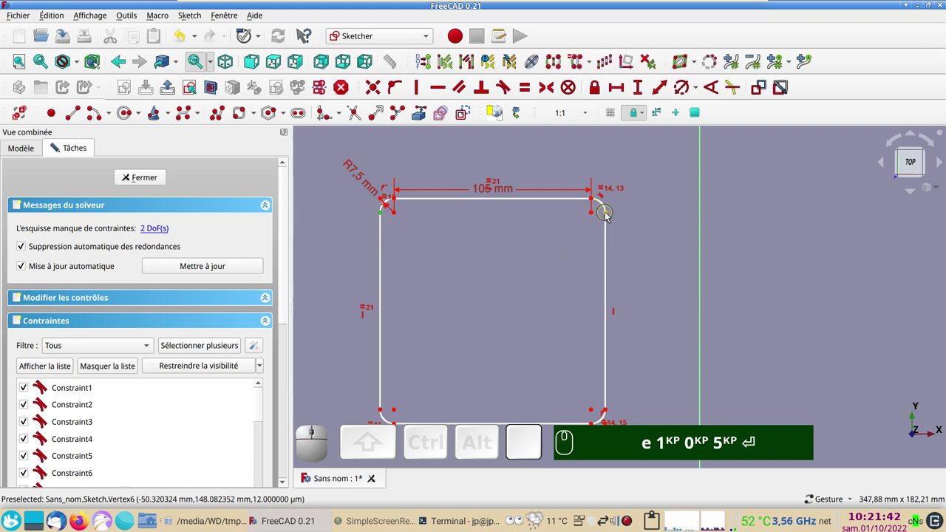
click(610, 214)
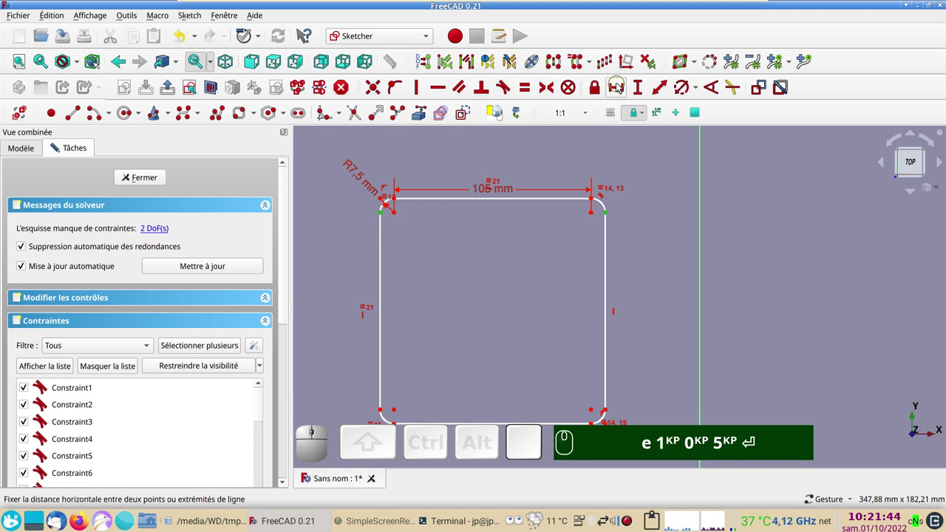
click(621, 86)
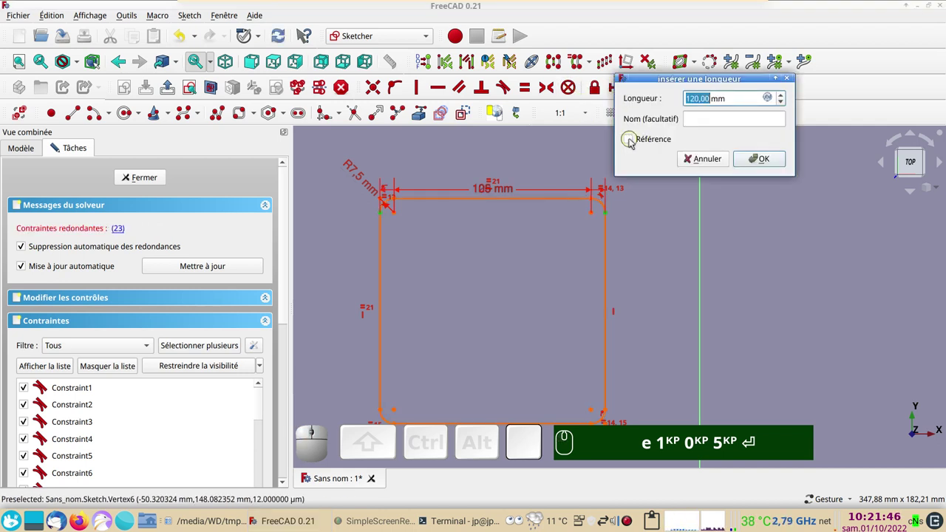
click(635, 143)
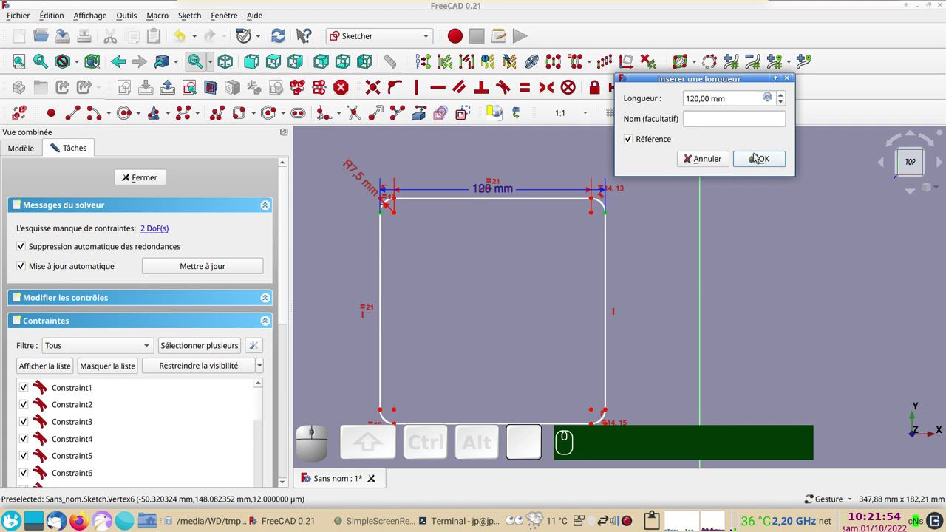
click(763, 159)
drag(487, 193, 507, 198)
drag(503, 195, 494, 181)
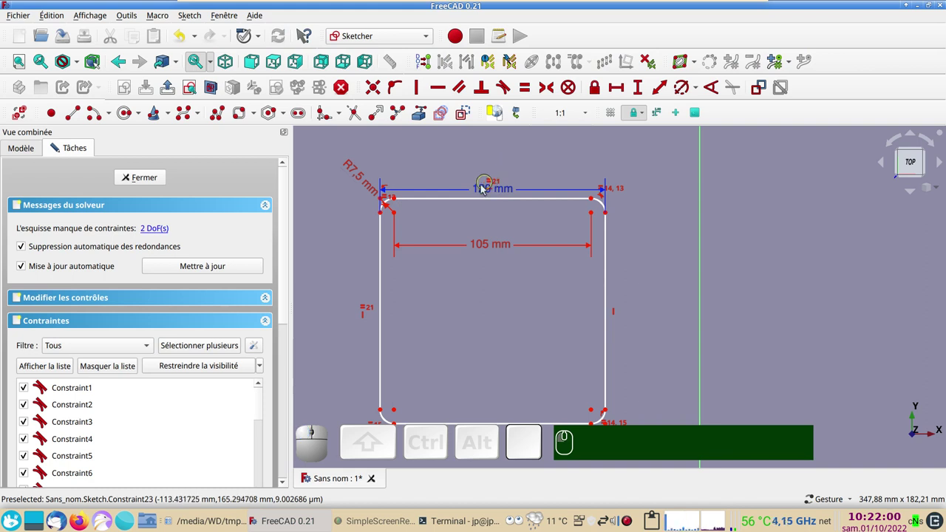
drag(483, 190, 486, 166)
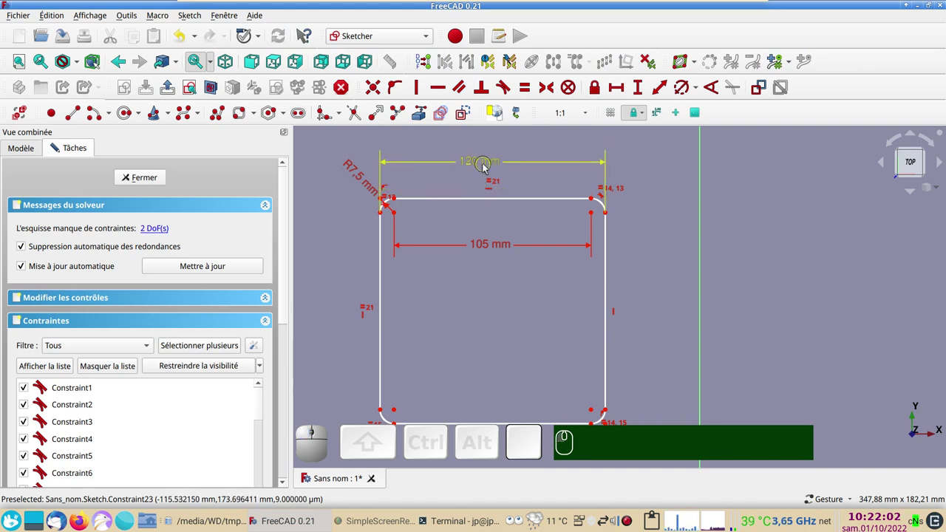
Draw circles at the four corner arc centres and give them a common 6 mm diameter.
click(129, 116)
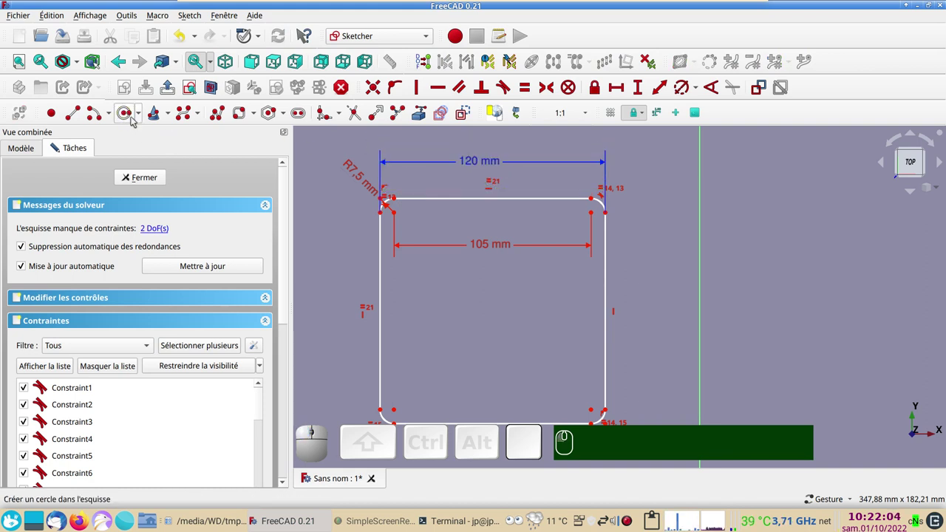
scroll(down, 3)
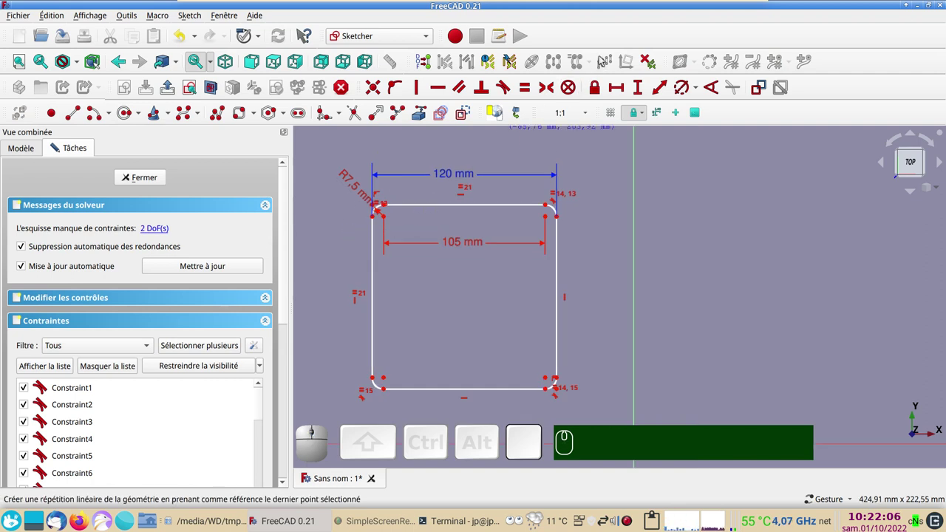
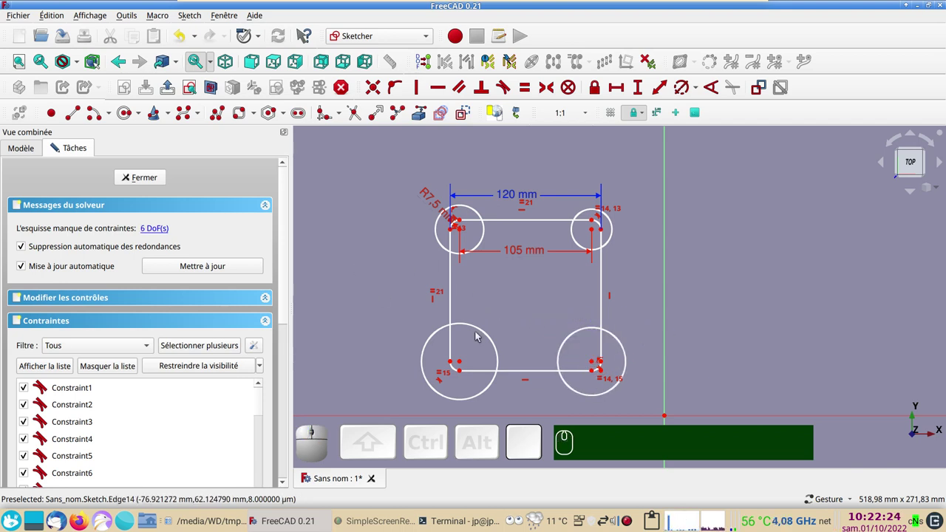
click(484, 330)
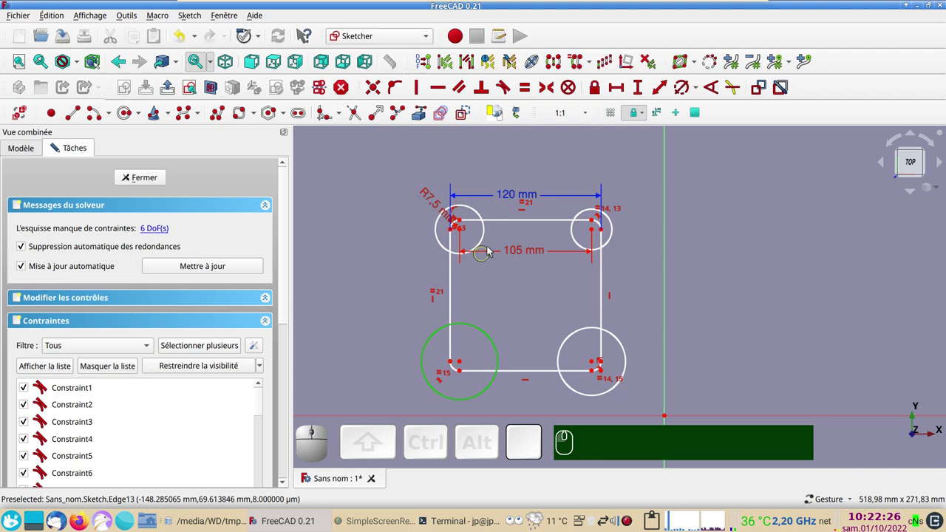
click(489, 236)
click(582, 244)
click(588, 332)
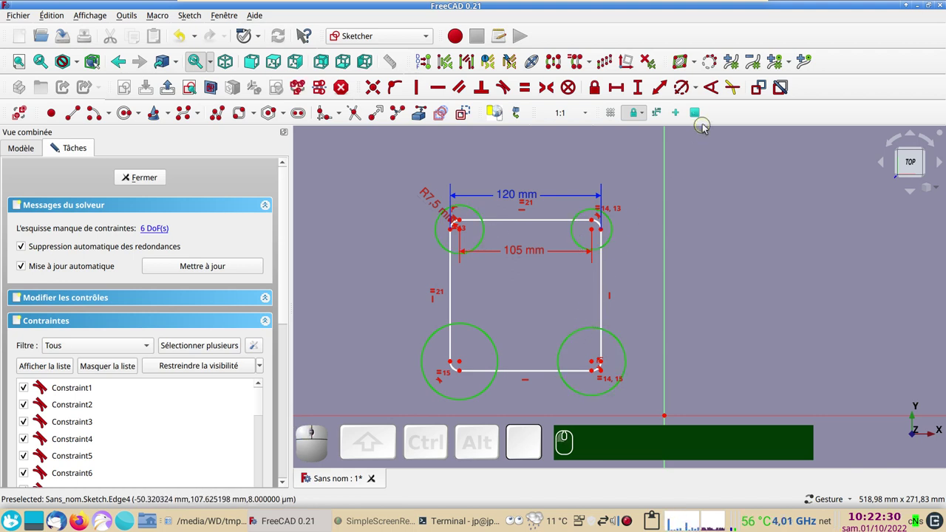
click(688, 90)
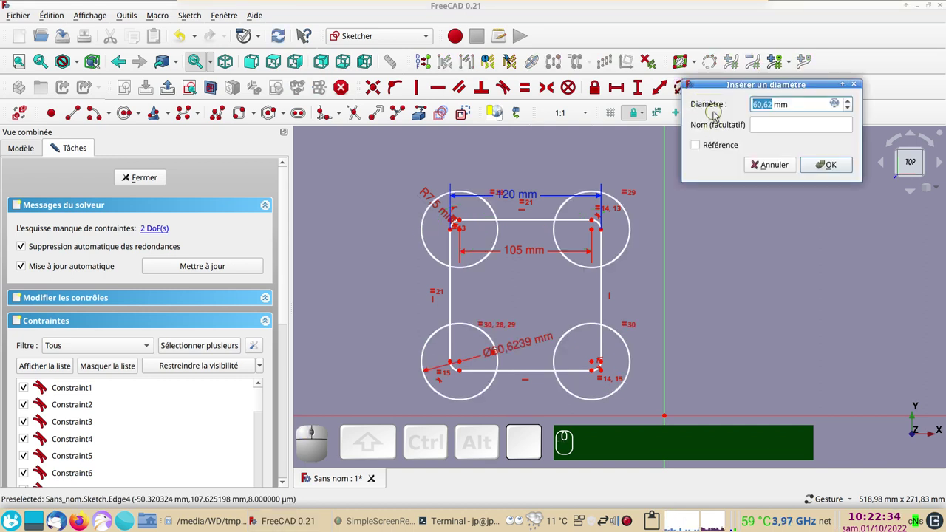
key(KP_6)
key(KP_Enter)
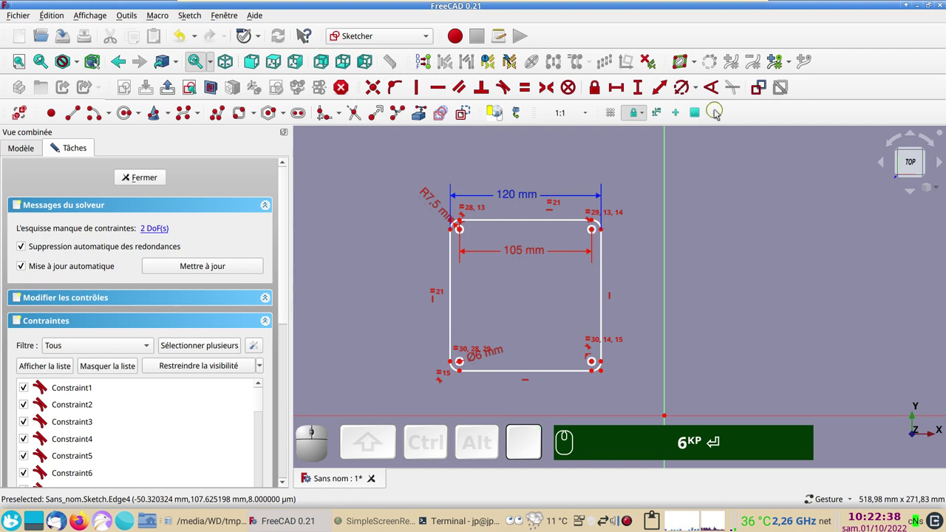
Centre the plate on the origin with a symmetric constraint, fully constraining the sketch.
scroll(up, 3)
scroll(down, 3)
drag(542, 304, 545, 231)
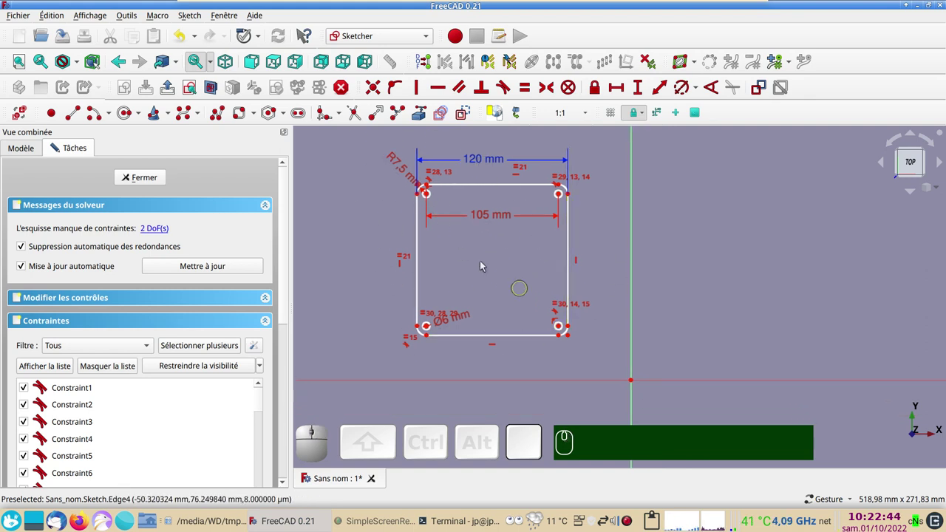
scroll(up, 3)
click(397, 174)
drag(537, 304, 328, 95)
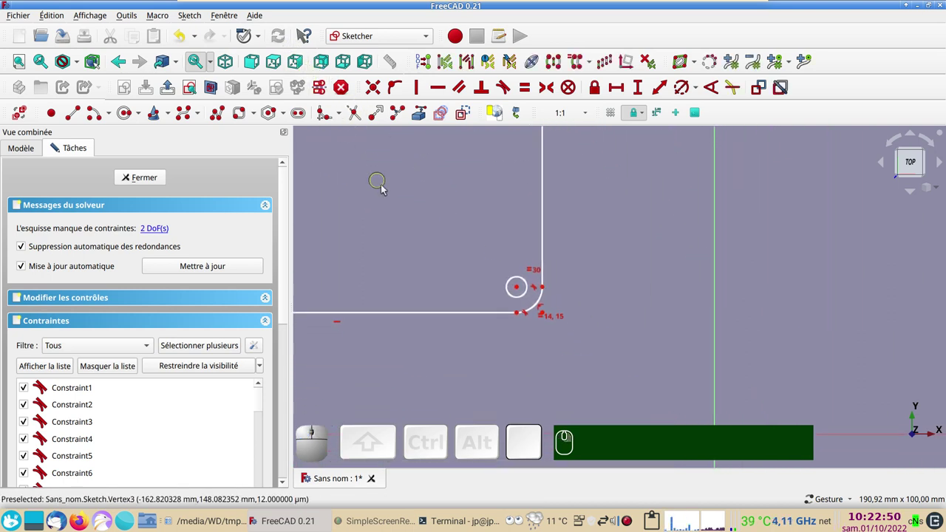
drag(409, 226, 363, 186)
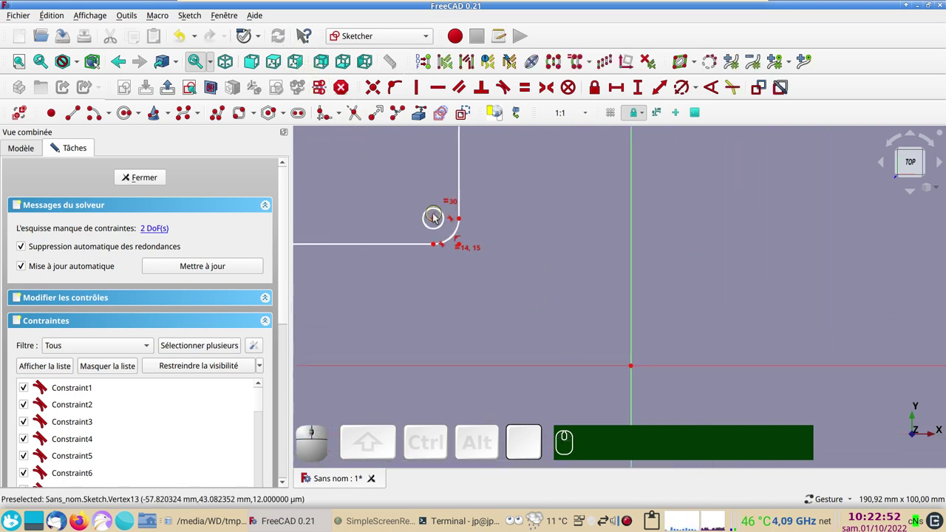
click(438, 224)
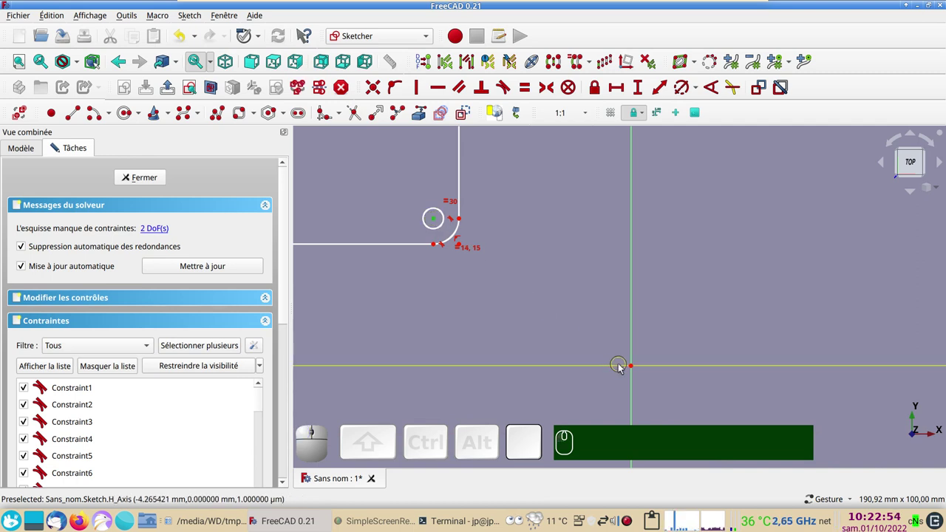
click(638, 370)
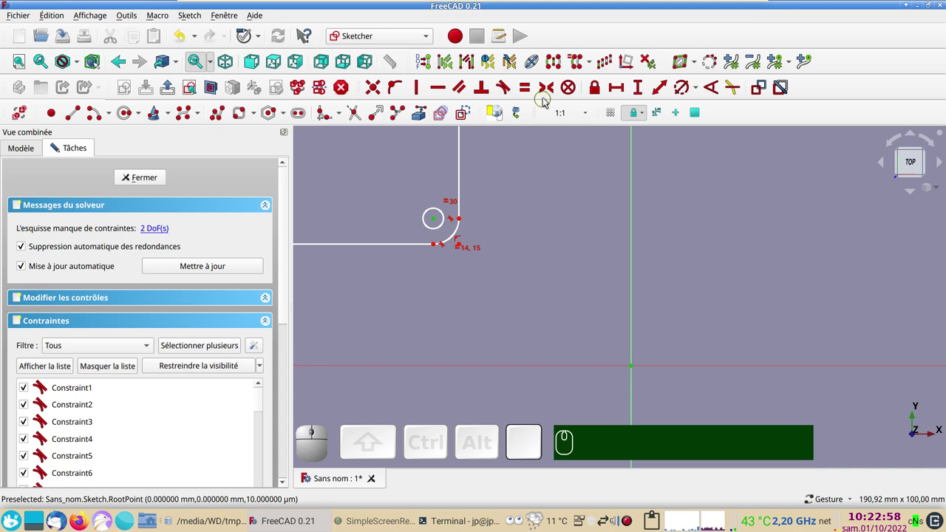
key(s)
scroll(down, 3)
drag(398, 241, 296, 214)
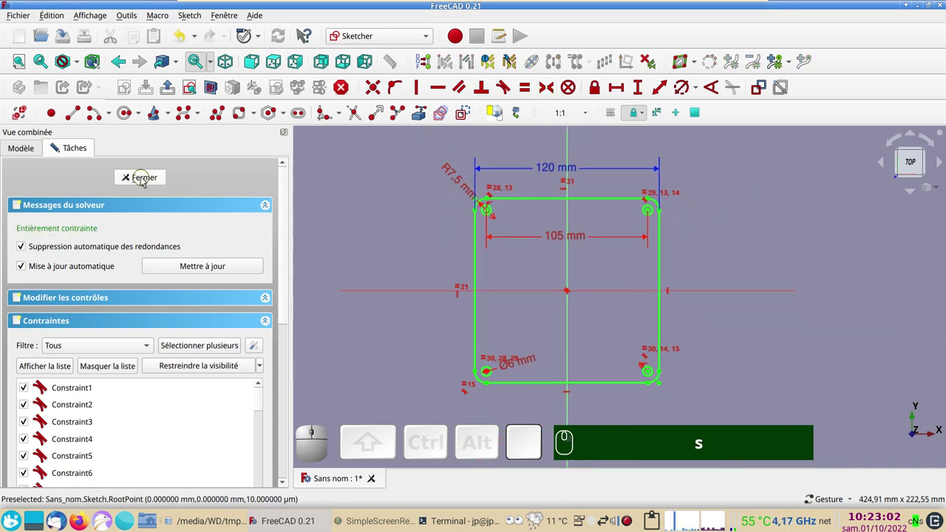
Start a second unattached sketch on the XY plane after dismissing the attachment prompt.
click(146, 182)
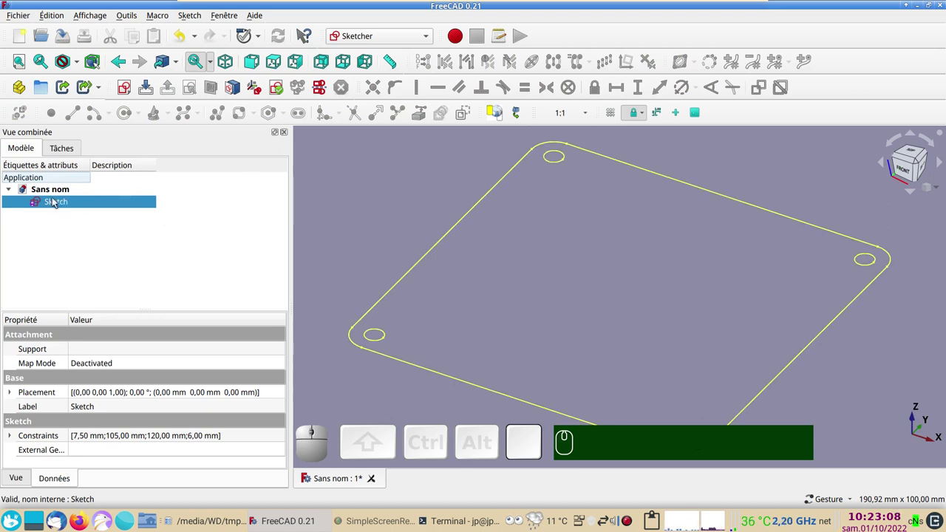
click(124, 89)
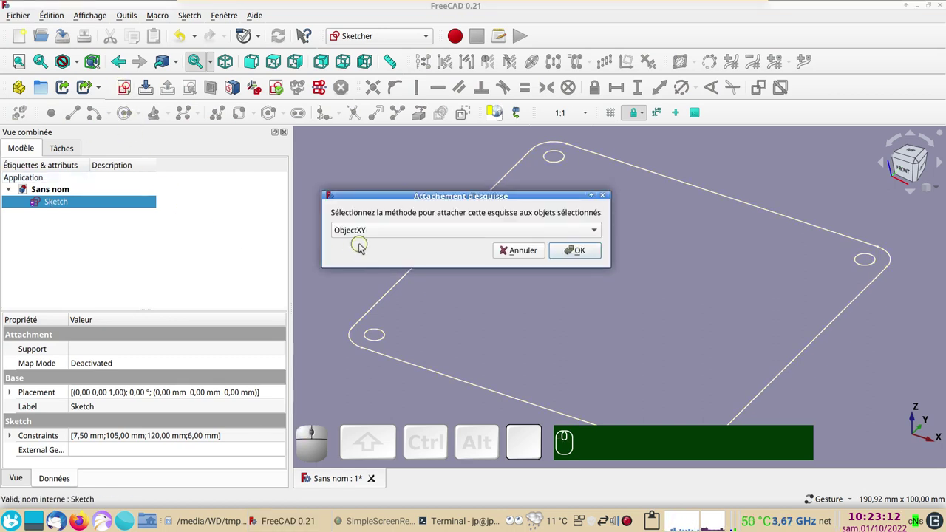
click(523, 253)
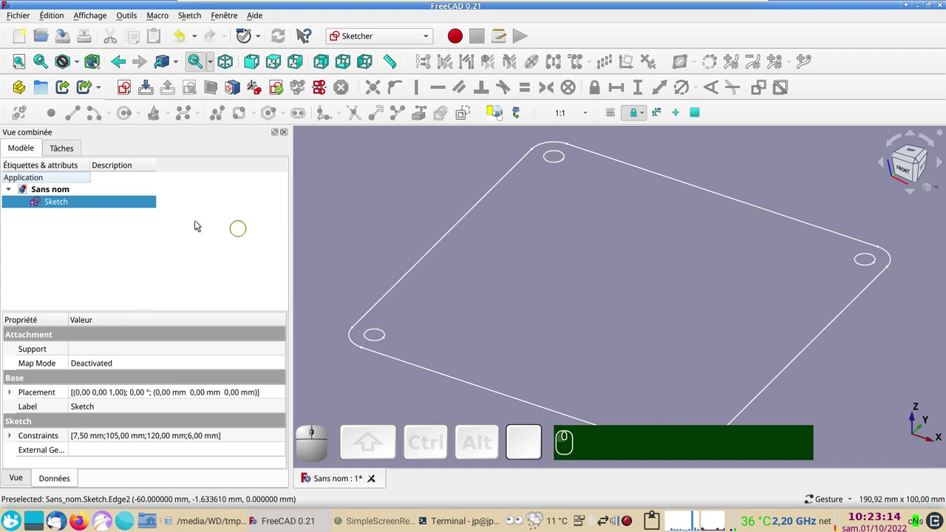
click(396, 200)
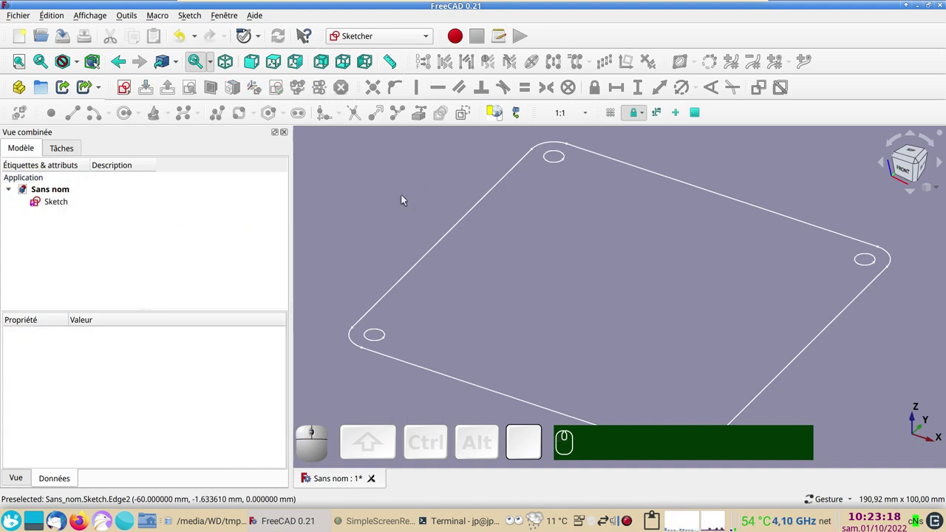
click(136, 92)
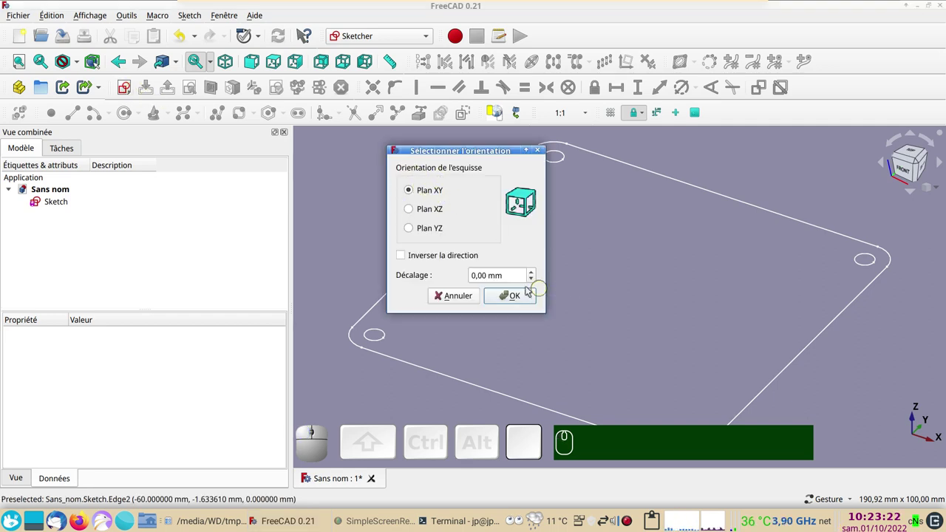
click(505, 294)
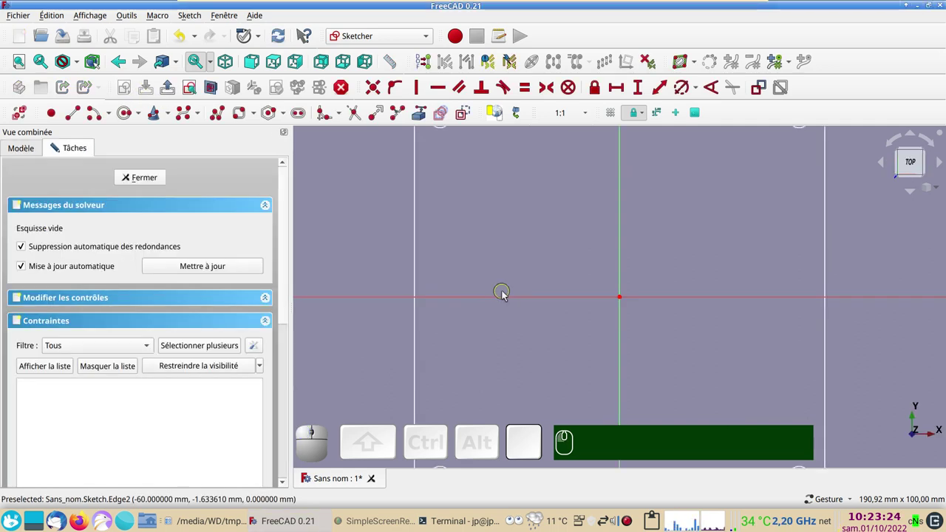
scroll(down, 3)
Draw a circle at the origin, constrain it to 110 mm diameter and close the sketch.
right_click(394, 258)
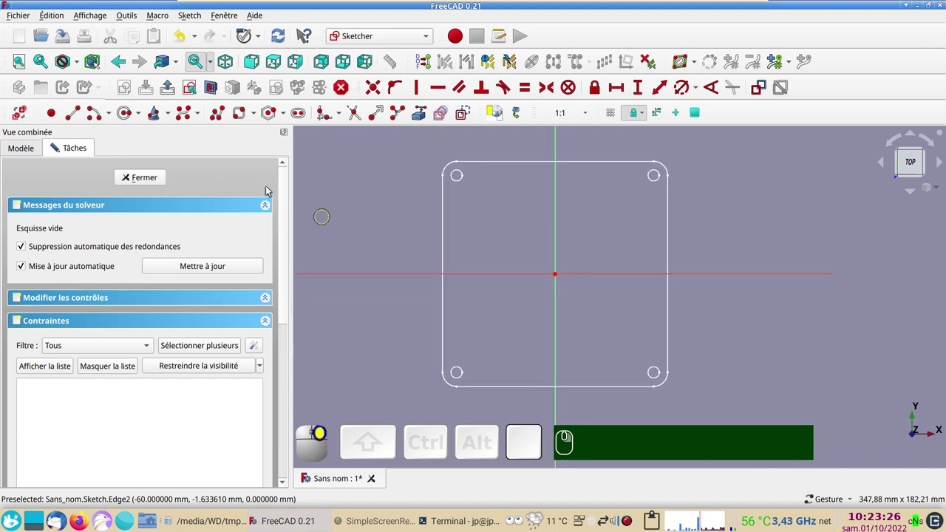
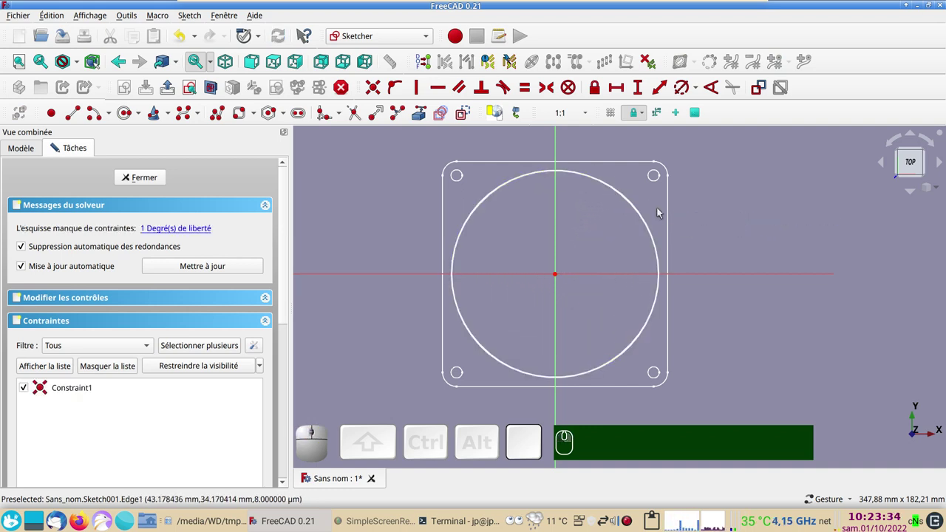
click(646, 215)
click(685, 97)
key(KP_1)
key(KP_1)
key(KP_0)
key(KP_Enter)
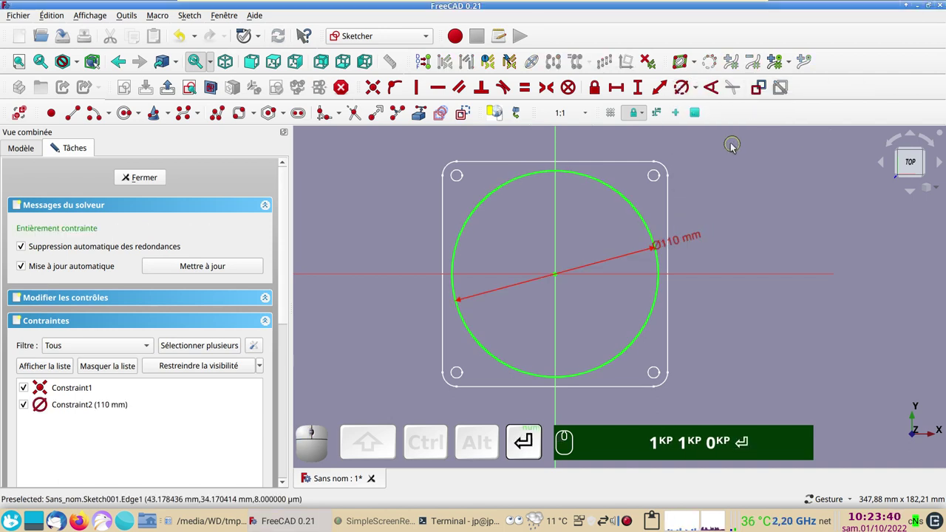
click(146, 171)
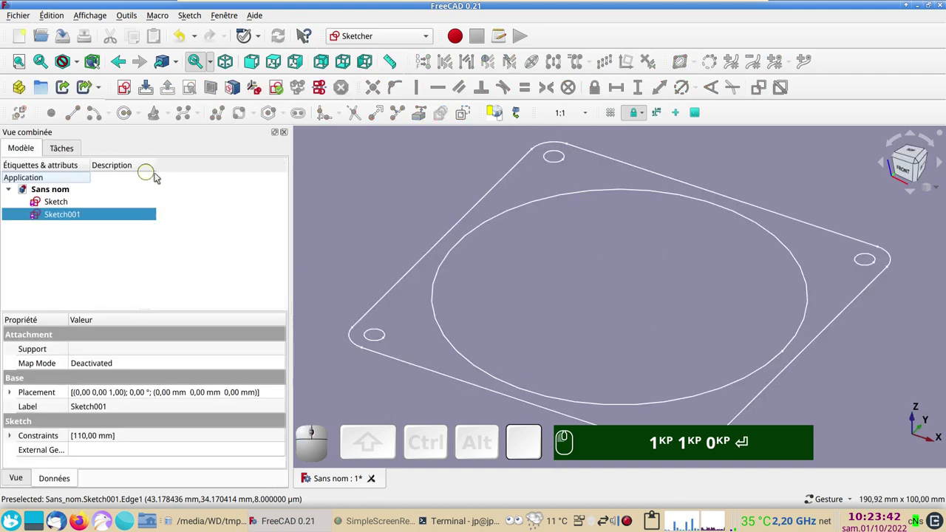
From the top view, start a third empty sketch on the XY plane.
key(KP_2)
scroll(down, 3)
right_click(693, 300)
click(415, 233)
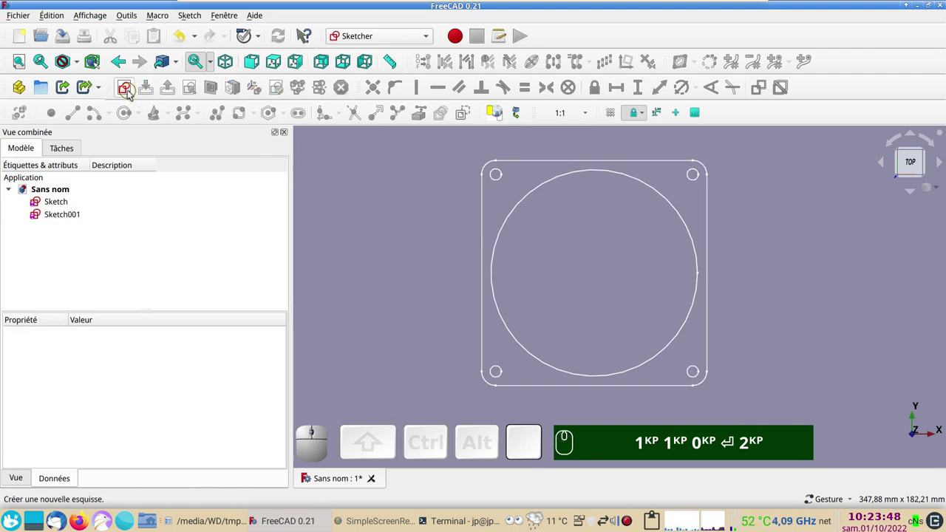
click(131, 90)
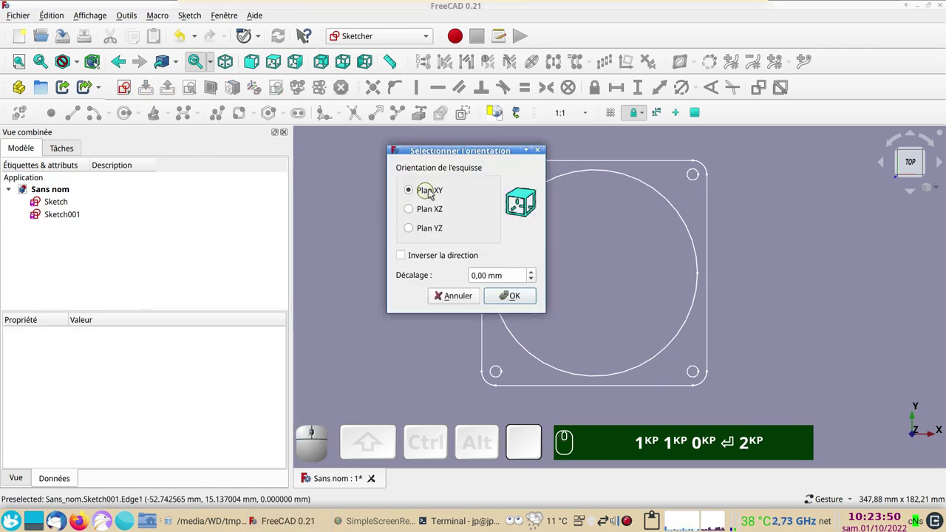
click(514, 299)
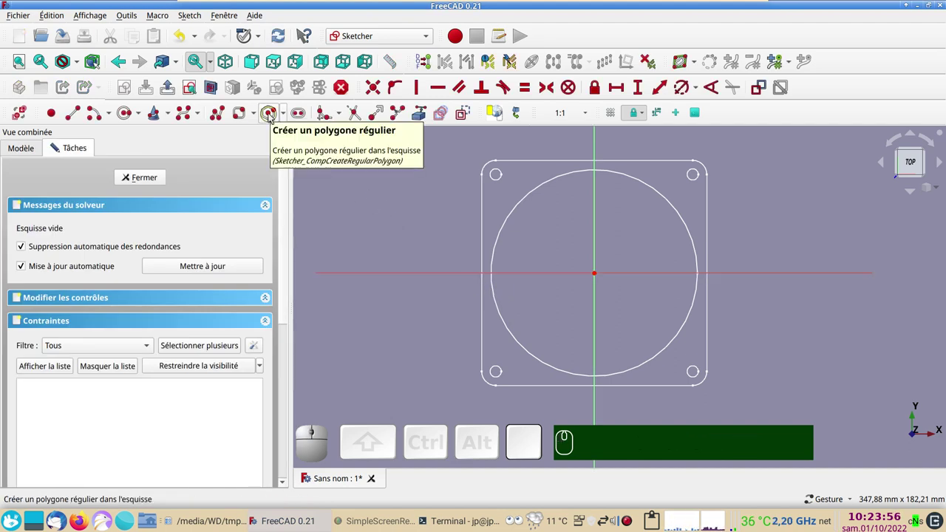
Draw a hexagon at the origin with one edge vertical and a 13 mm circumscribed diameter.
click(274, 117)
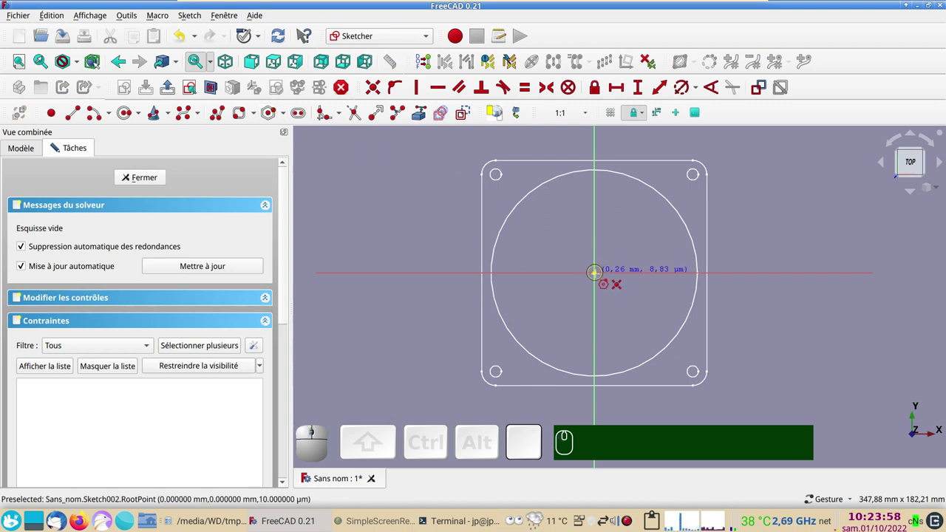
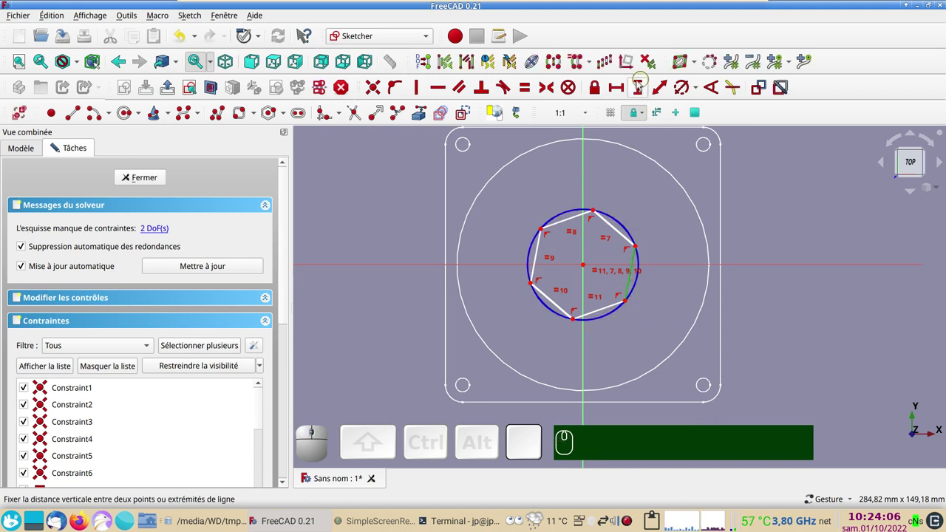
key(v)
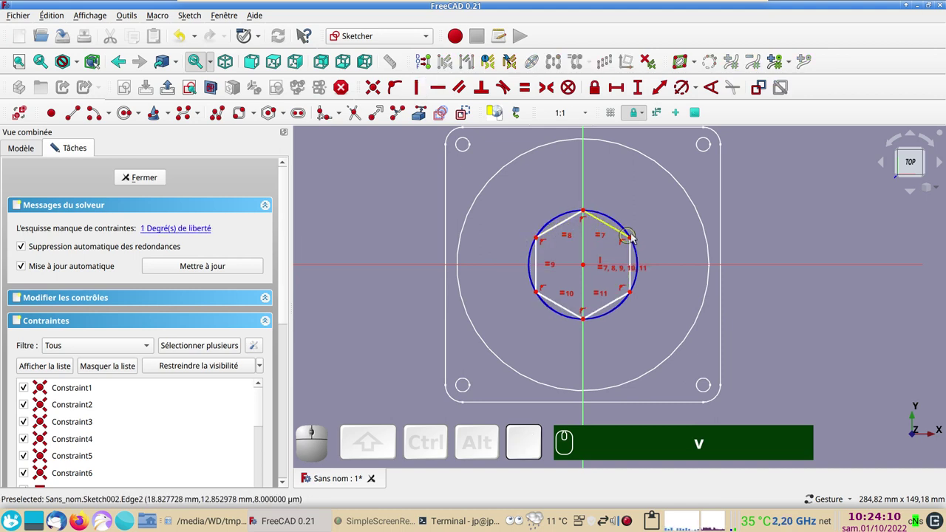
drag(628, 232, 617, 259)
click(602, 252)
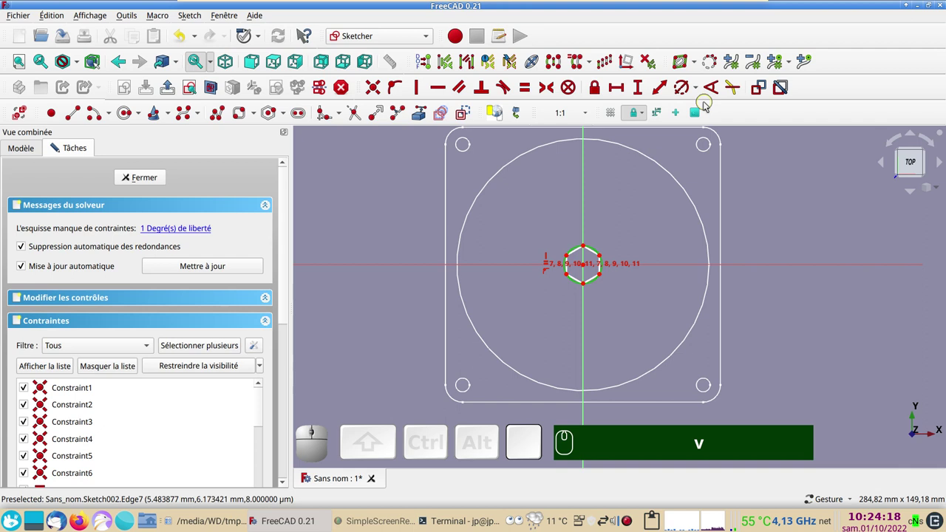
click(688, 91)
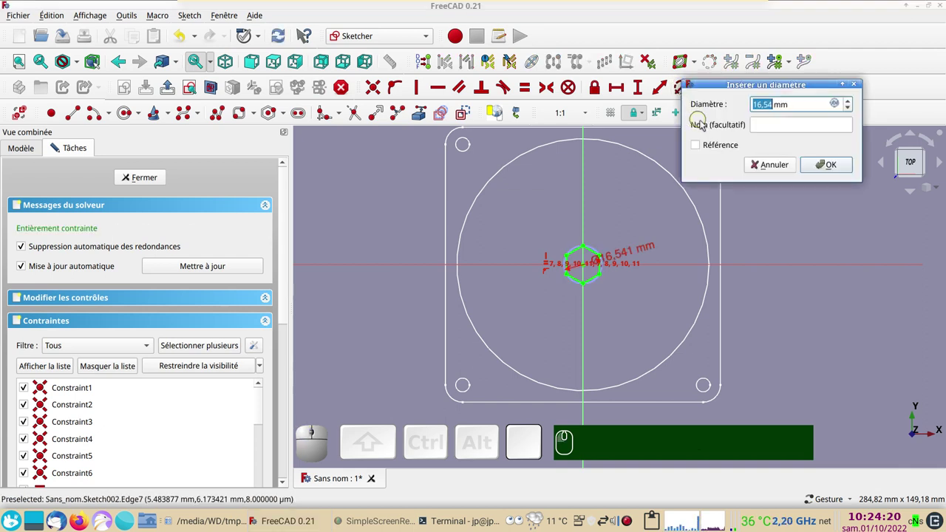
key(KP_1)
key(KP_3)
key(Return)
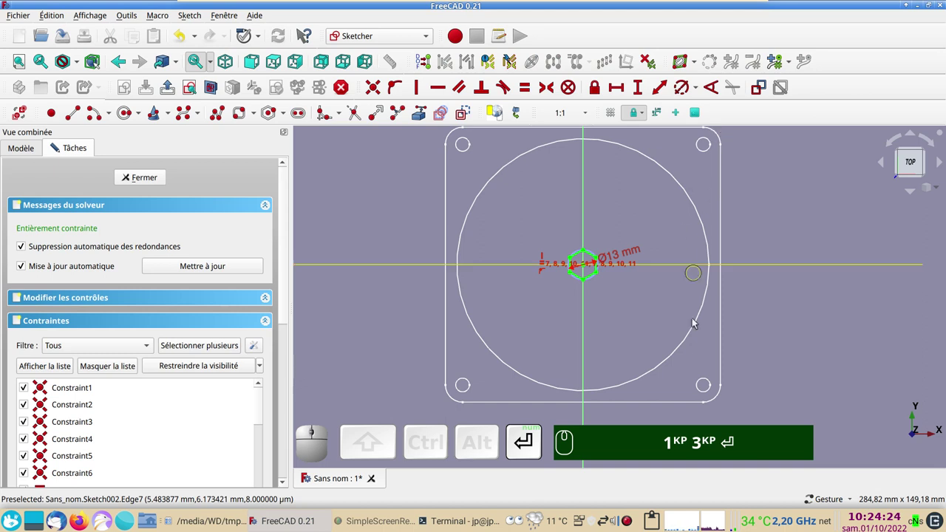
Zoom around the hexagon and box-select it together with its circle.
scroll(up, 3)
scroll(down, 3)
drag(619, 345, 599, 361)
scroll(up, 3)
drag(629, 234, 590, 338)
scroll(up, 3)
drag(610, 306, 592, 369)
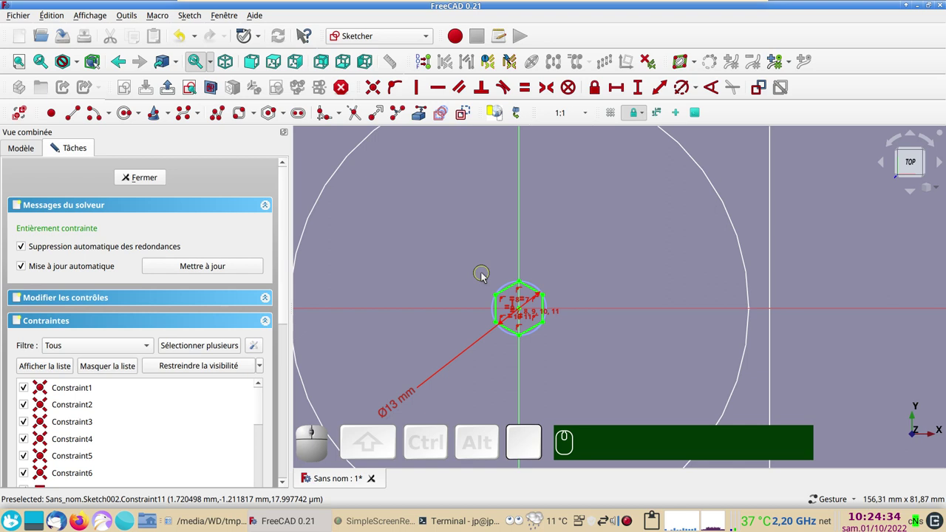
drag(484, 272, 583, 420)
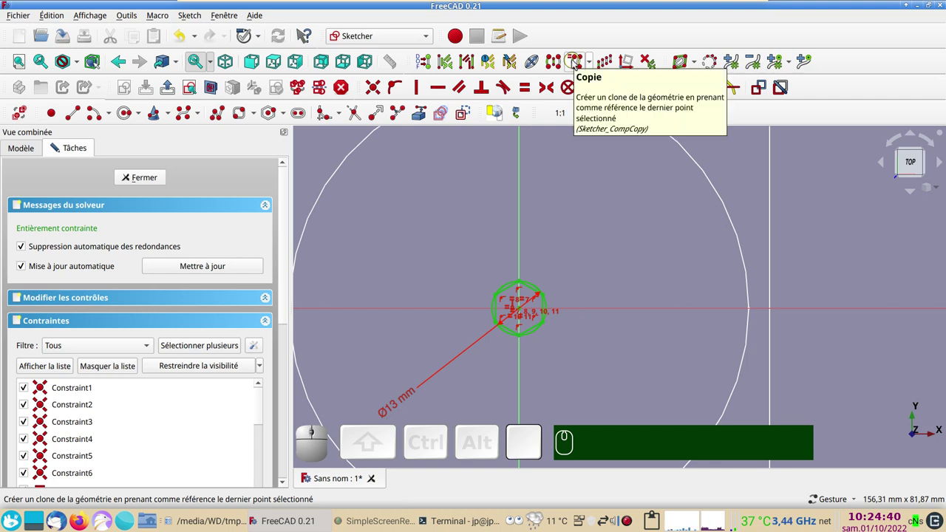
Copy the hexagon up and to the right and turn the centre-joining line into construction geometry.
click(577, 63)
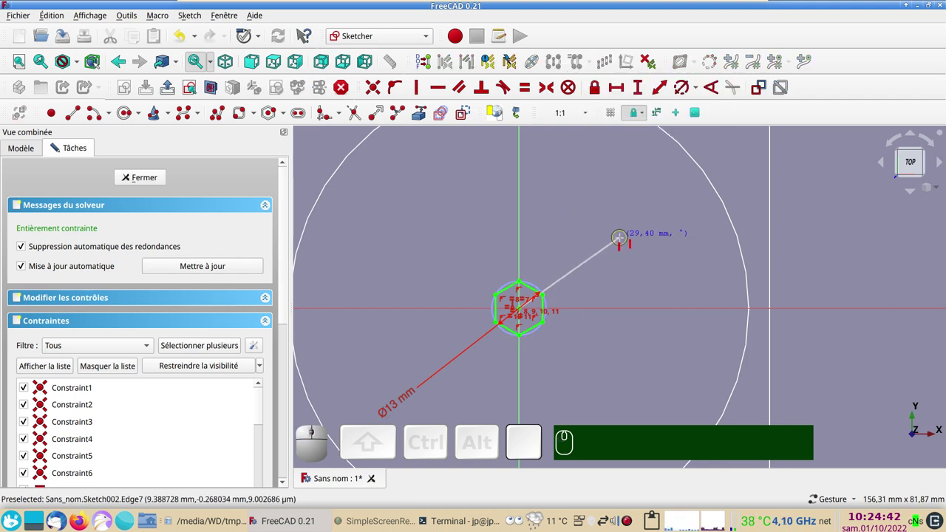
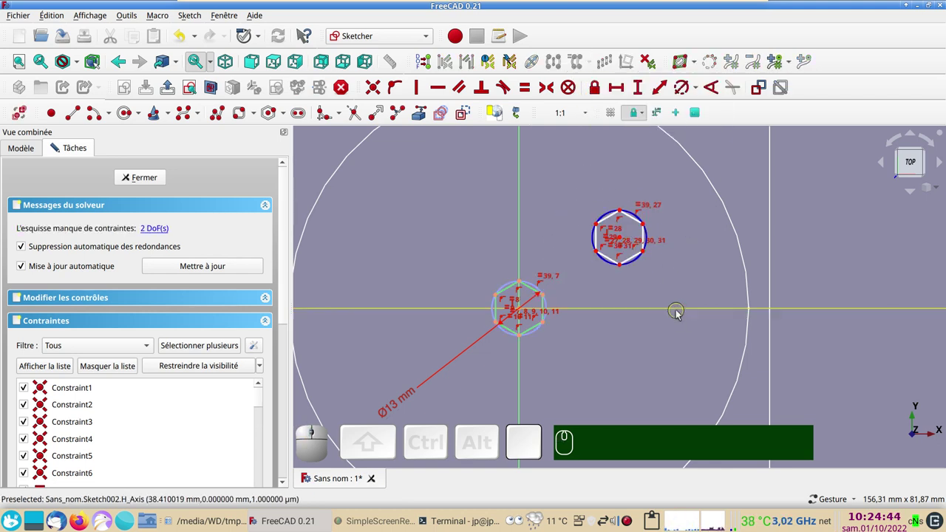
click(80, 119)
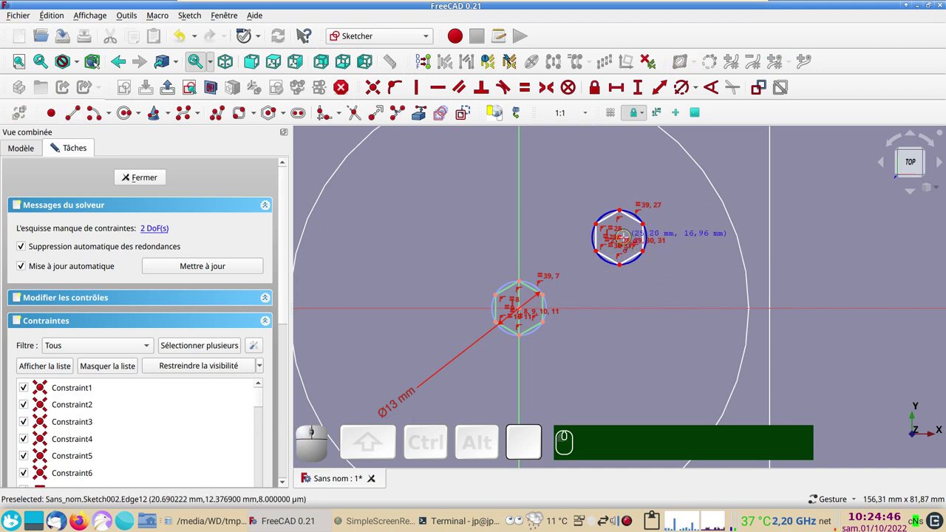
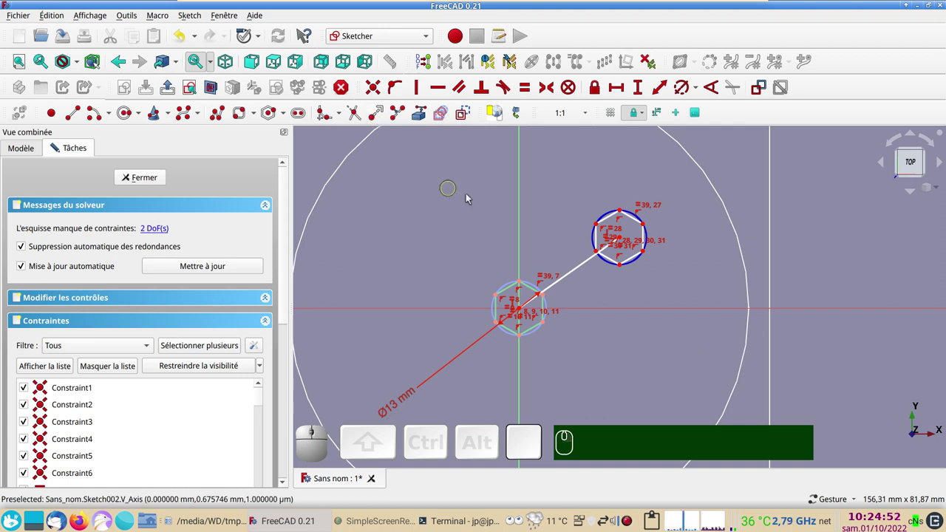
click(587, 266)
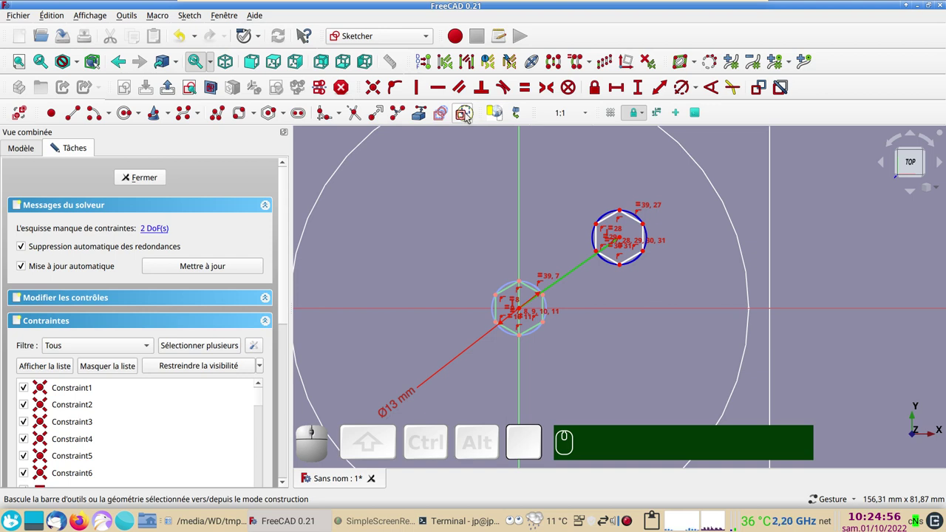
click(471, 117)
scroll(up, 3)
right_click(466, 264)
Make the construction line perpendicular to a hexagon edge and move the copy beside the original.
click(593, 265)
click(537, 286)
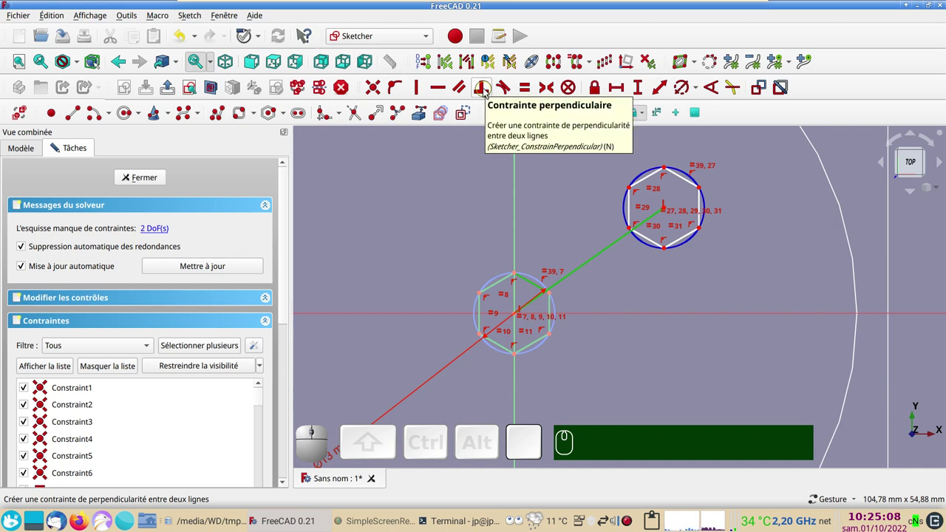
key(n)
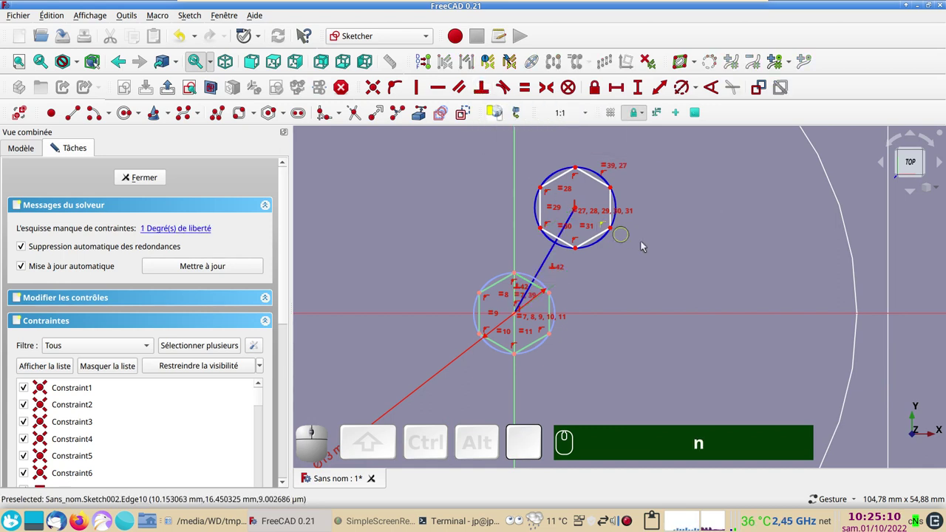
click(710, 262)
drag(581, 209, 568, 245)
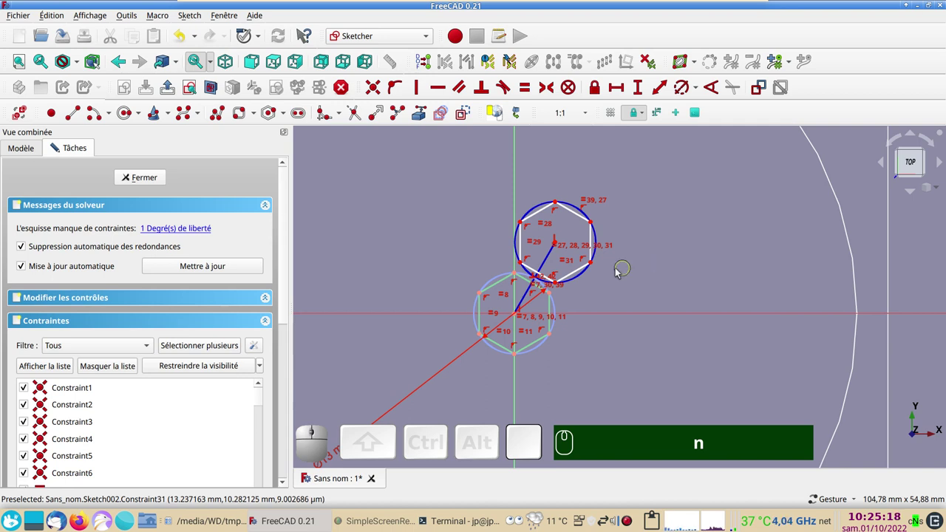
click(553, 261)
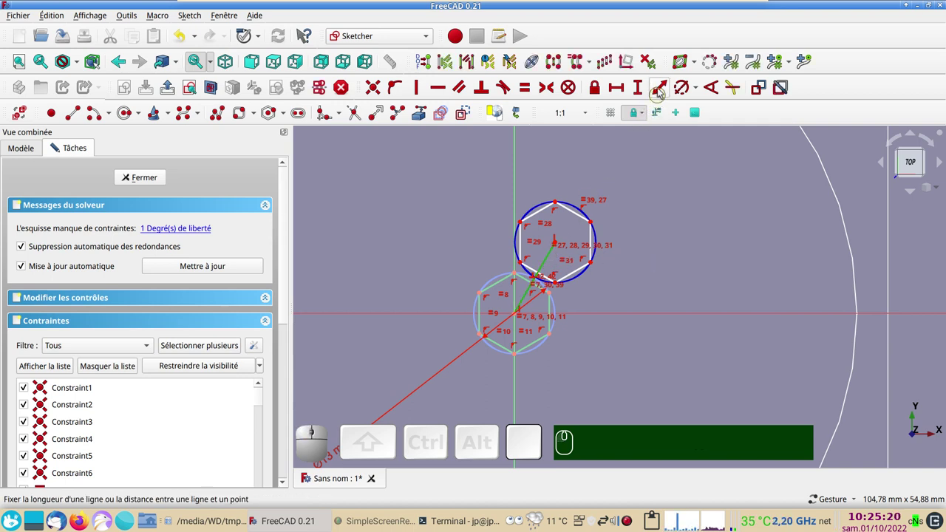
Constrain the construction line between the hexagon centres to 13 mm.
click(663, 92)
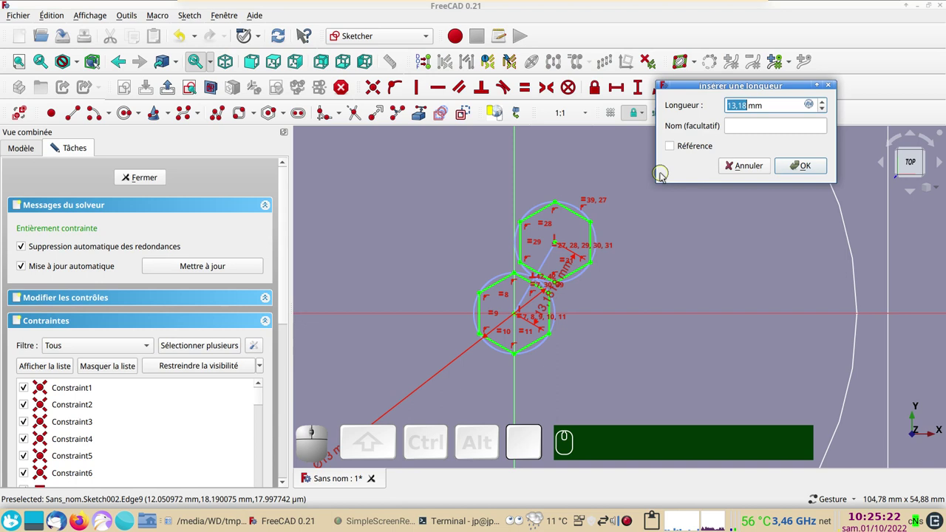
key(KP_1)
key(KP_3)
key(Return)
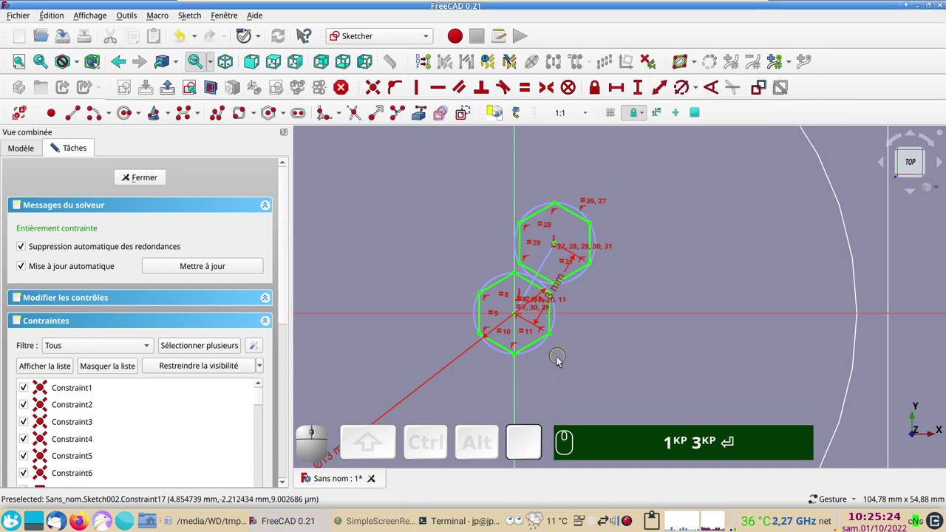
scroll(up, 3)
drag(620, 345, 593, 370)
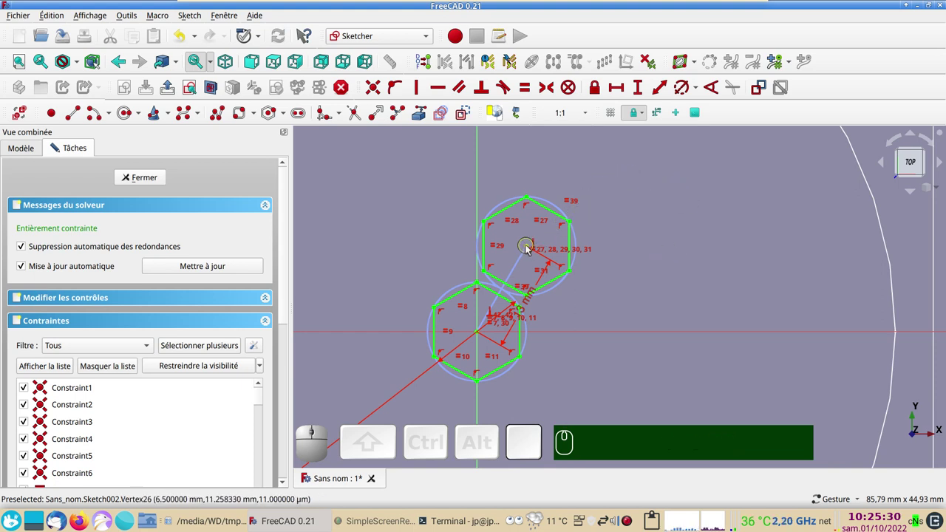
Add a reference vertical distance (about 11.26 mm) from the copy's centre to the horizontal axis and copy its value.
click(531, 248)
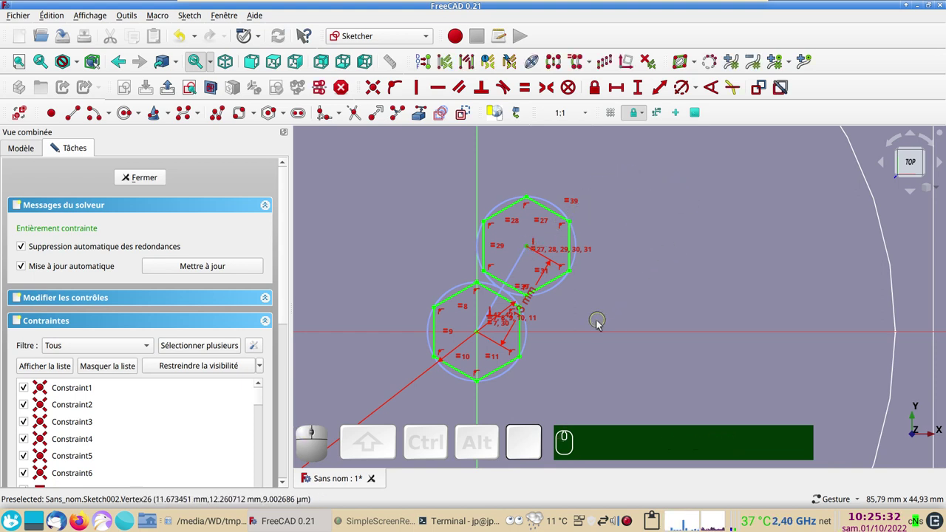
click(597, 334)
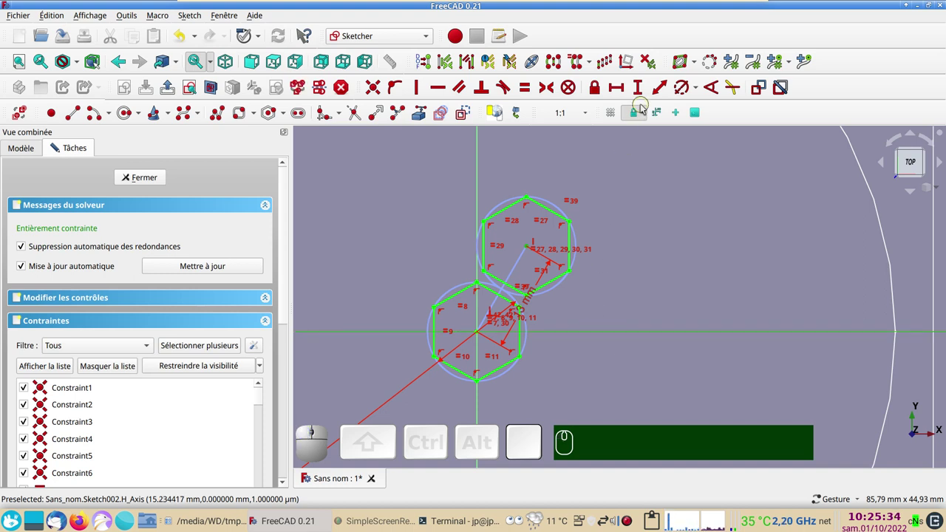
click(646, 92)
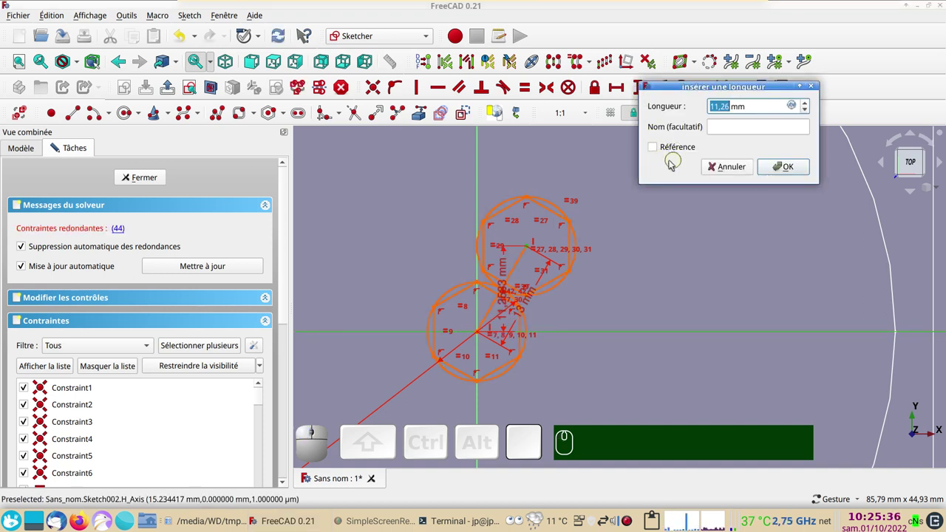
click(656, 147)
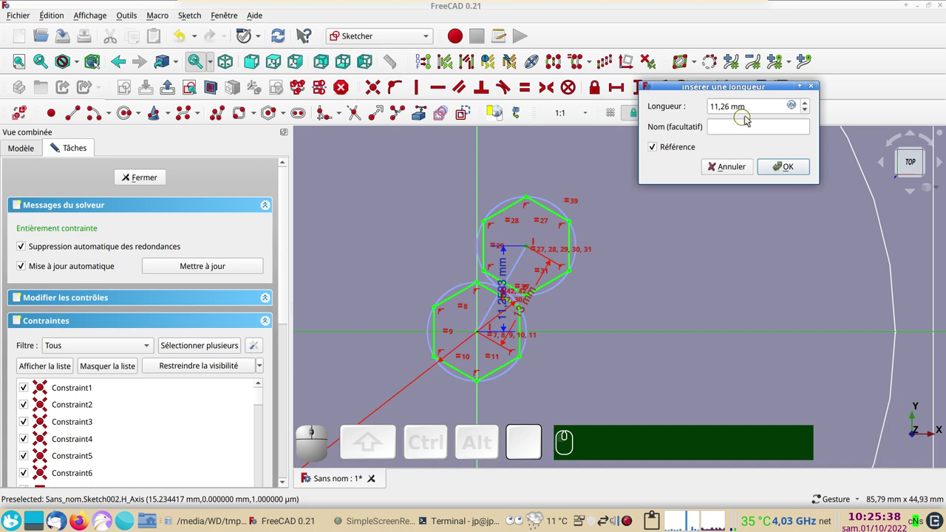
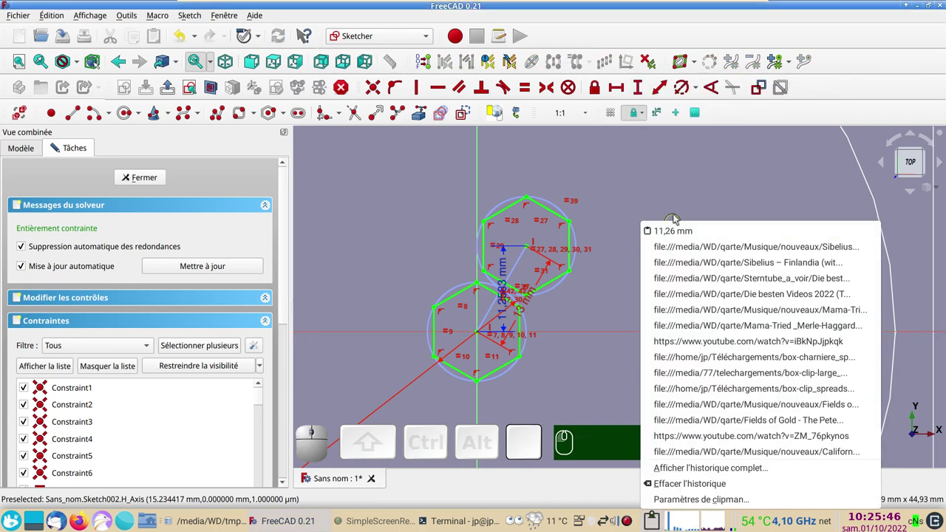
click(680, 198)
key(ctrl+c)
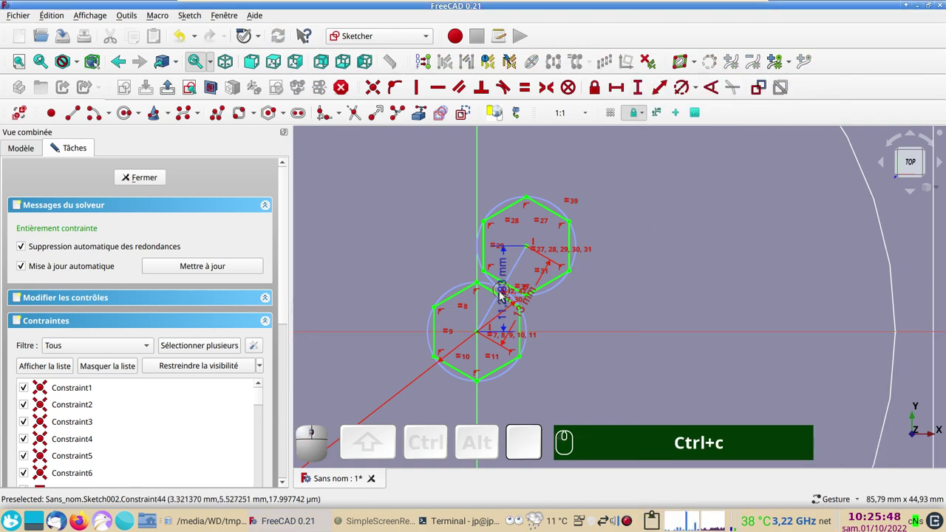
Set a 6.5 mm horizontal distance from the upper hexagon centre to the vertical axis, fully constraining the sketch.
drag(509, 321, 544, 314)
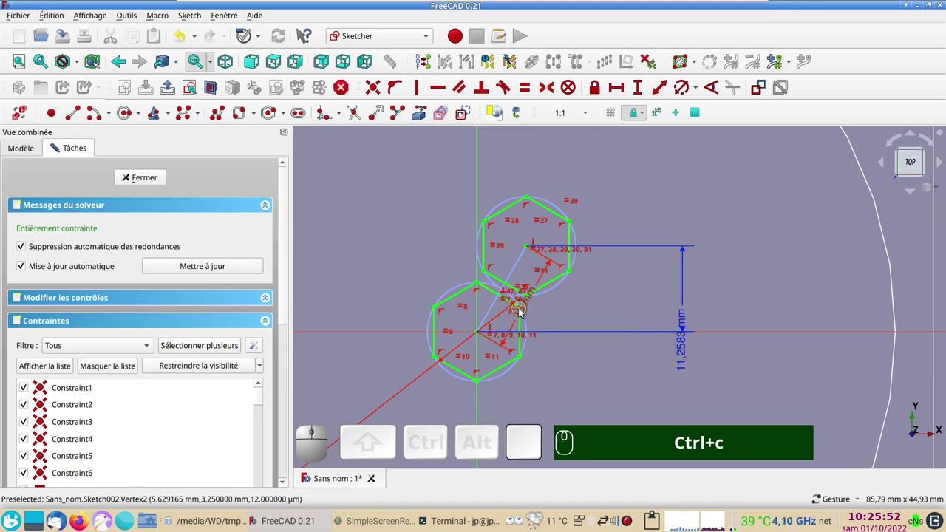
drag(522, 316, 376, 276)
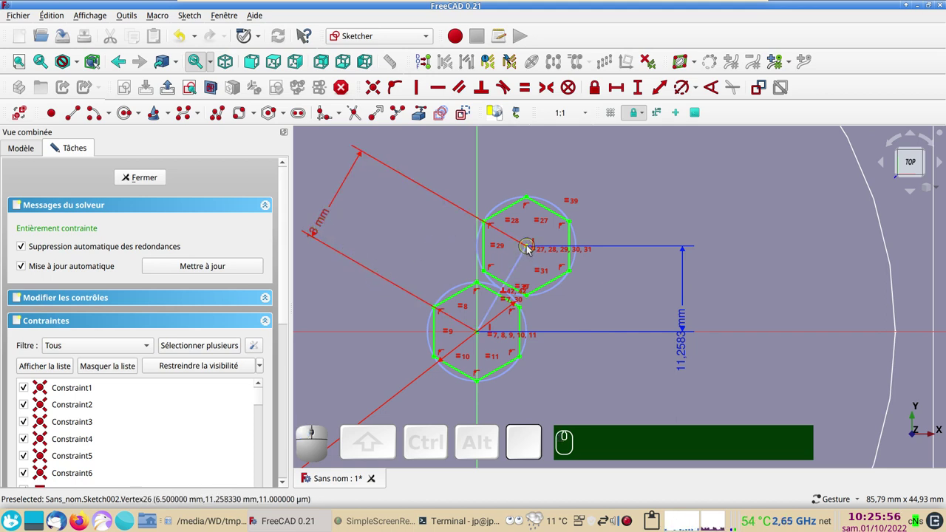
click(532, 248)
click(483, 185)
click(622, 85)
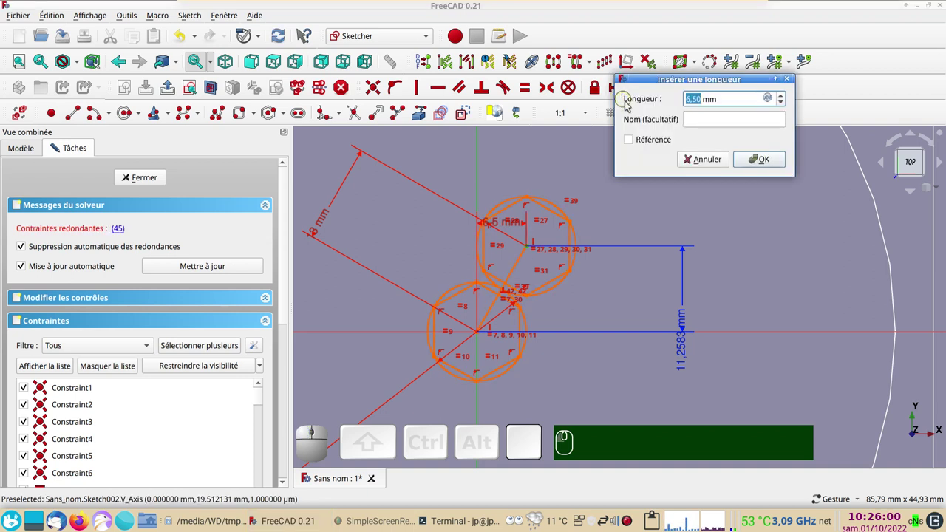
click(633, 145)
click(752, 161)
scroll(down, 3)
right_click(688, 224)
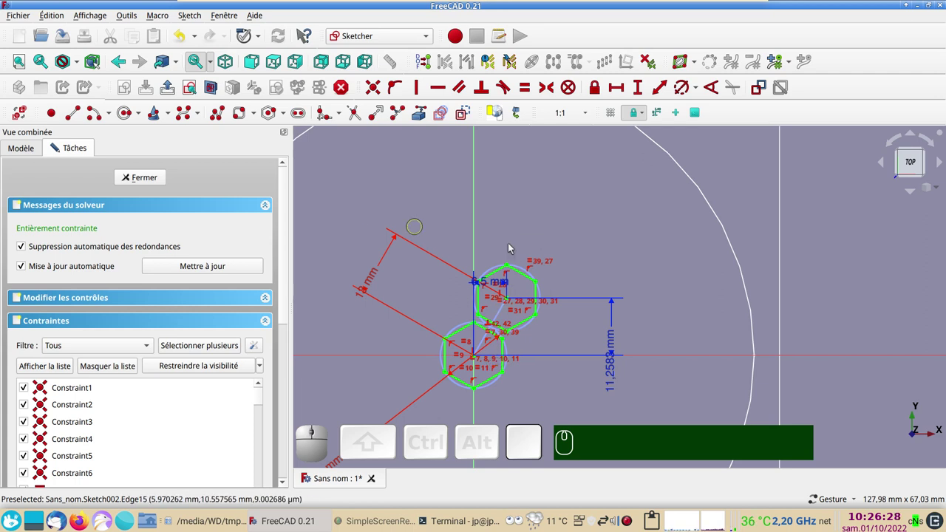
Leave the sketch and extrude all three sketches into 2 mm solids.
click(509, 395)
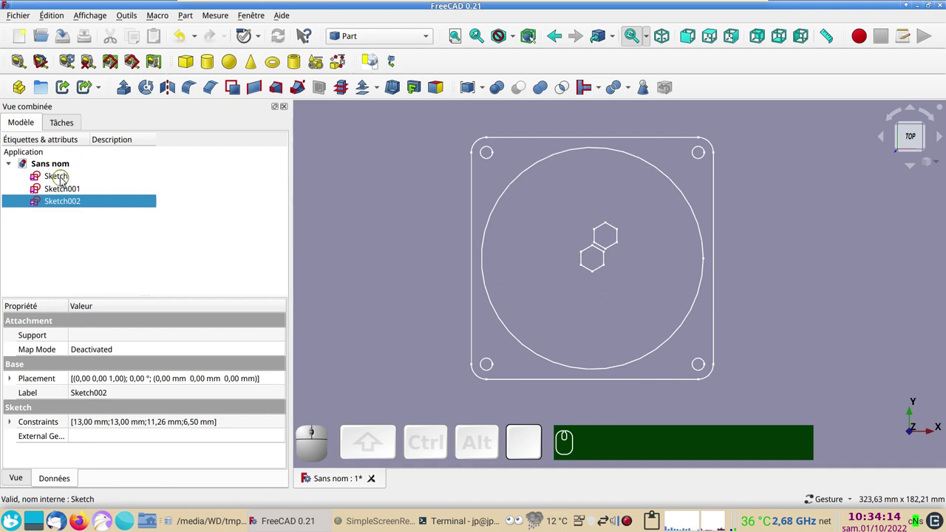
click(65, 193)
click(69, 184)
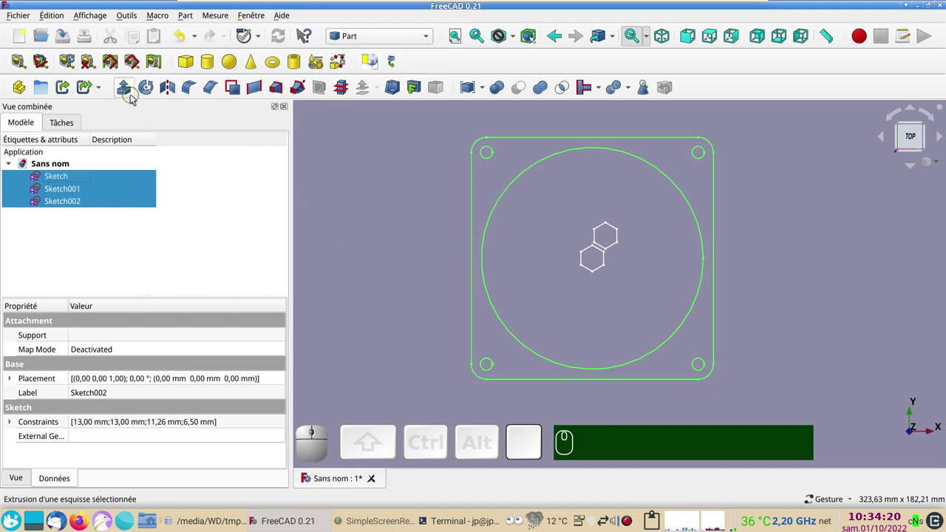
click(129, 95)
key(KP_2)
drag(286, 318, 111, 393)
drag(284, 365, 217, 173)
click(207, 156)
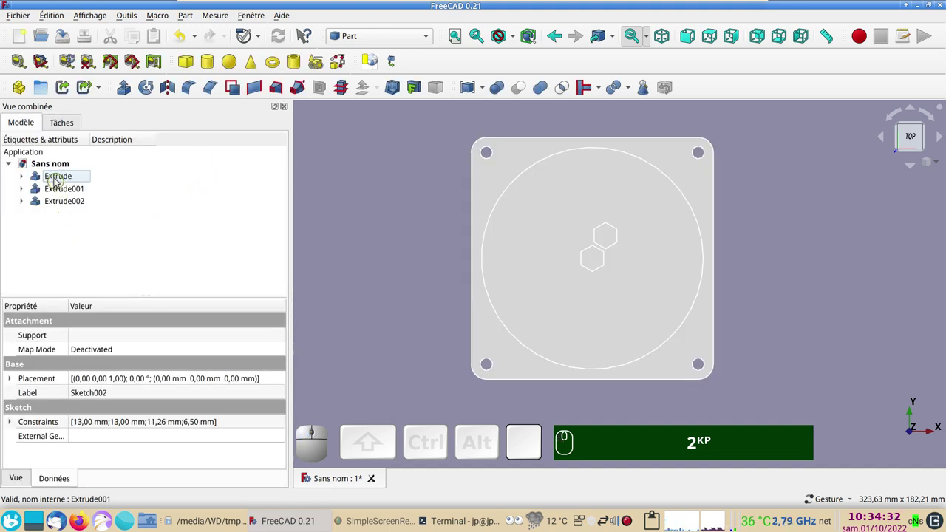
Describe the plate extrusion as 'bord' and the circle extrusion as 'cut'.
click(60, 182)
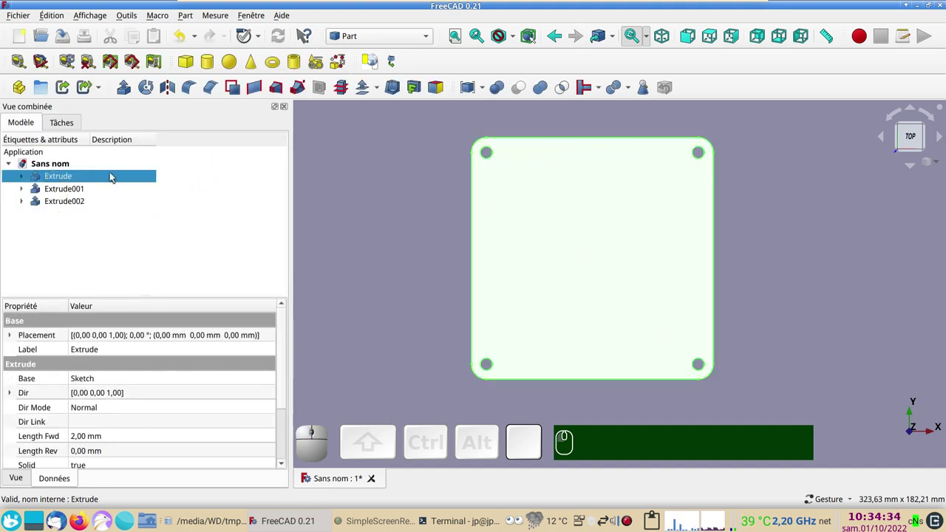
click(115, 177)
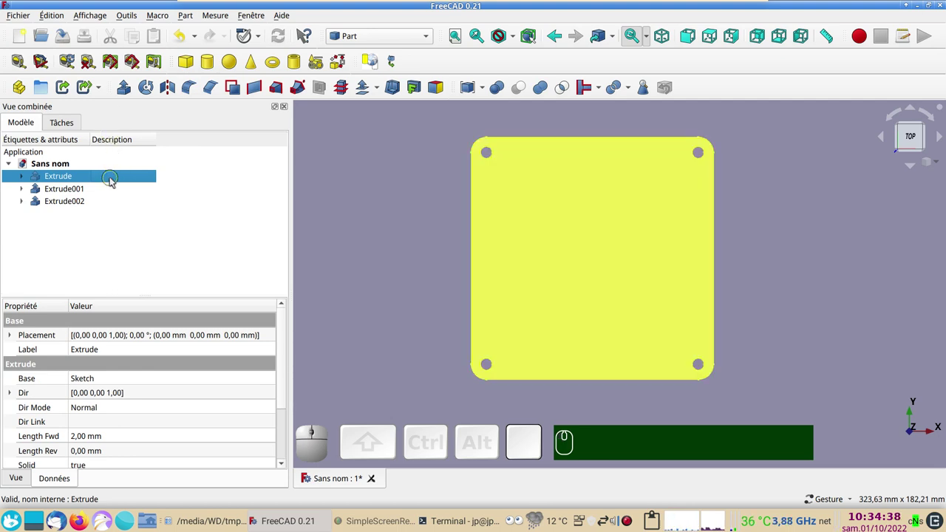
click(116, 181)
key(F2)
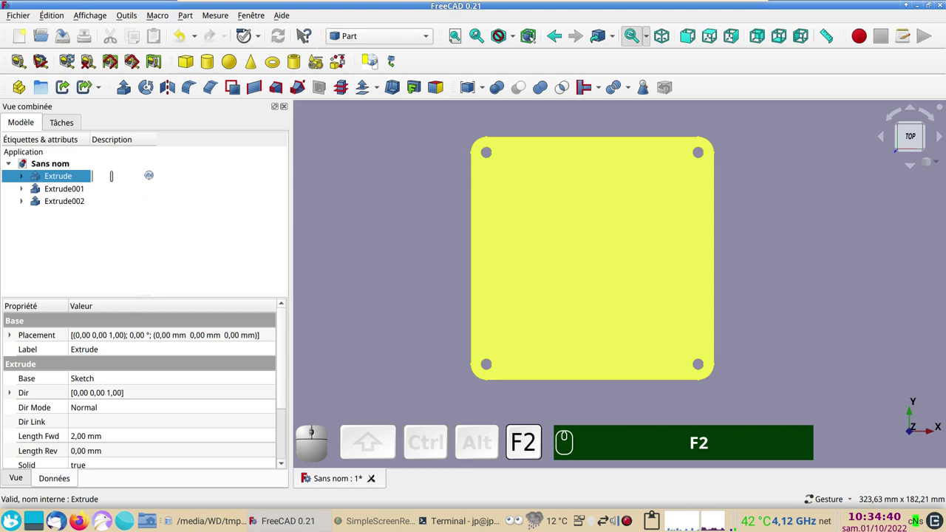
text(F2 bor)
text(d)
key(Return)
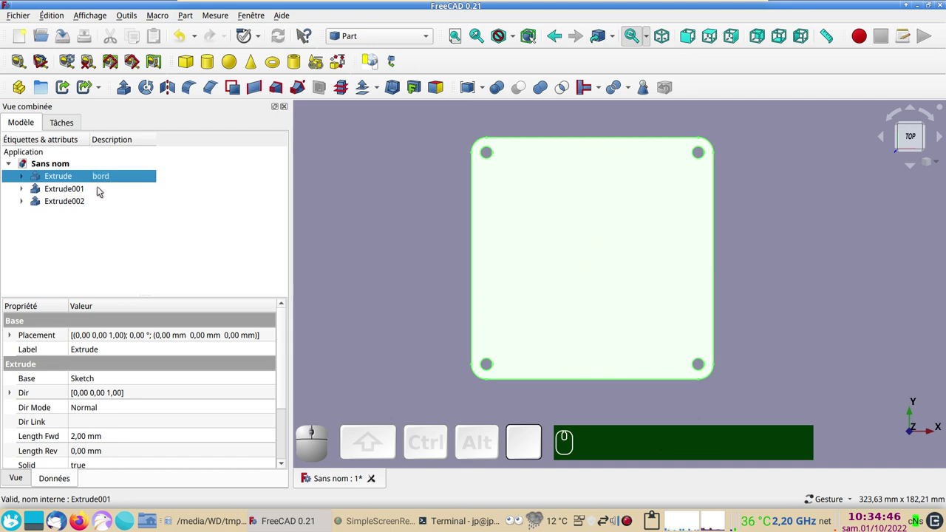
click(111, 193)
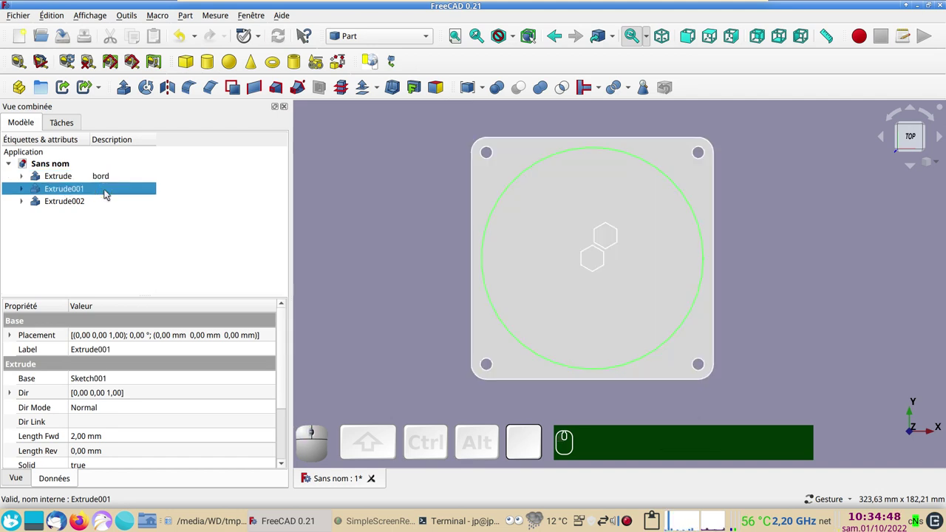
key(F2)
text(cu)
text(t)
key(Return)
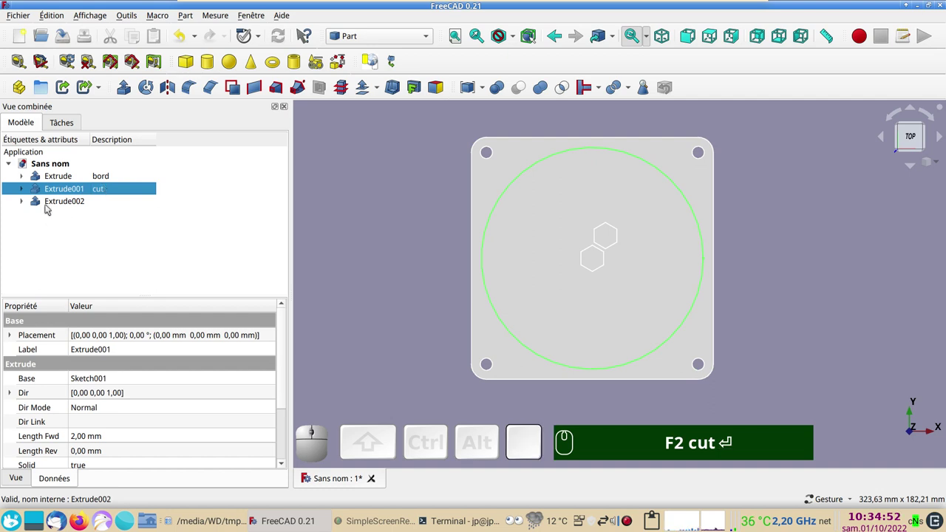
click(53, 204)
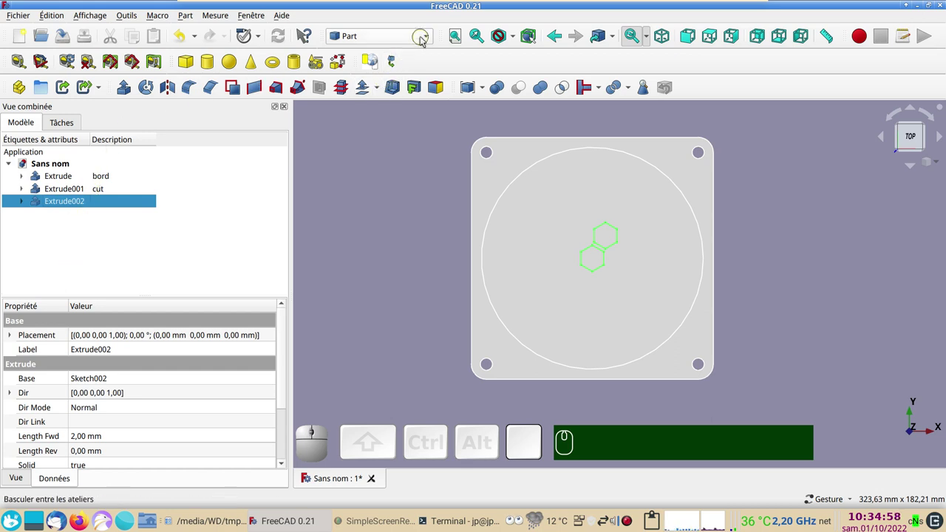
Start a Draft orthogonal array of the hexagon solid with 13 mm X and 11.26 mm Y intervals, link array off.
click(433, 41)
click(395, 61)
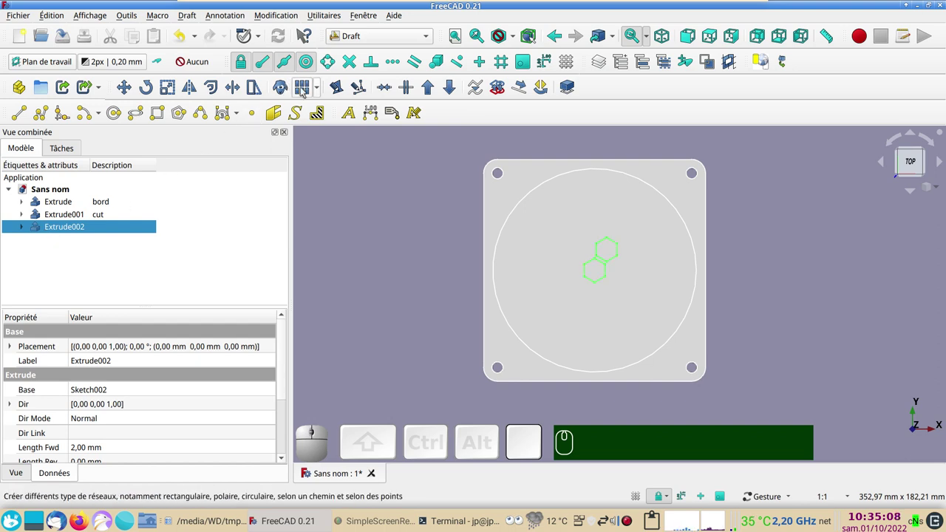
click(306, 91)
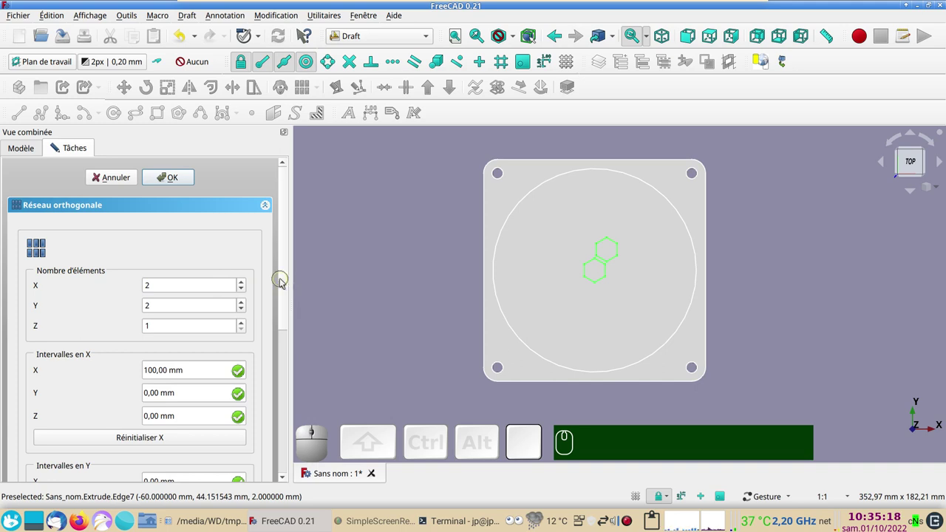
drag(288, 285, 449, 278)
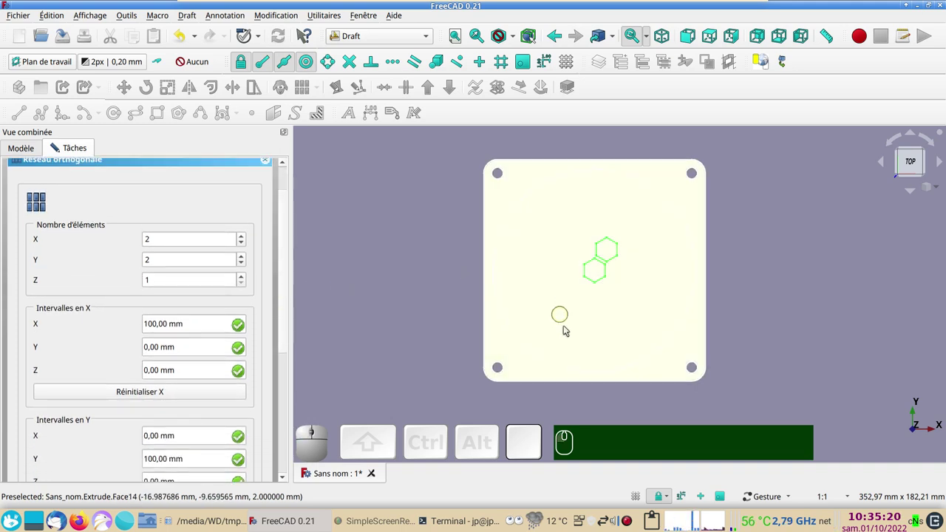
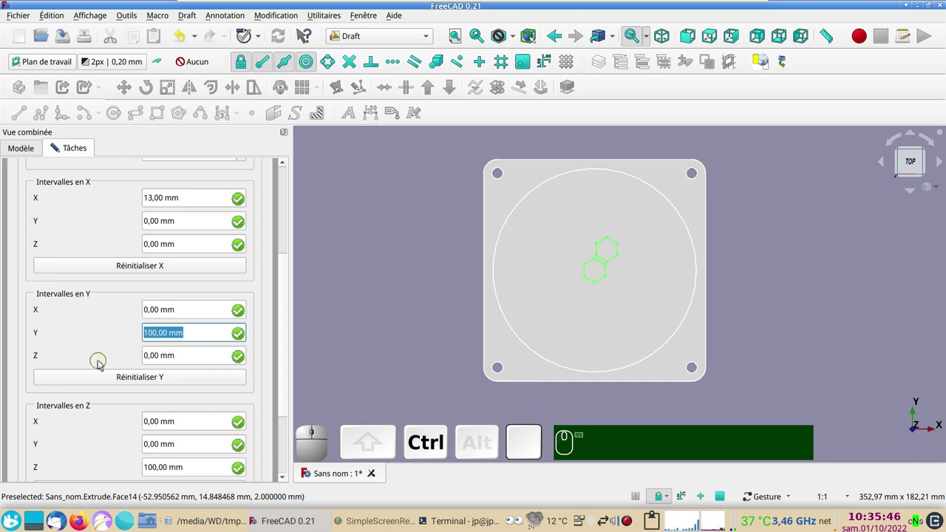
key(ctrl+v)
key(ctrl+v)
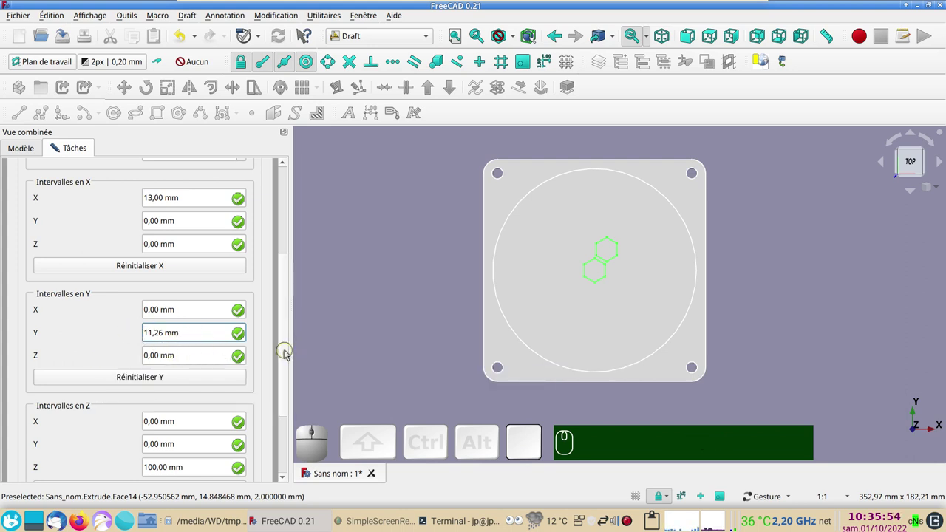
drag(289, 353, 131, 422)
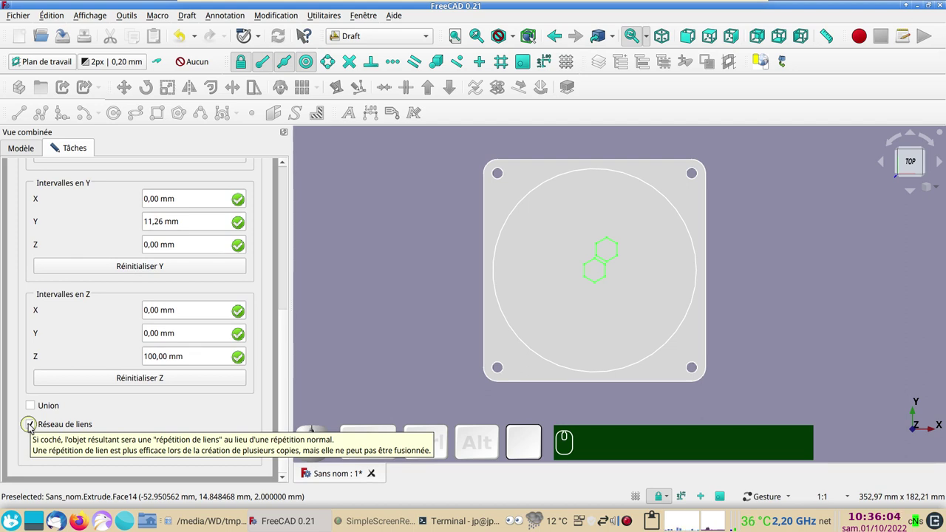
click(32, 424)
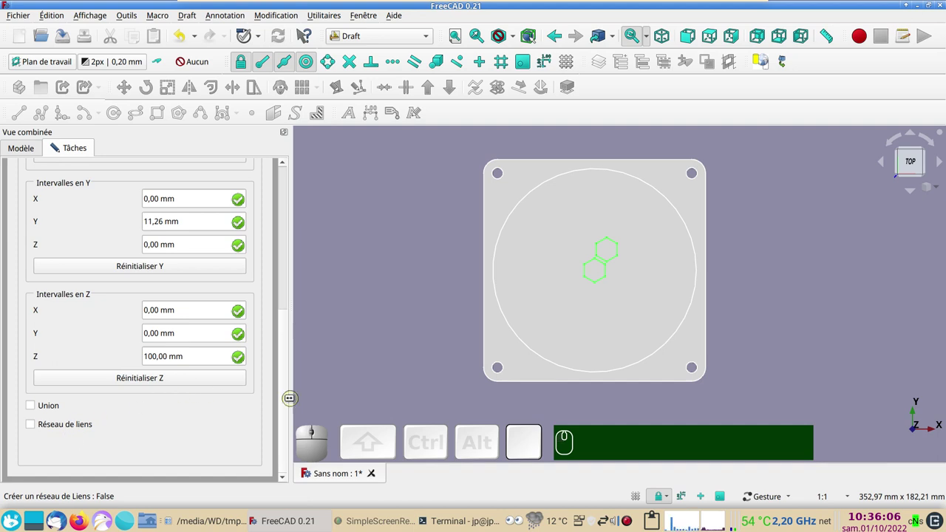
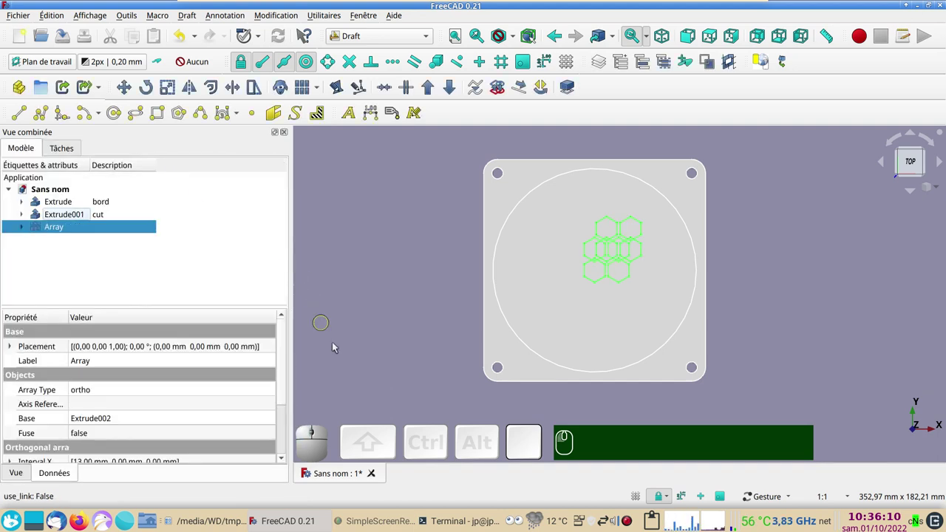
Double the array's Y interval to 22.52 mm and begin editing the copy count along X.
scroll(up, 3)
drag(419, 320, 332, 363)
scroll(up, 3)
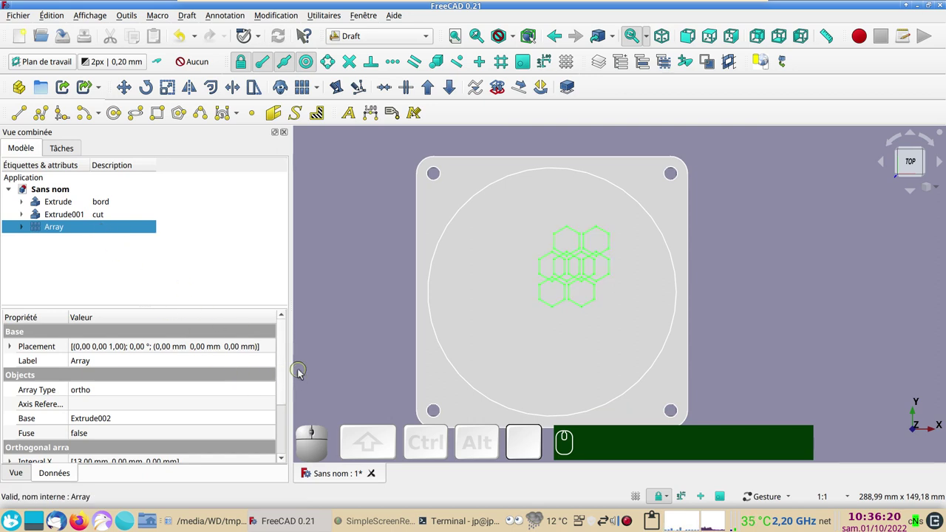
click(290, 373)
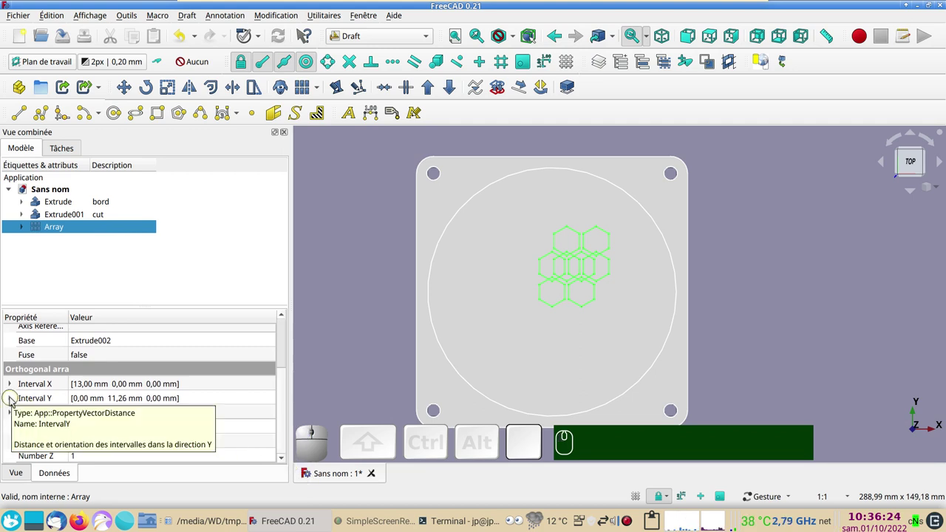
click(15, 400)
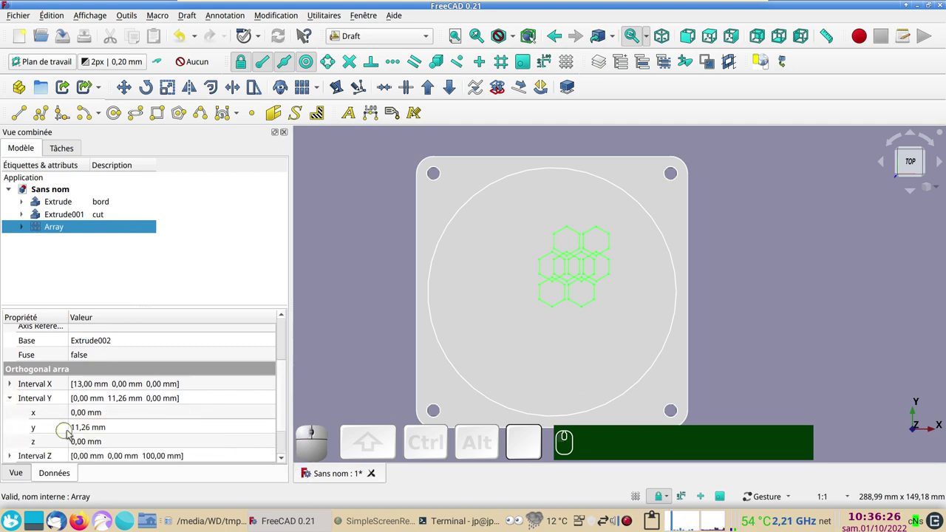
click(91, 425)
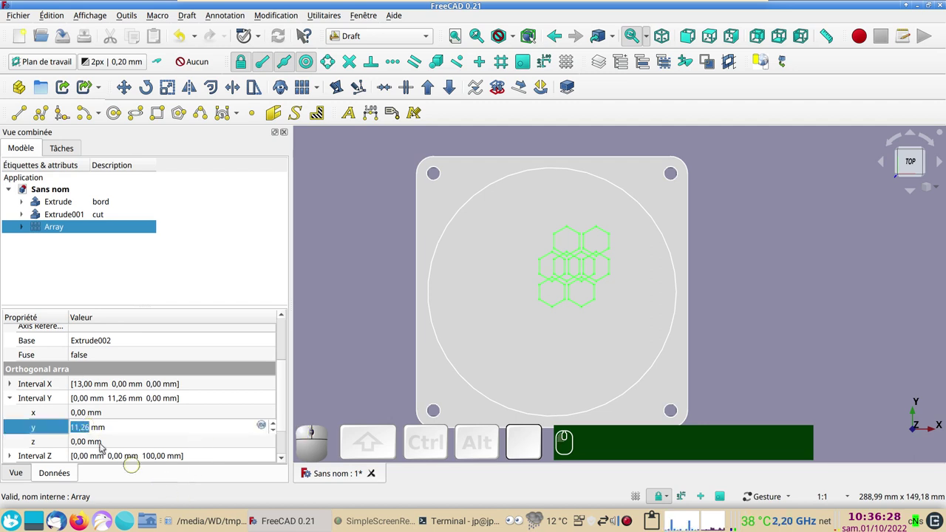
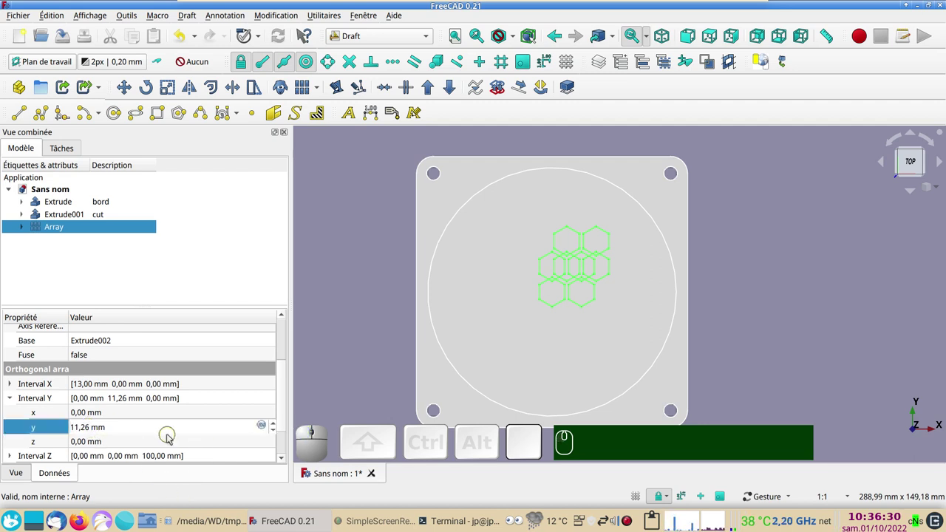
key(KP_Multiply)
key(KP_2)
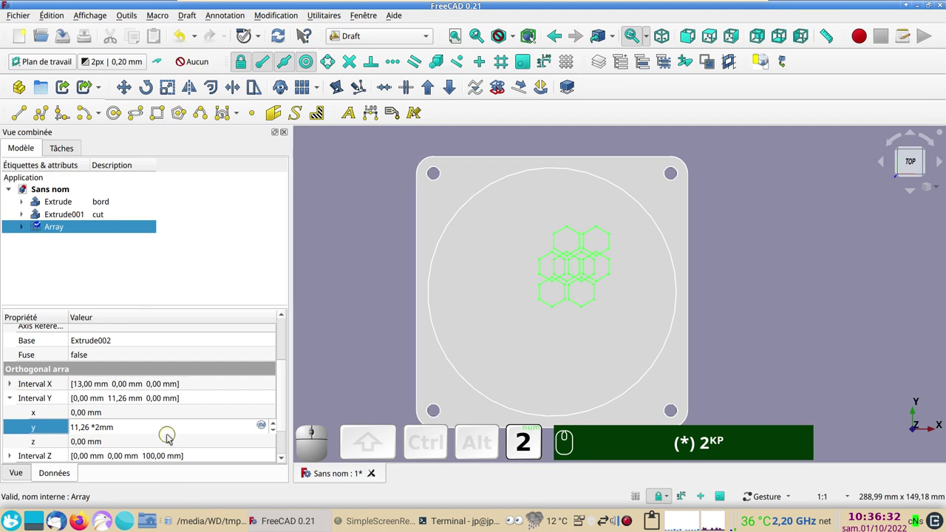
key(KP_Enter)
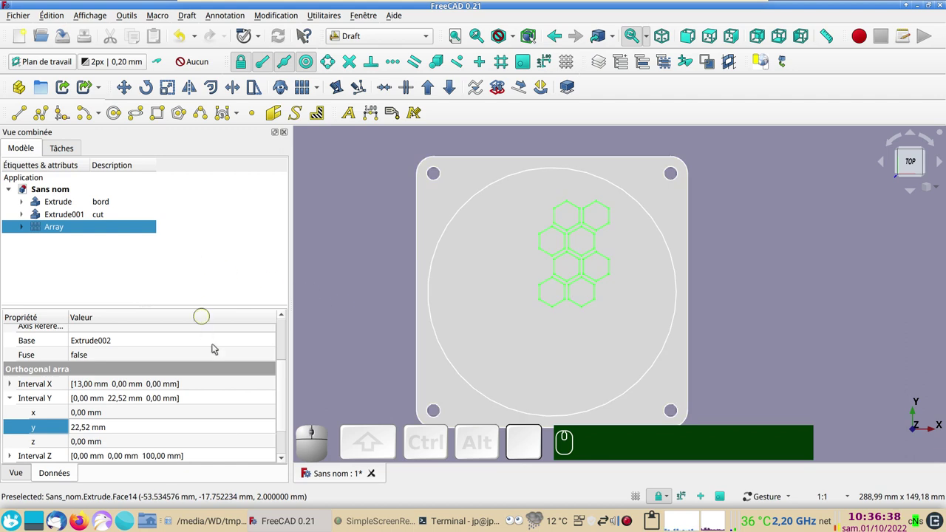
drag(284, 382, 333, 382)
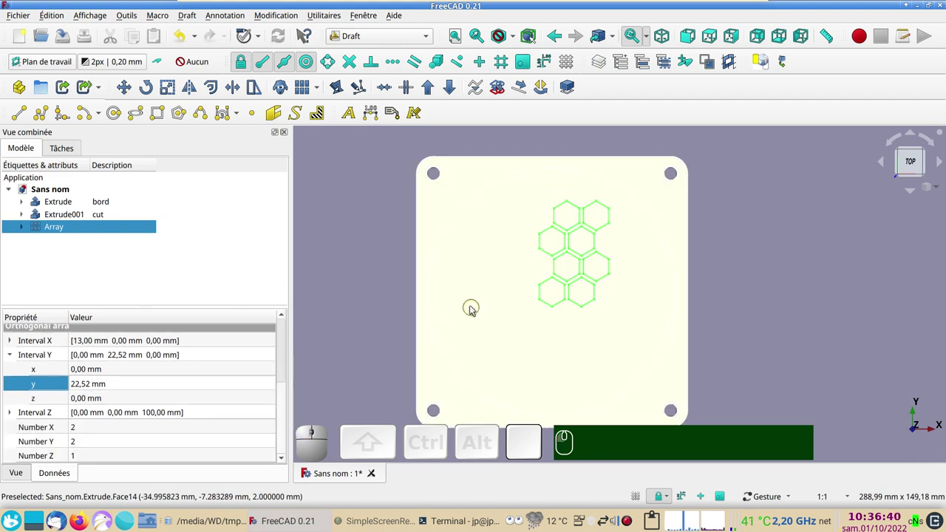
click(98, 424)
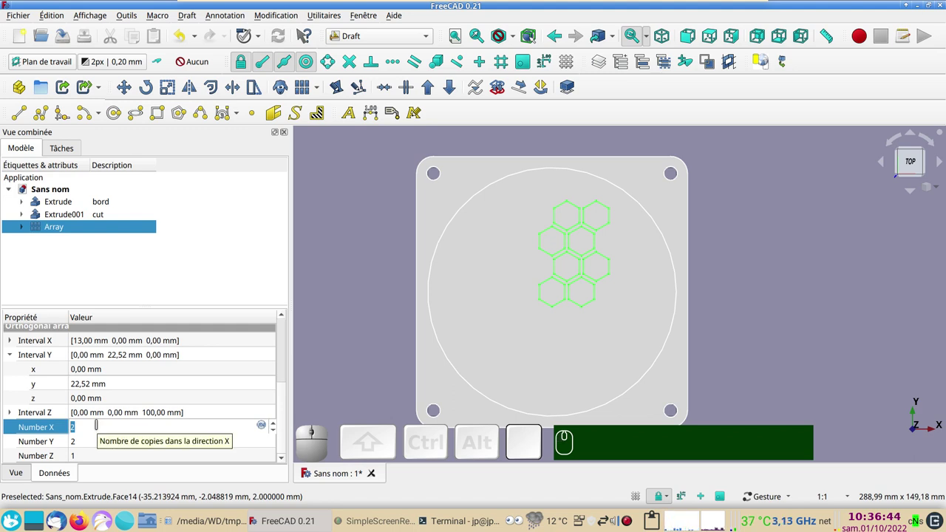
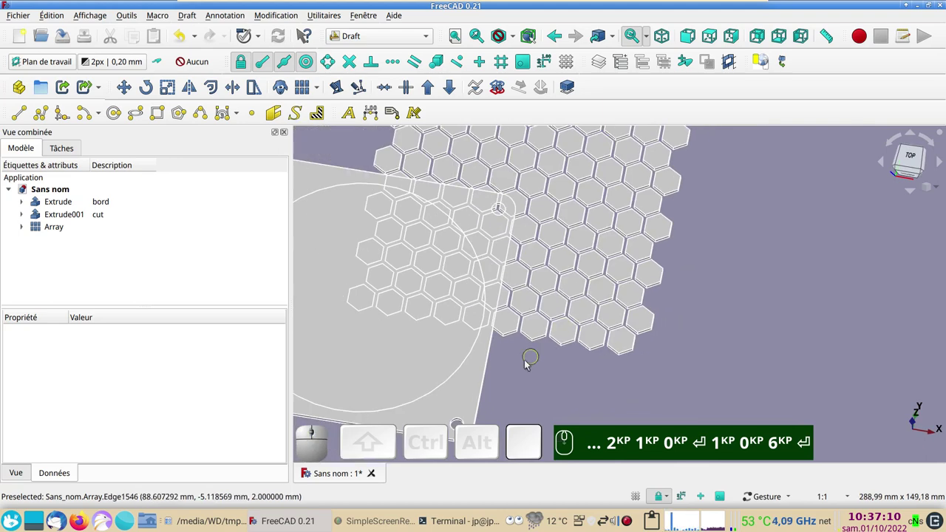
Raise the array to 10 copies along X and 6 along Y so the honeycomb covers the plate.
drag(544, 382, 703, 307)
key(KP_2)
key(KP_1)
key(KP_0)
key(Return)
key(KP_6)
click(912, 158)
scroll(down, 3)
key(KP_2)
key(KP_1)
key(KP_0)
key(Return)
key(KP_6)
Select the hexagon array and begin a Draft Move to centre it over the circular opening.
drag(764, 335, 785, 339)
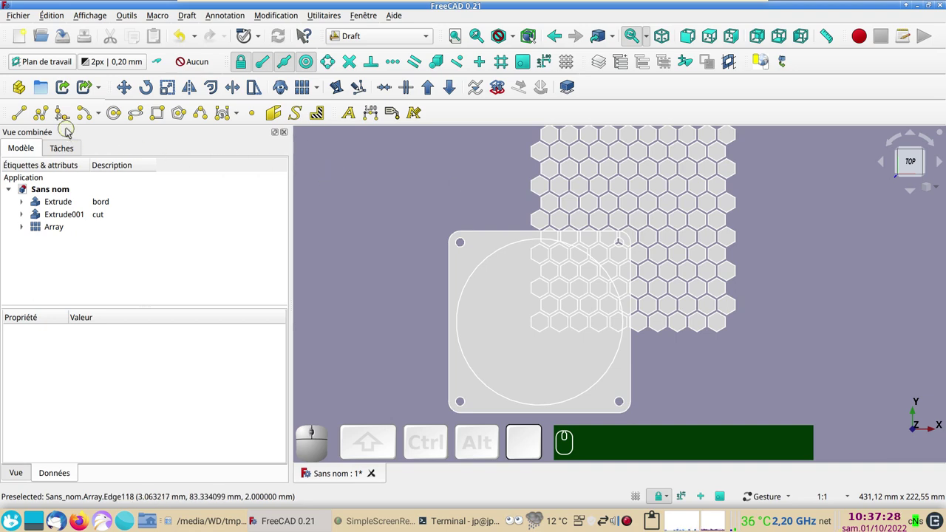
click(62, 225)
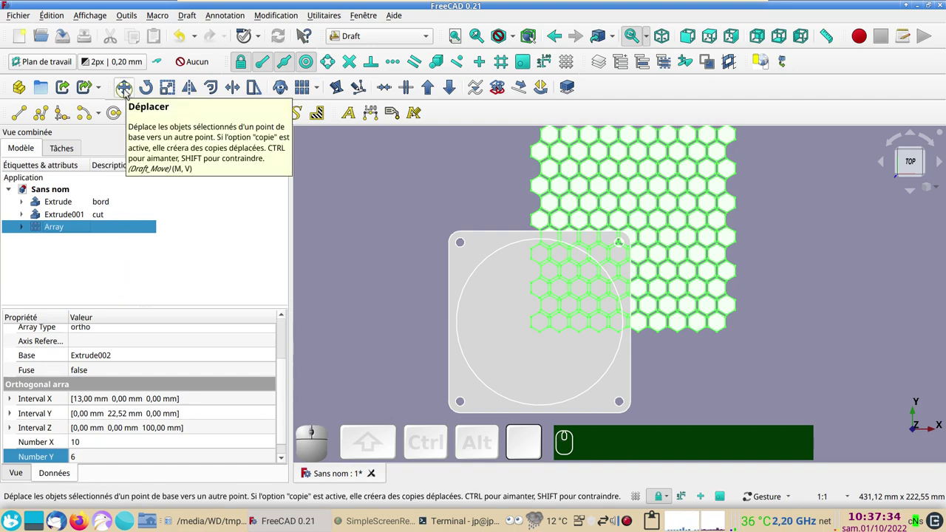
click(130, 93)
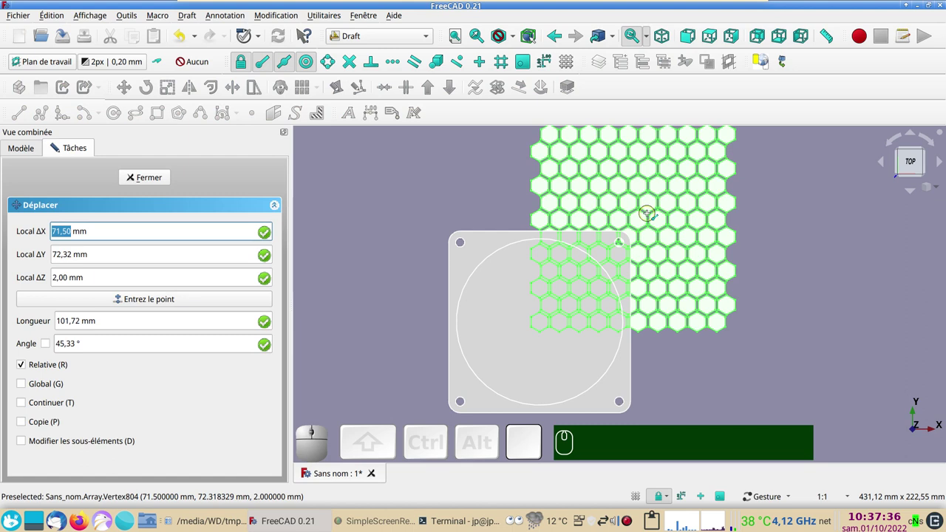
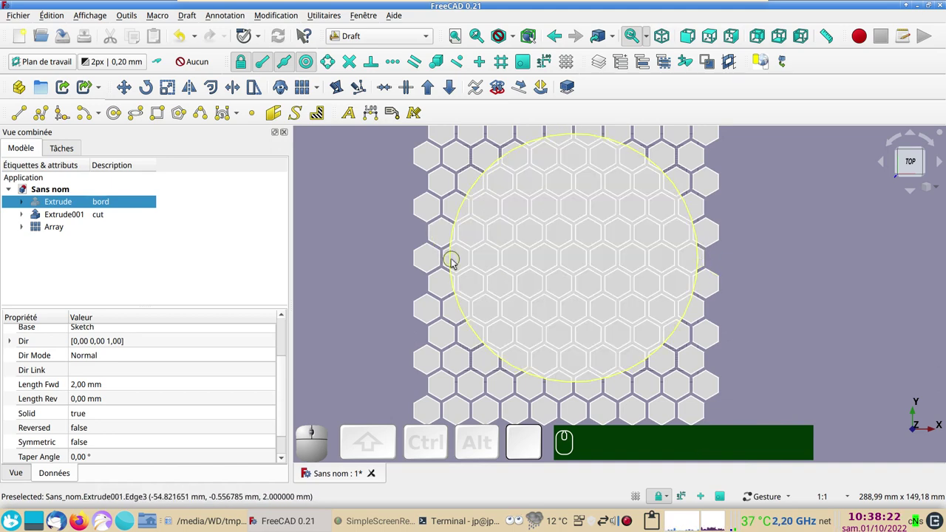
In the Part workbench, intersect the circular disc with the hexagon array into a round honeycomb Common.
scroll(down, 3)
click(632, 299)
drag(632, 300, 551, 266)
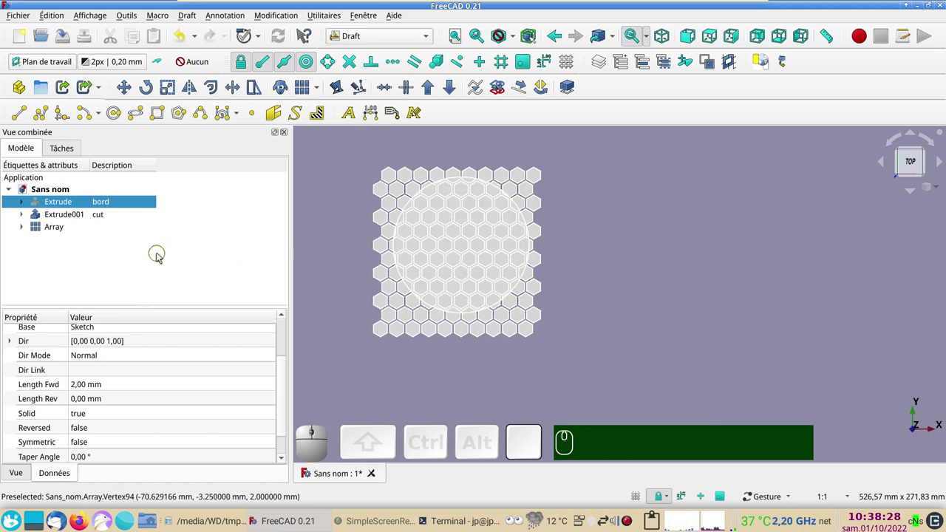
click(431, 38)
click(376, 221)
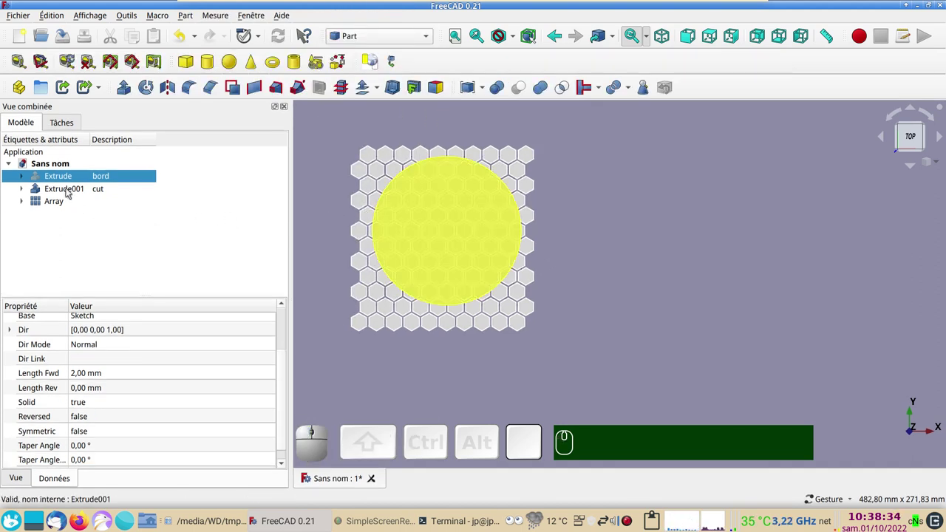
click(72, 192)
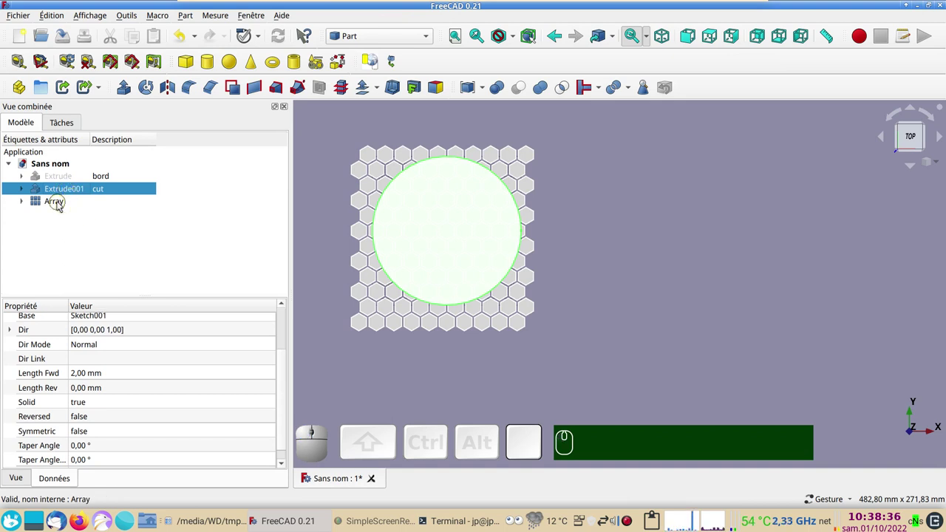
click(63, 205)
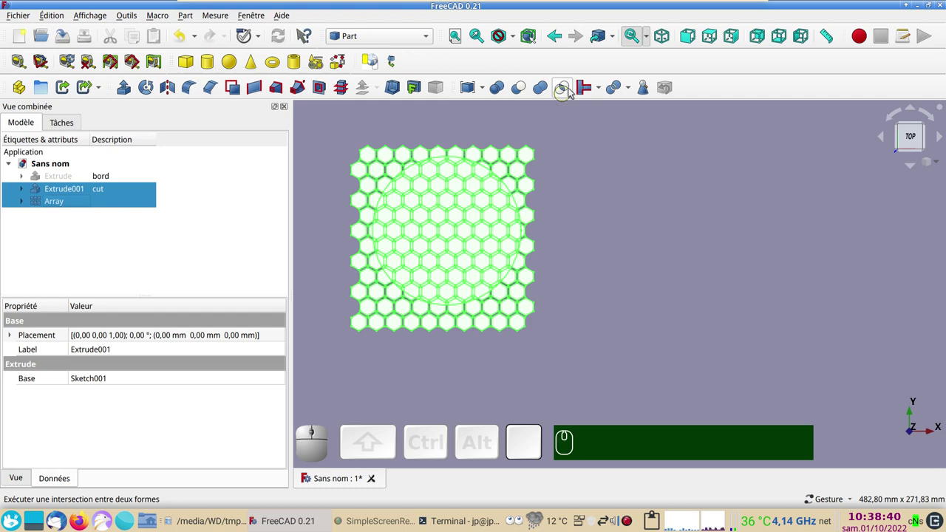
click(572, 93)
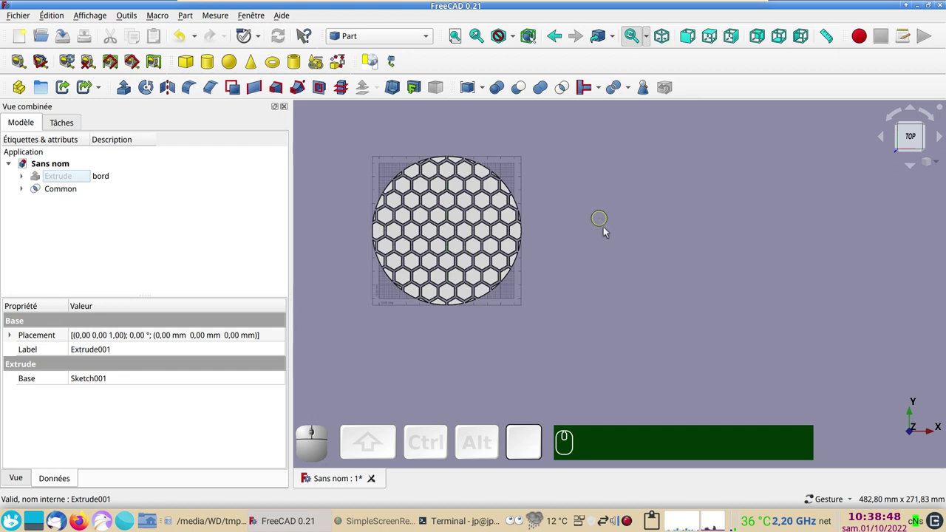
Show the bord plate again and select it for the next boolean.
scroll(up, 3)
drag(588, 268, 680, 332)
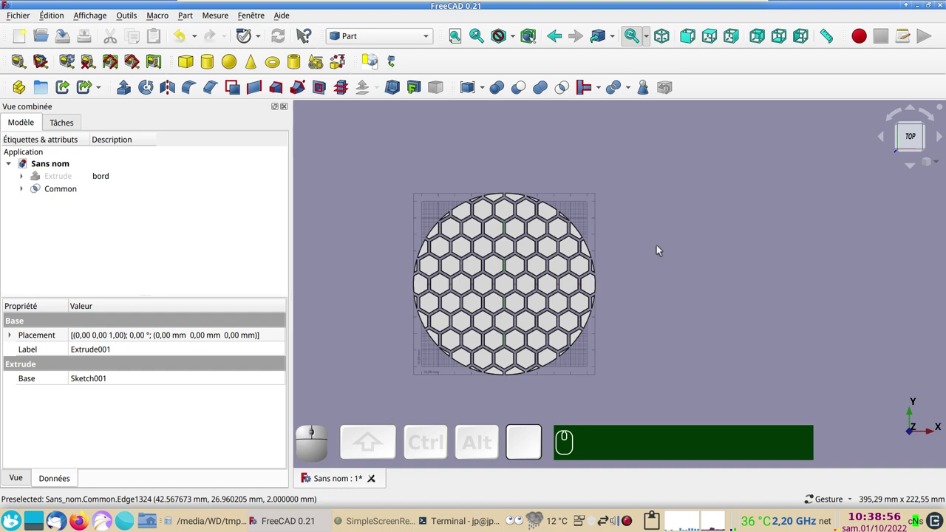
text(gr)
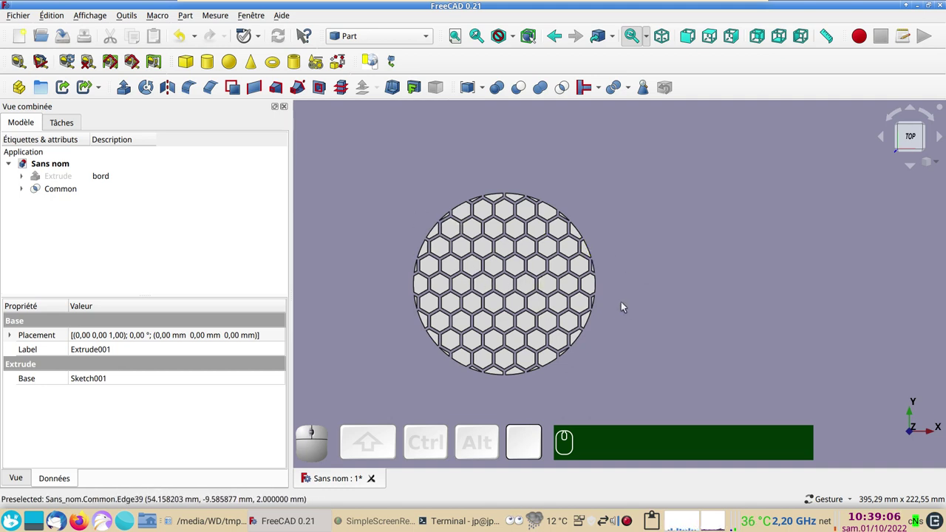
click(59, 178)
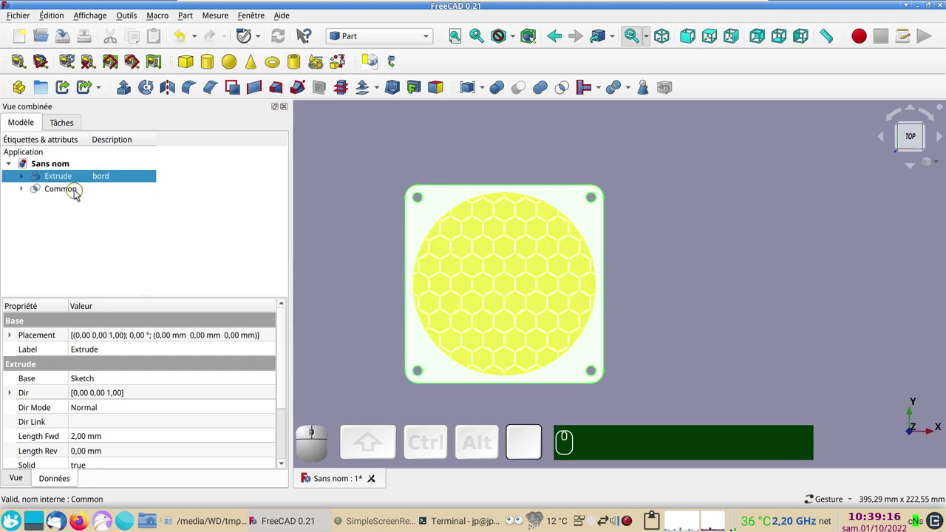
Cut the round honeycomb out of the plate and make the circular disc visible again.
click(77, 190)
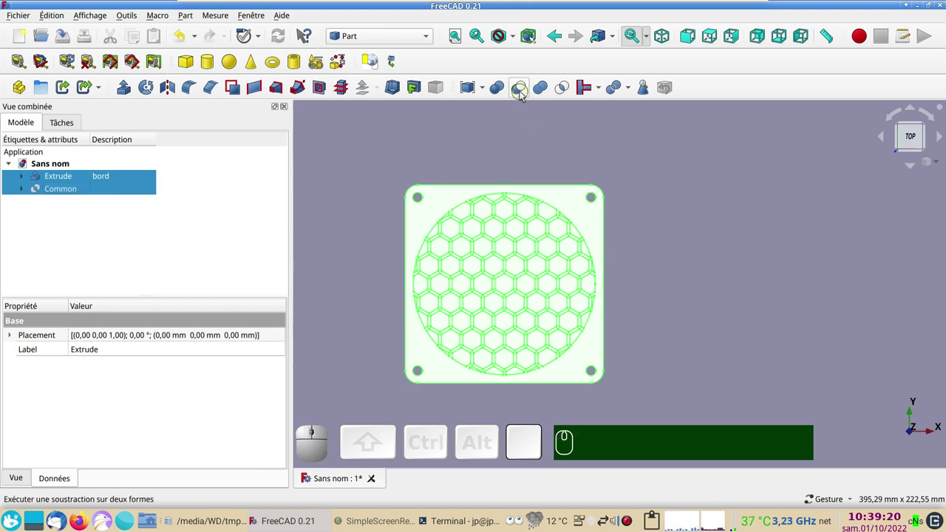
click(525, 94)
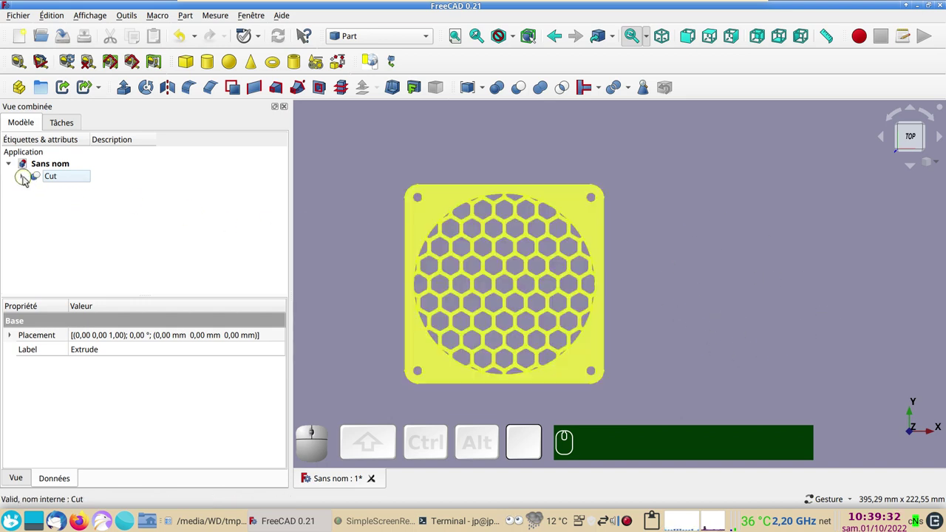
click(25, 175)
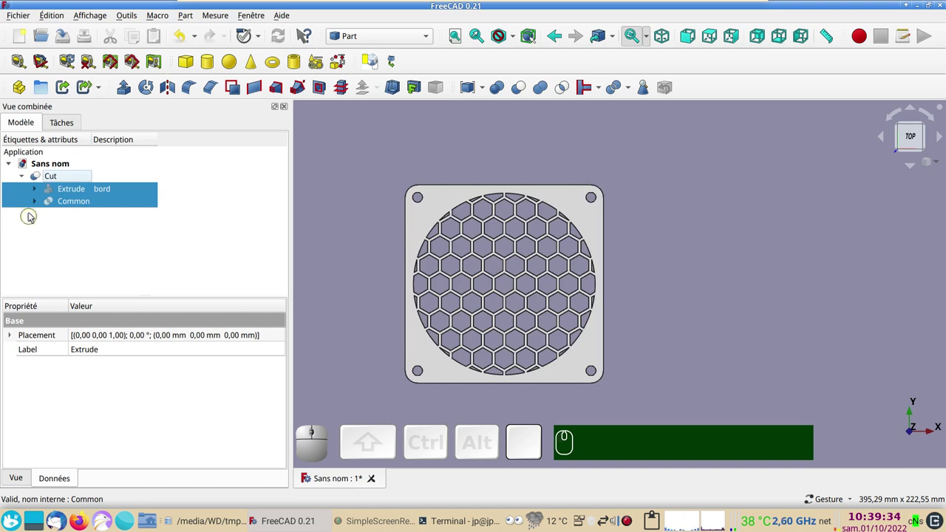
click(37, 202)
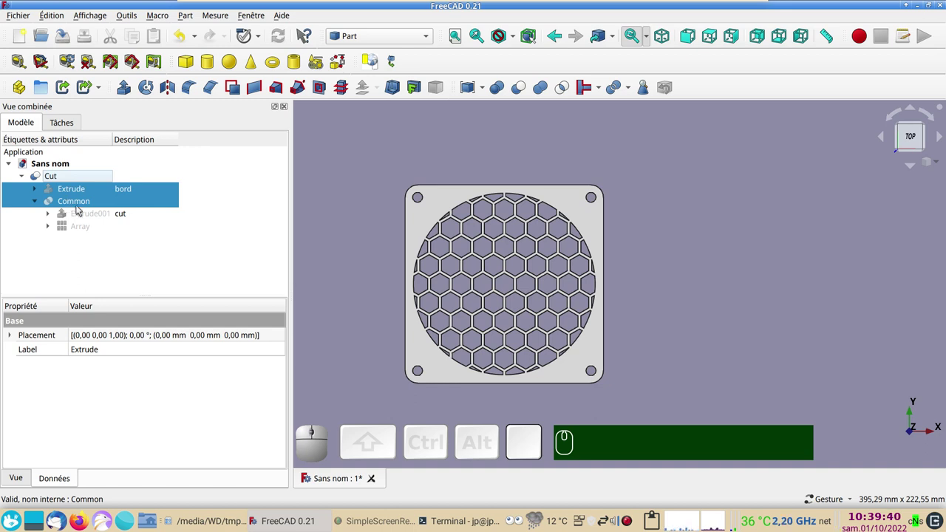
click(89, 215)
key(space)
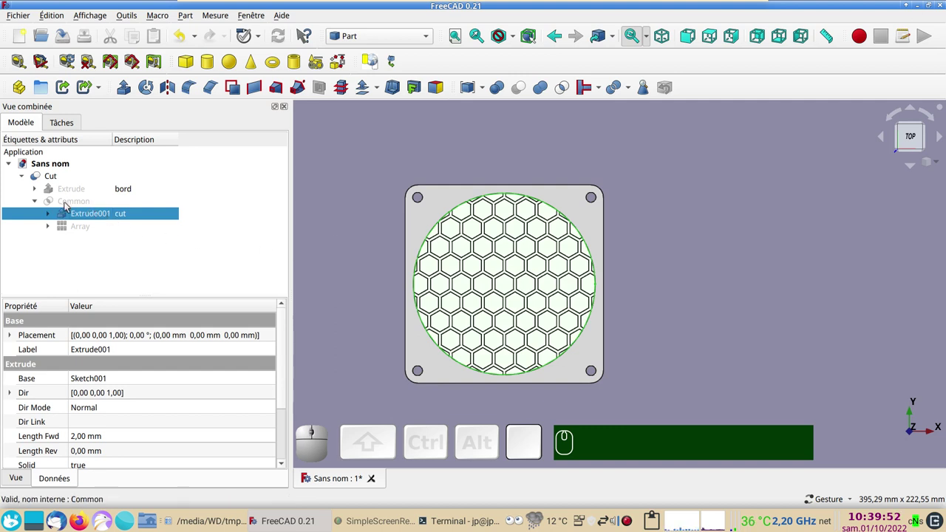
Cut the honeycomb against the disc to produce the standalone lattice Cut001.
click(70, 206)
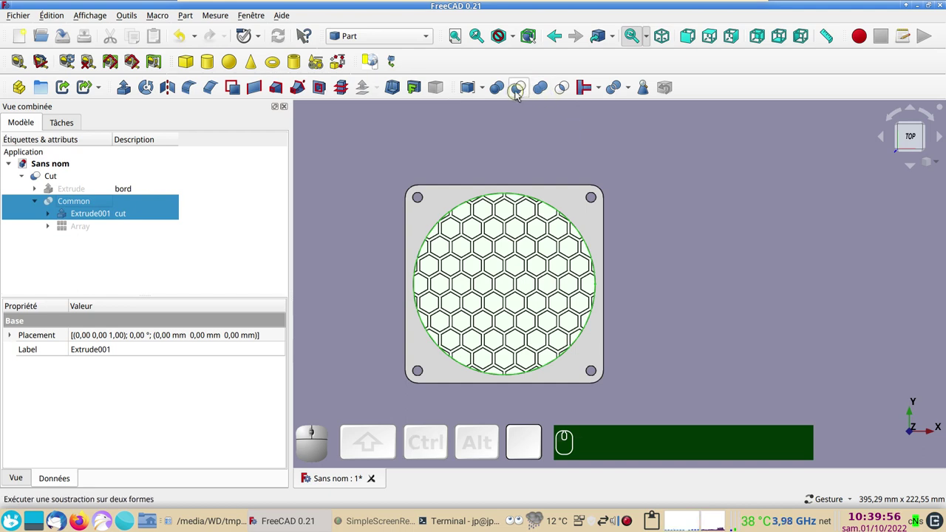
click(521, 95)
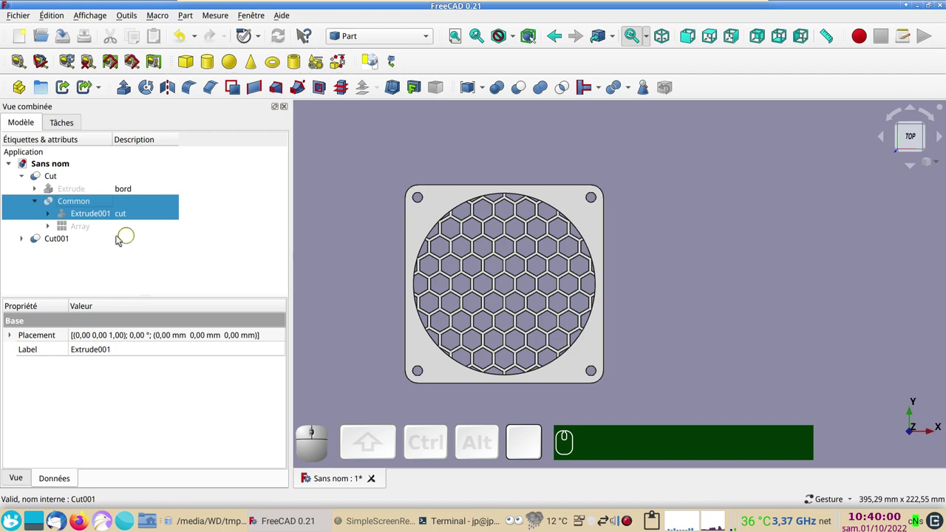
click(77, 243)
right_click(77, 244)
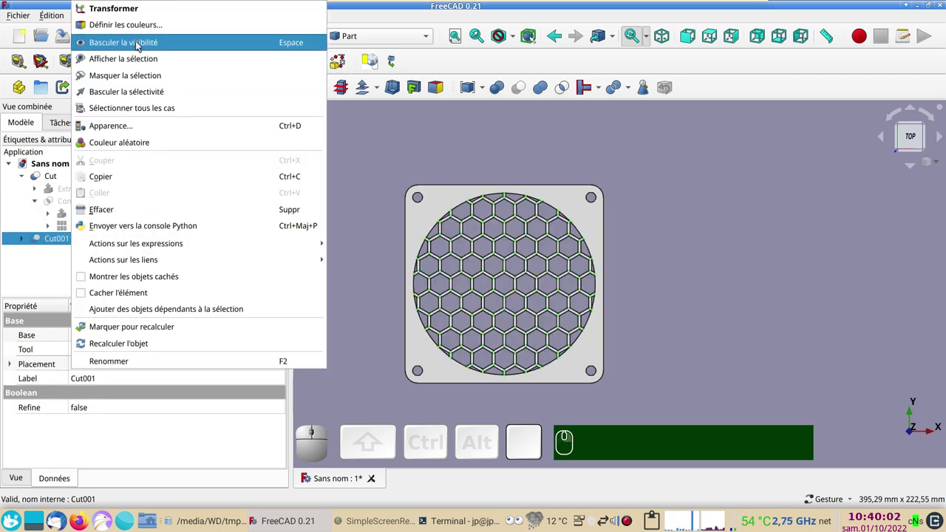
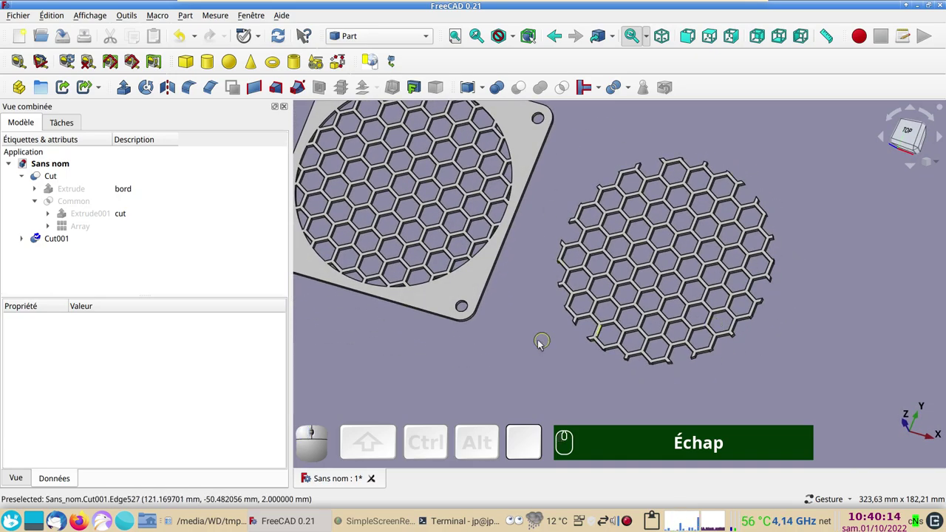
drag(524, 360, 503, 361)
drag(547, 347, 503, 361)
drag(481, 363, 423, 344)
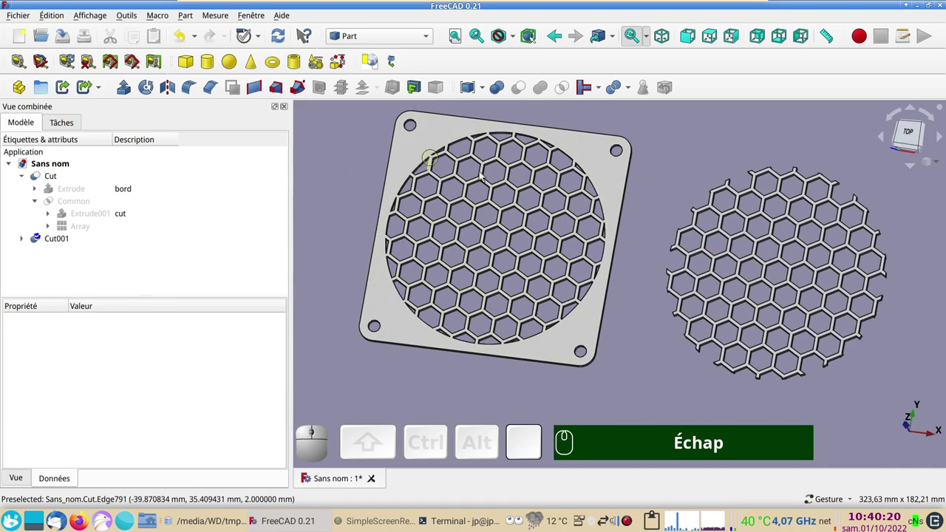
drag(652, 371, 649, 362)
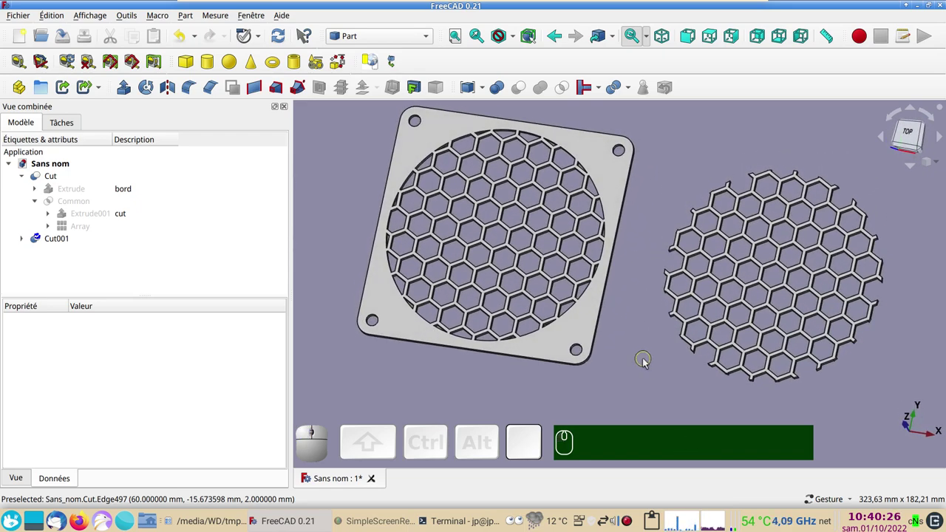
right_click(643, 360)
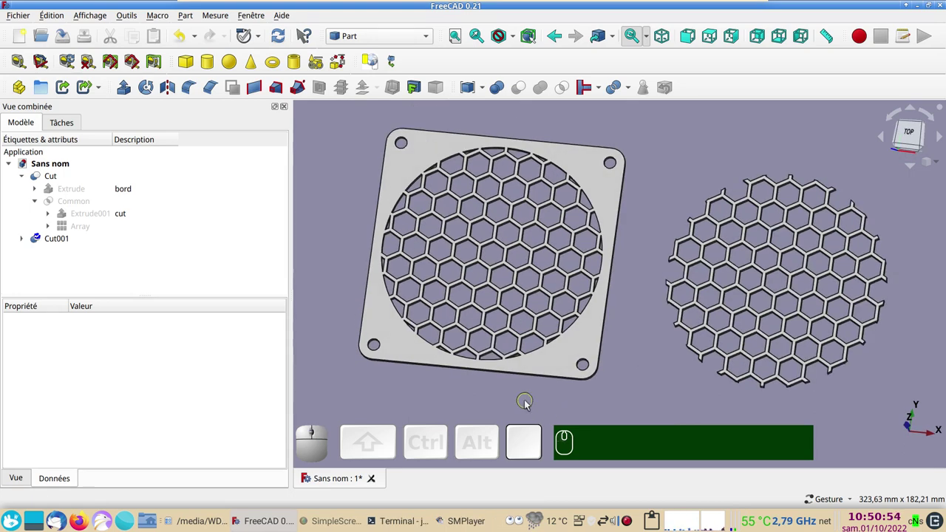